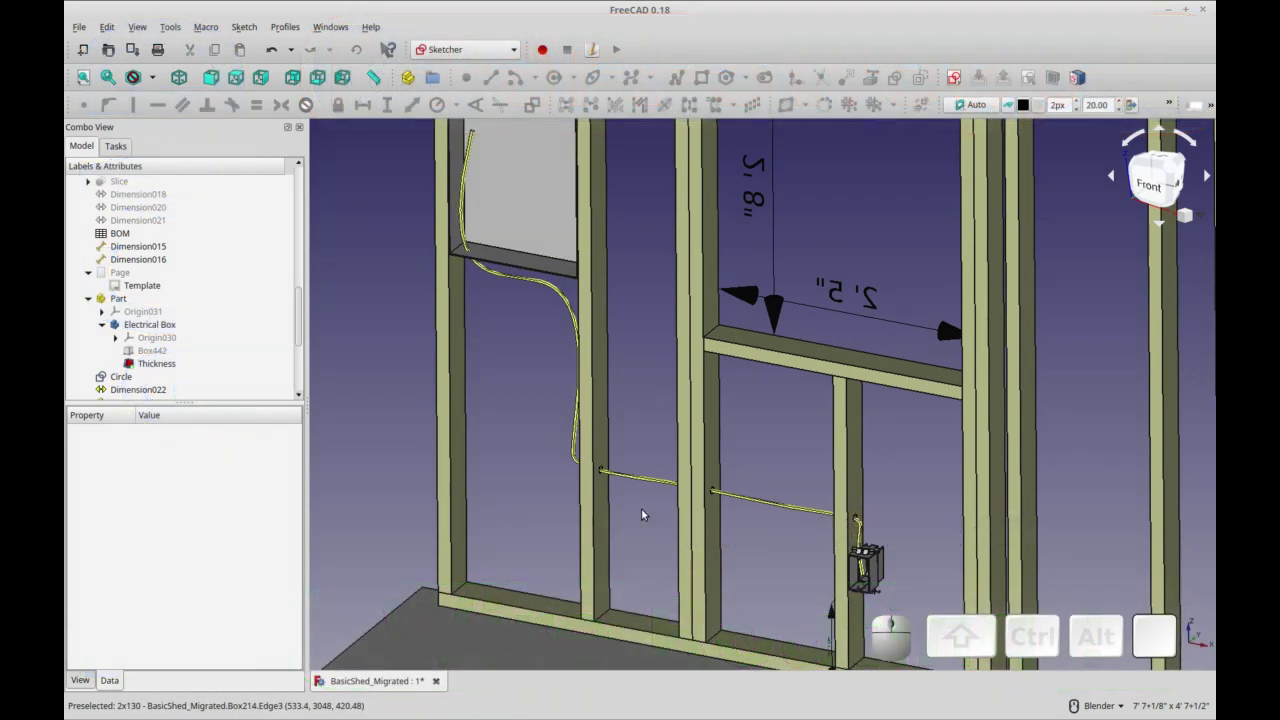
Orbit and zoom to view the whole north wall and the cable running through the studs.
left_click_drag(625, 507, 595, 494)
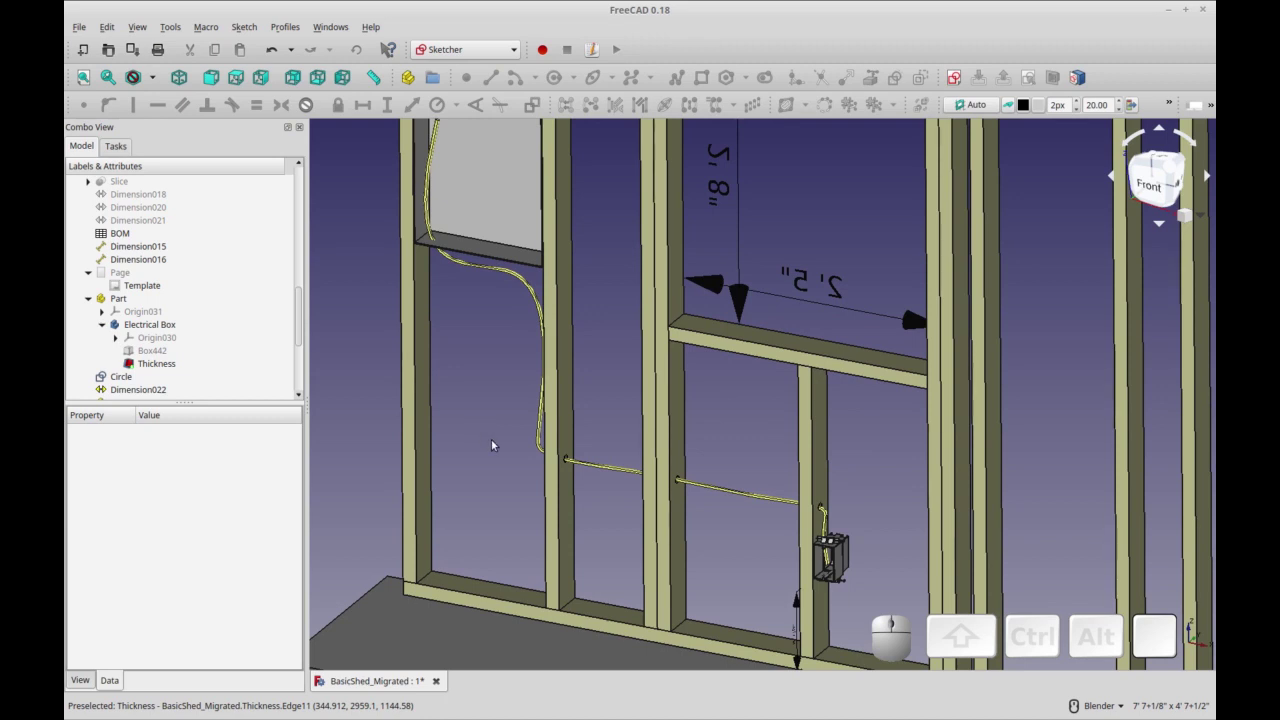
left_click_drag(748, 427, 705, 434)
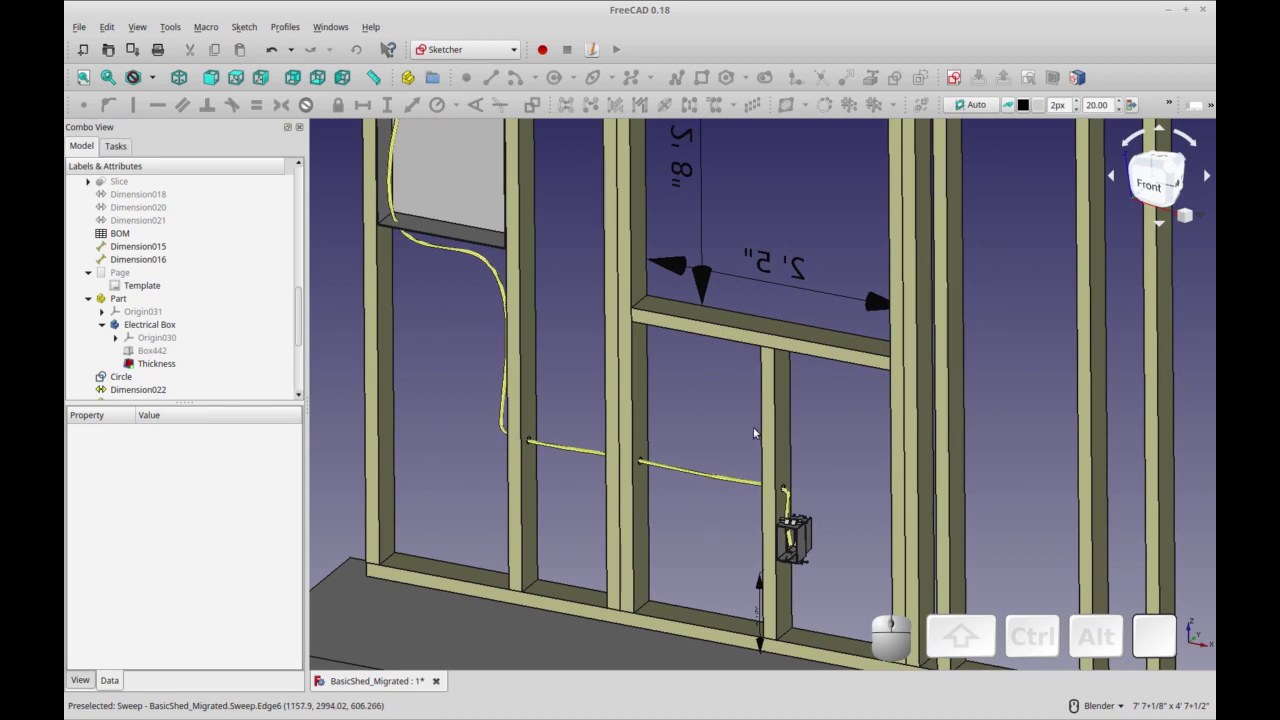
scroll("down", 3)
scroll("down", 3)
left_click_drag(499, 517, 570, 506)
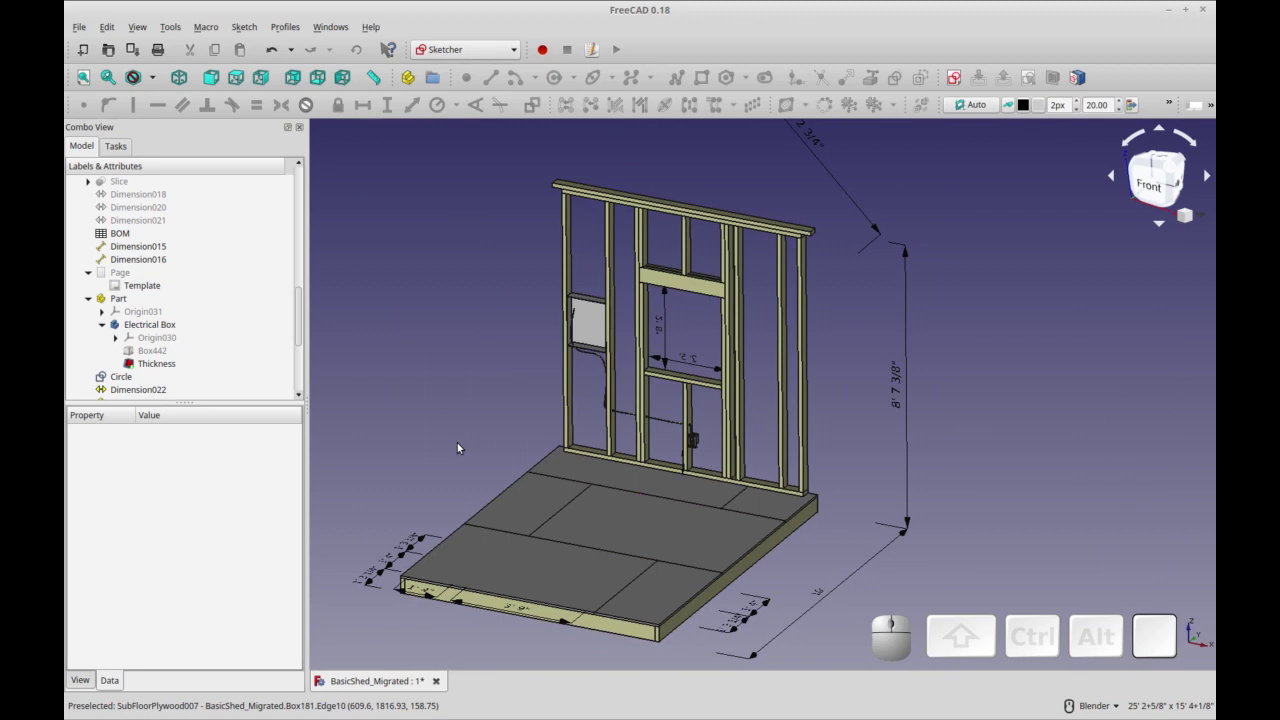
key("ctrl+r")
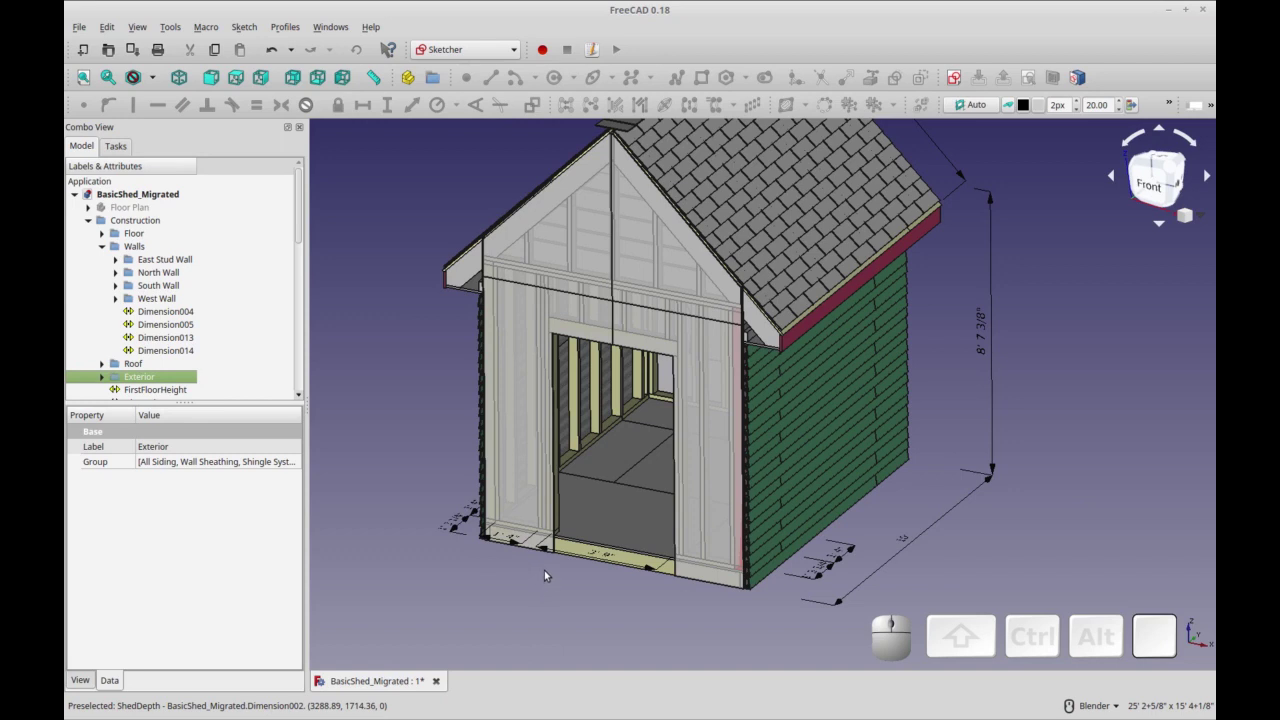
middle_click(600, 597)
scroll("up", 3)
left_click_drag(601, 593, 601, 627)
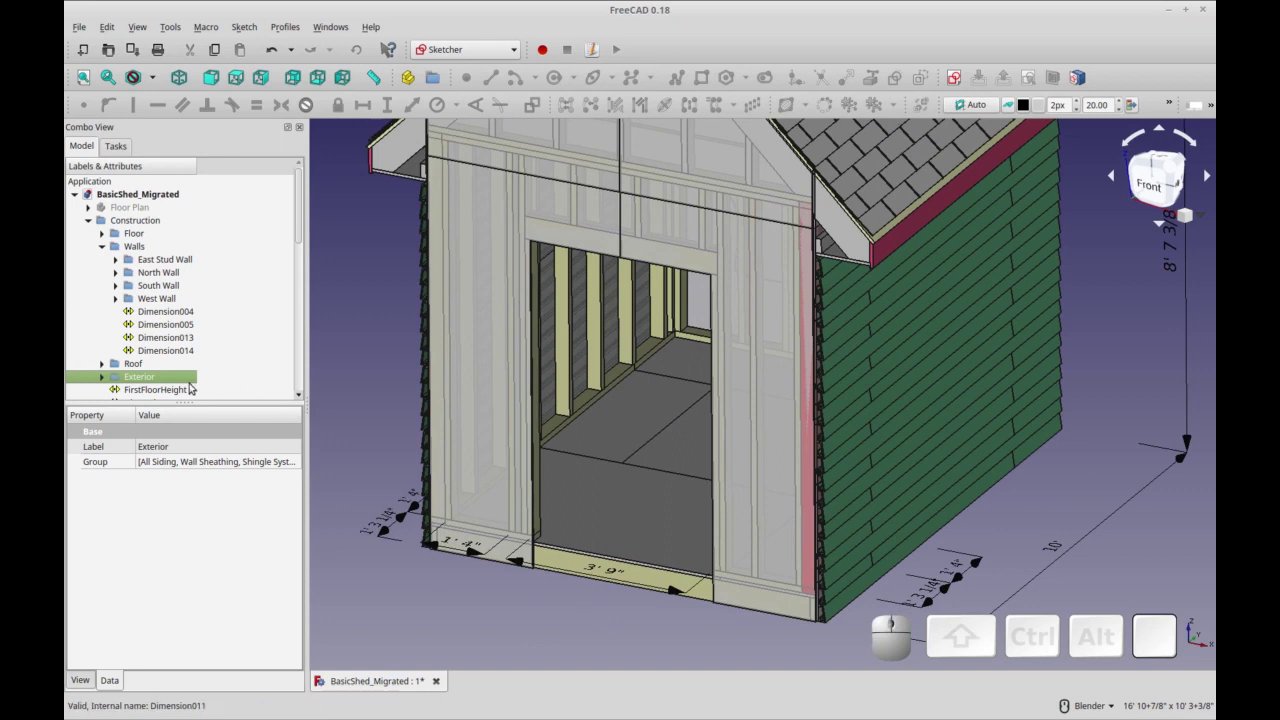
Hide the Exterior siding/sheathing group and the Roof group.
left_click(185, 378)
key("space")
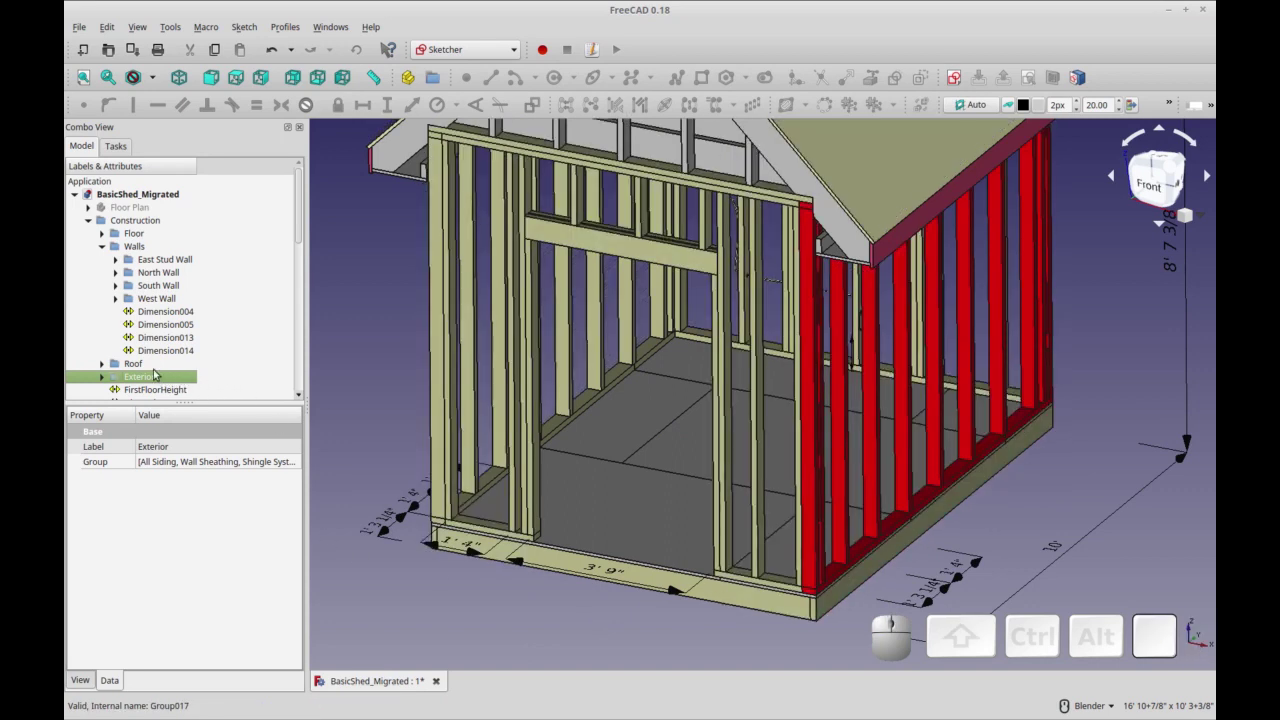
left_click(156, 369)
key("space")
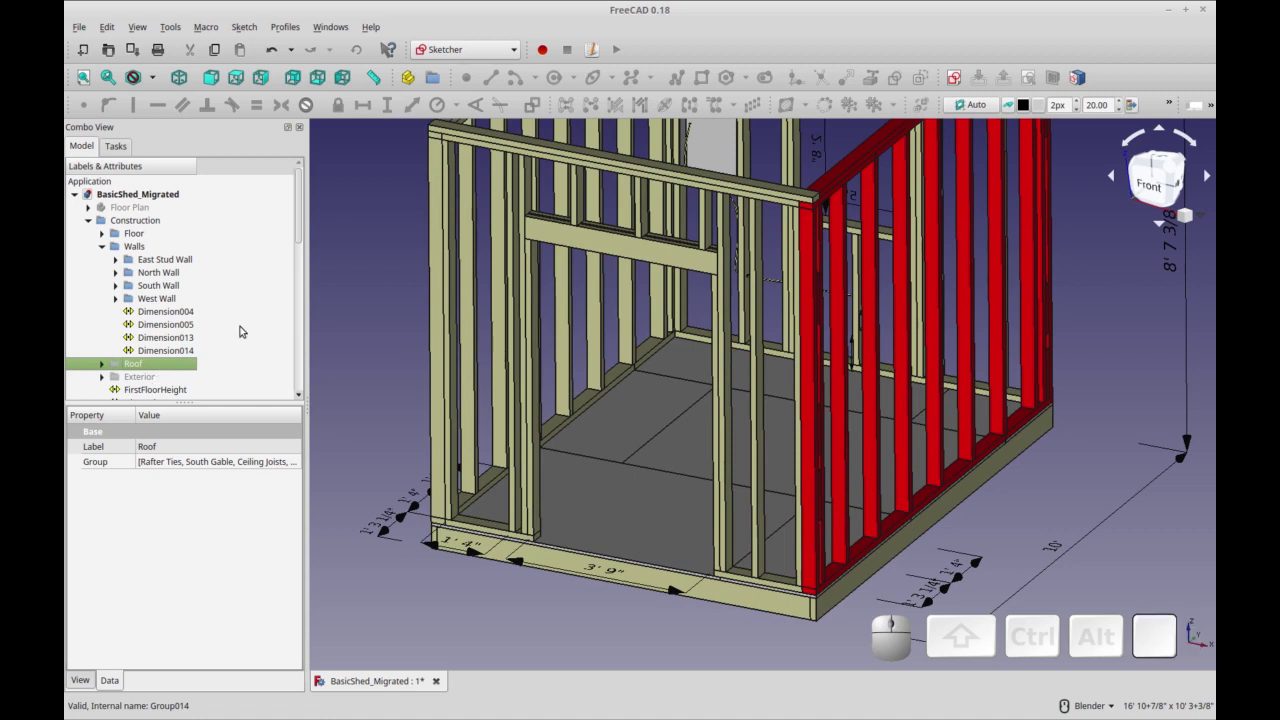
Hide the East, South and West walls, leaving only the north wall framing and cable.
left_click(168, 264)
key("space")
left_click(169, 297)
left_click(180, 272)
key("space")
left_click(172, 287)
key("space")
middle_click(854, 400)
scroll("up", 3)
left_click_drag(801, 555, 580, 638)
Face the north wall and expand the North Wall group in the Model tree.
left_click(480, 384)
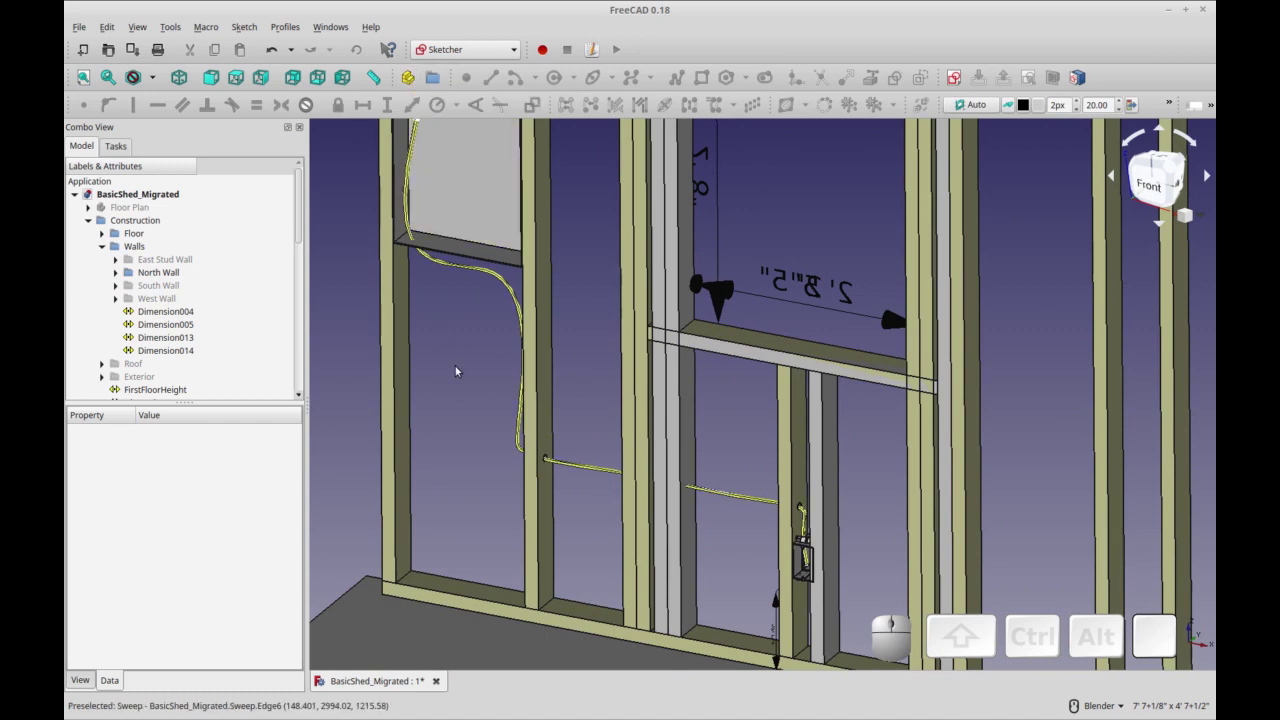
left_click_drag(471, 409, 480, 383)
scroll("down", 3)
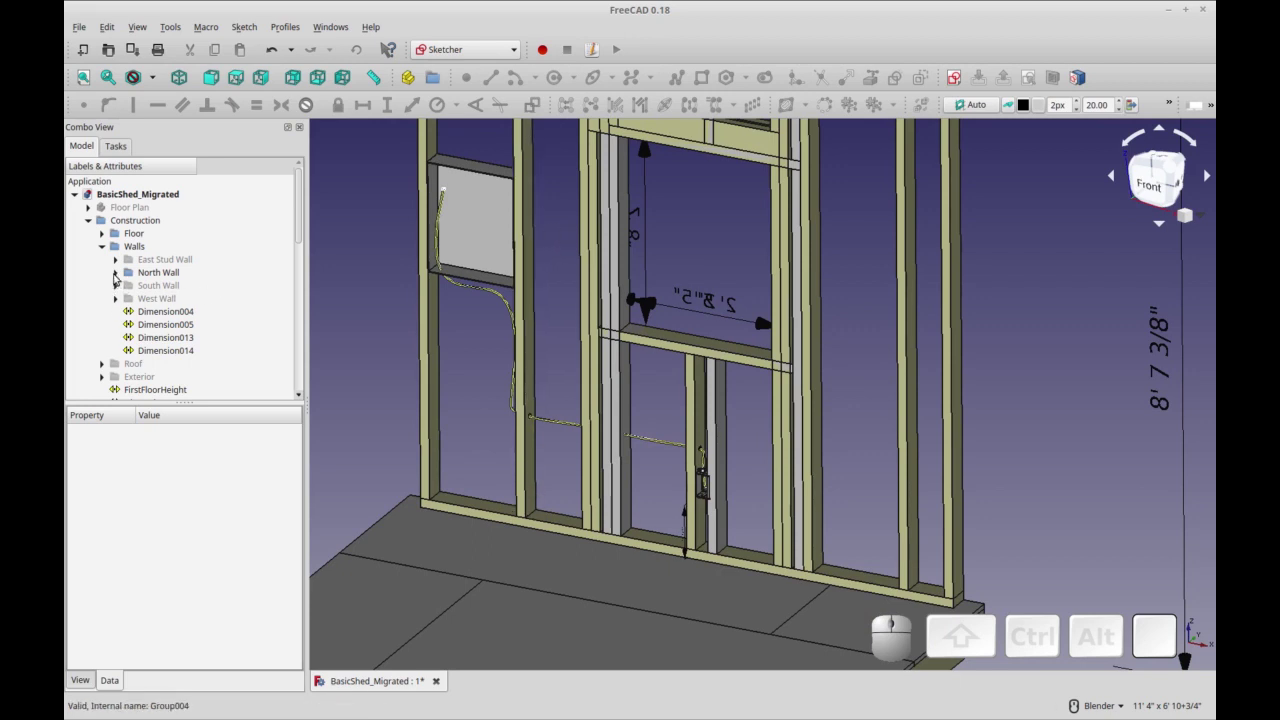
left_click(116, 273)
Toggle the Non-Load Bearing Single Window group and scroll down to the Sweep cable.
left_click(169, 349)
left_click(171, 343)
left_click(173, 353)
key("space")
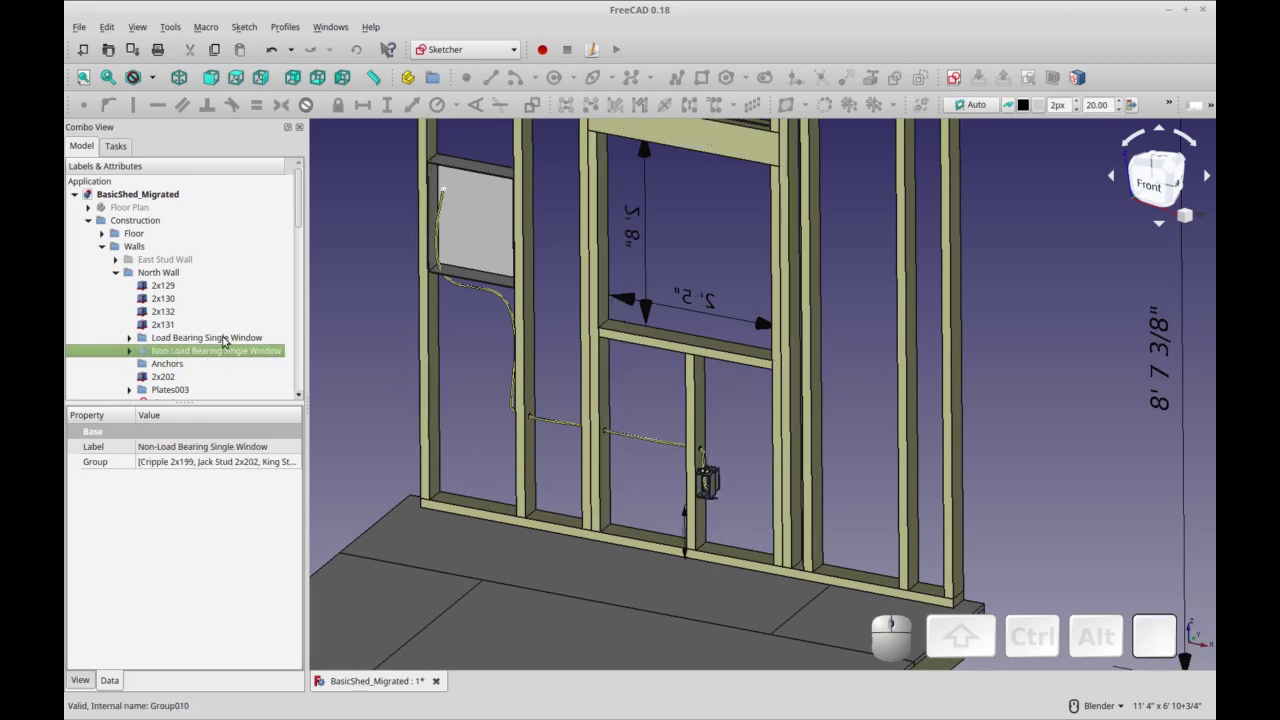
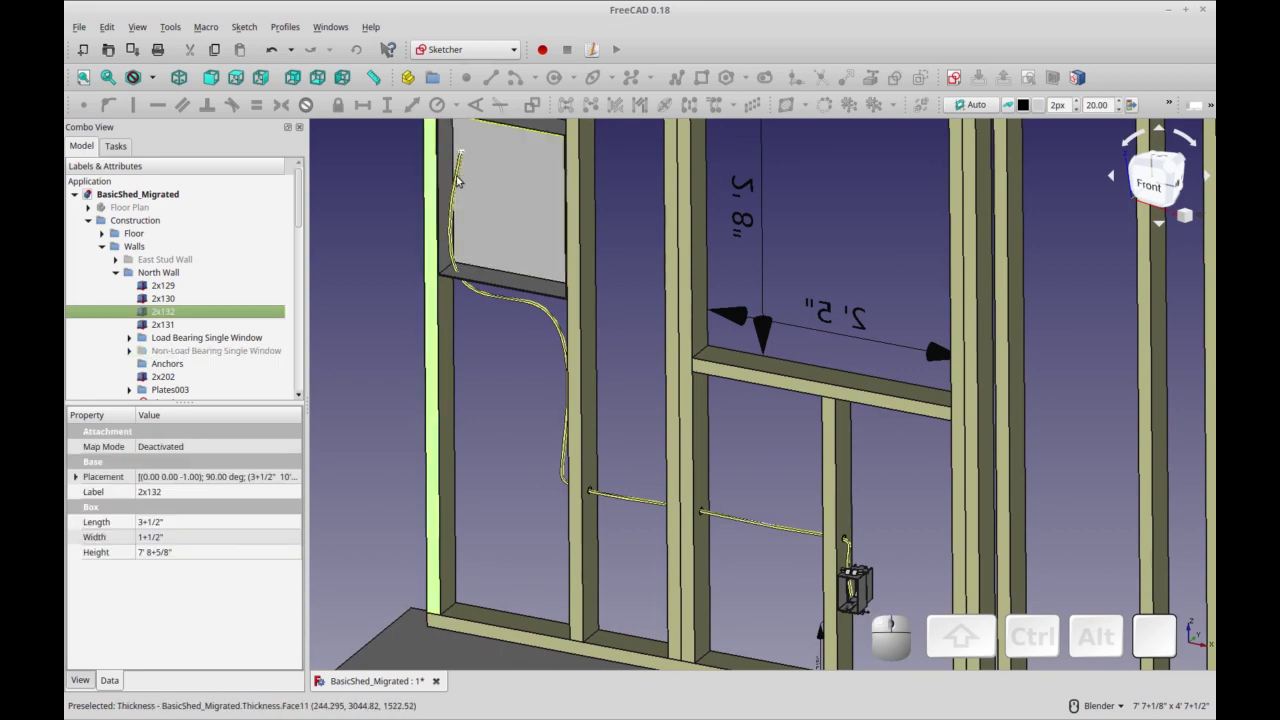
scroll("down", 3)
scroll("down", 3)
Hide the cable Sweep object and select its path sketch Sketch022.
left_click(189, 352)
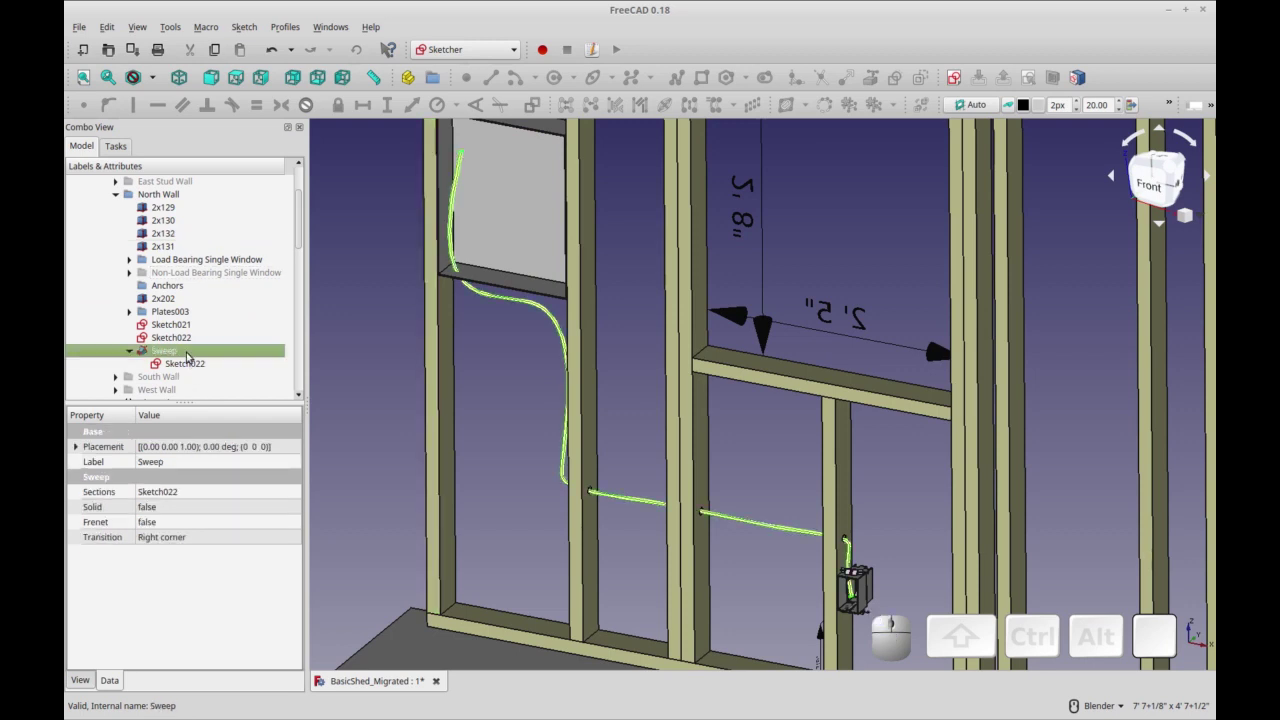
key("space")
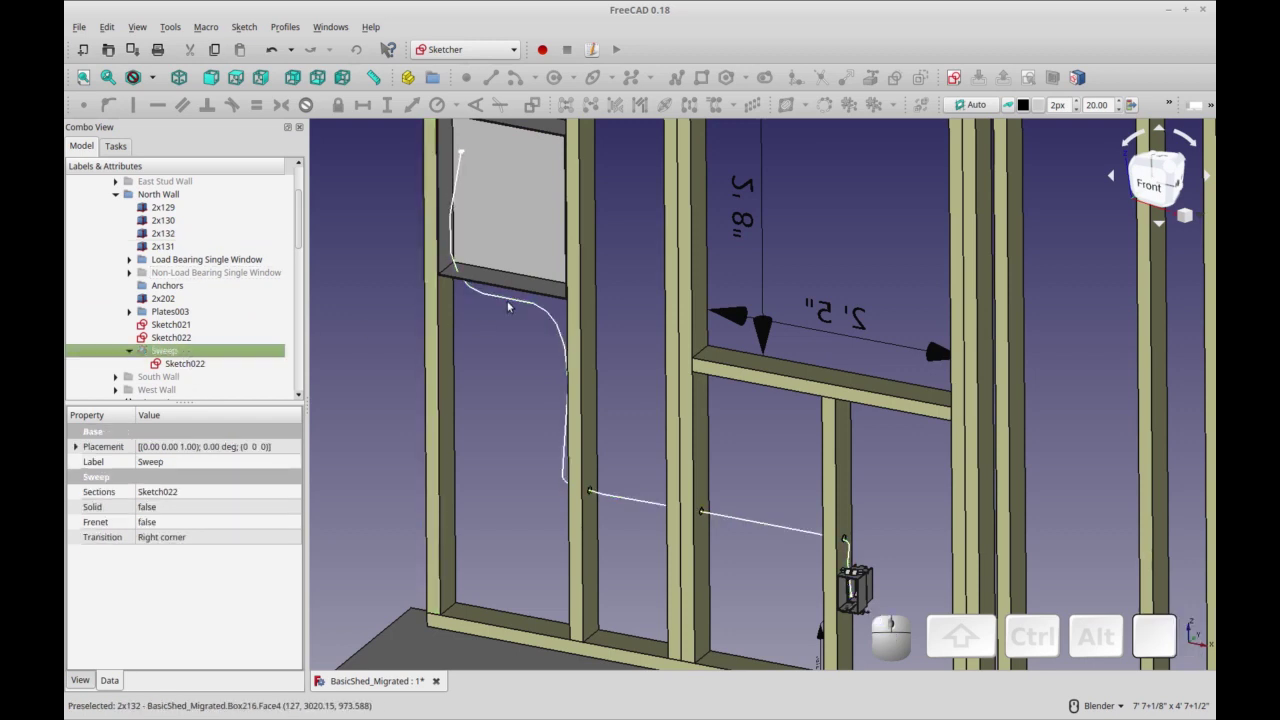
left_click(512, 298)
left_click(190, 335)
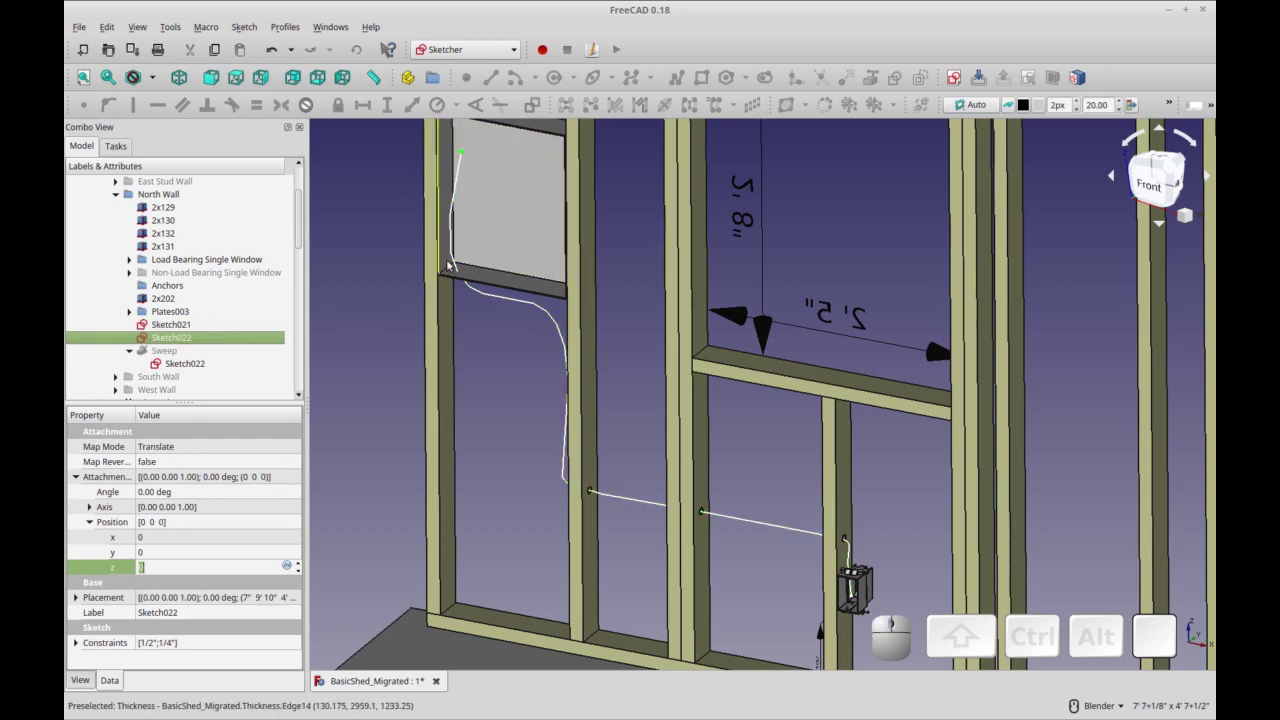
middle_click(491, 326)
Hide both cable sketches Sketch022 and Sketch021, leaving only the framing visible.
left_click(194, 324)
left_click(192, 358)
key("shift+space")
left_click(203, 352)
key("space")
left_click_drag(494, 391, 510, 231)
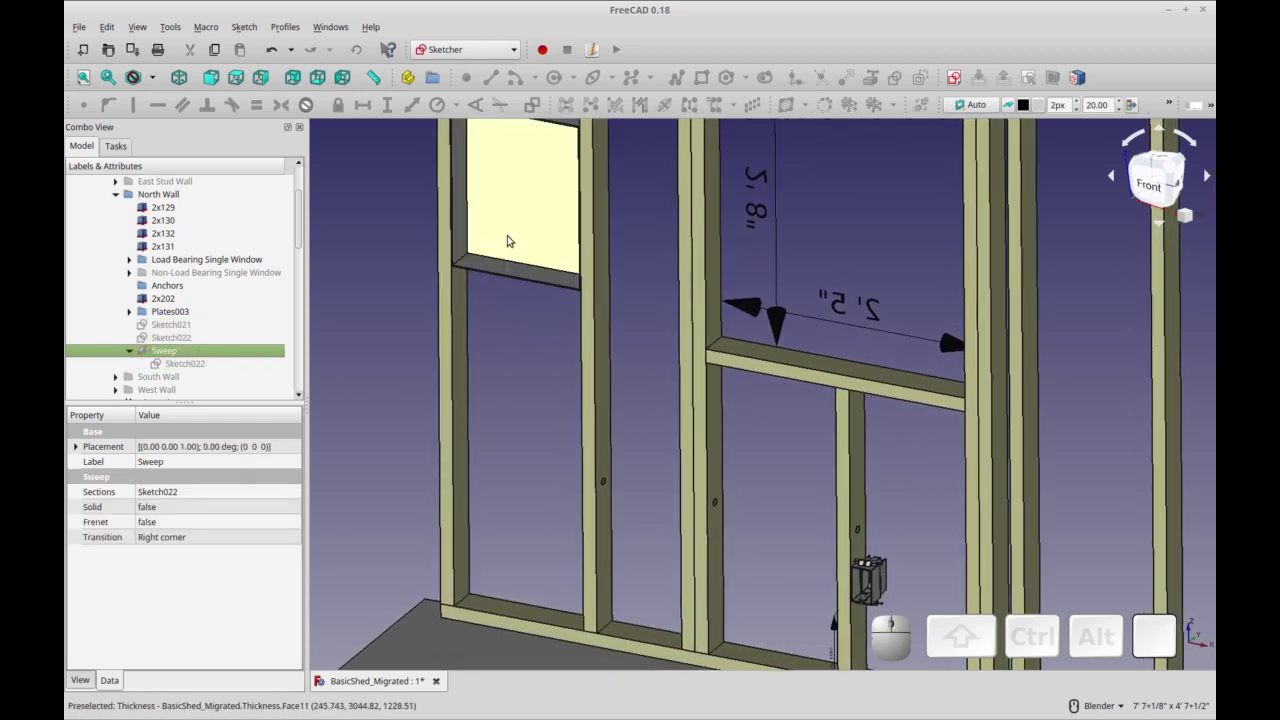
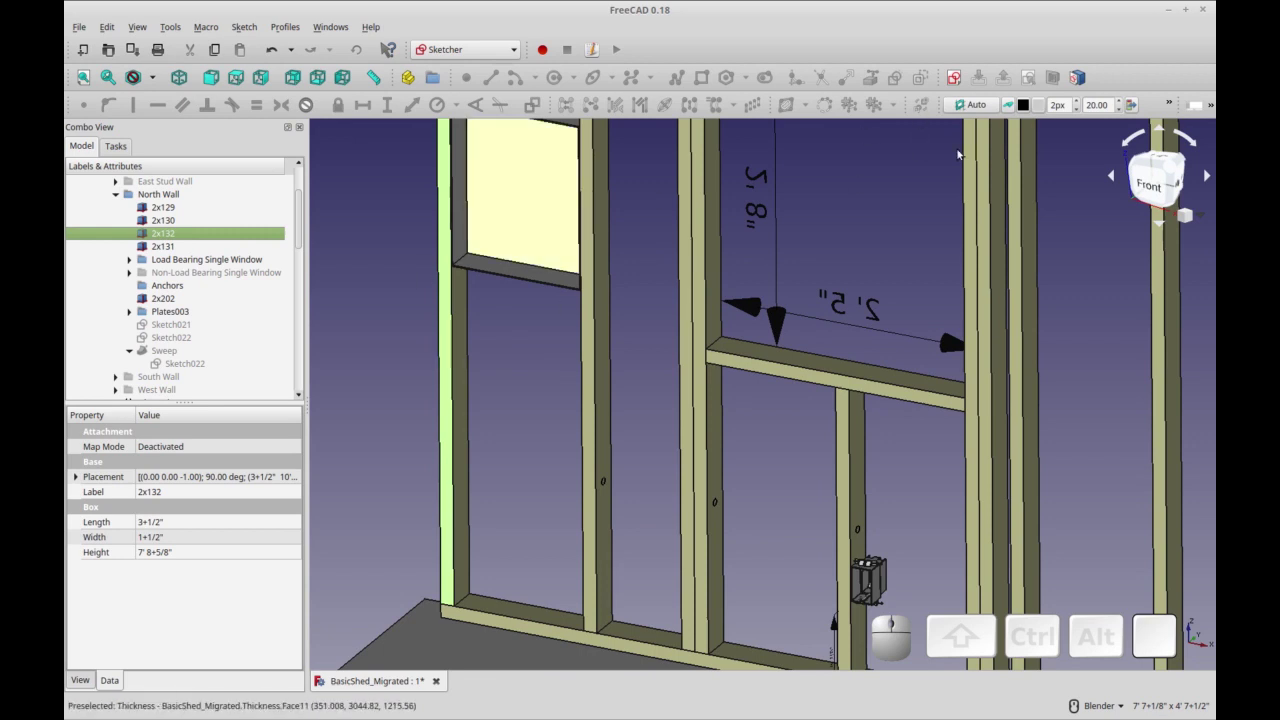
Create a new sketch attached FlatFace to the face of stud 2x132.
left_click(962, 78)
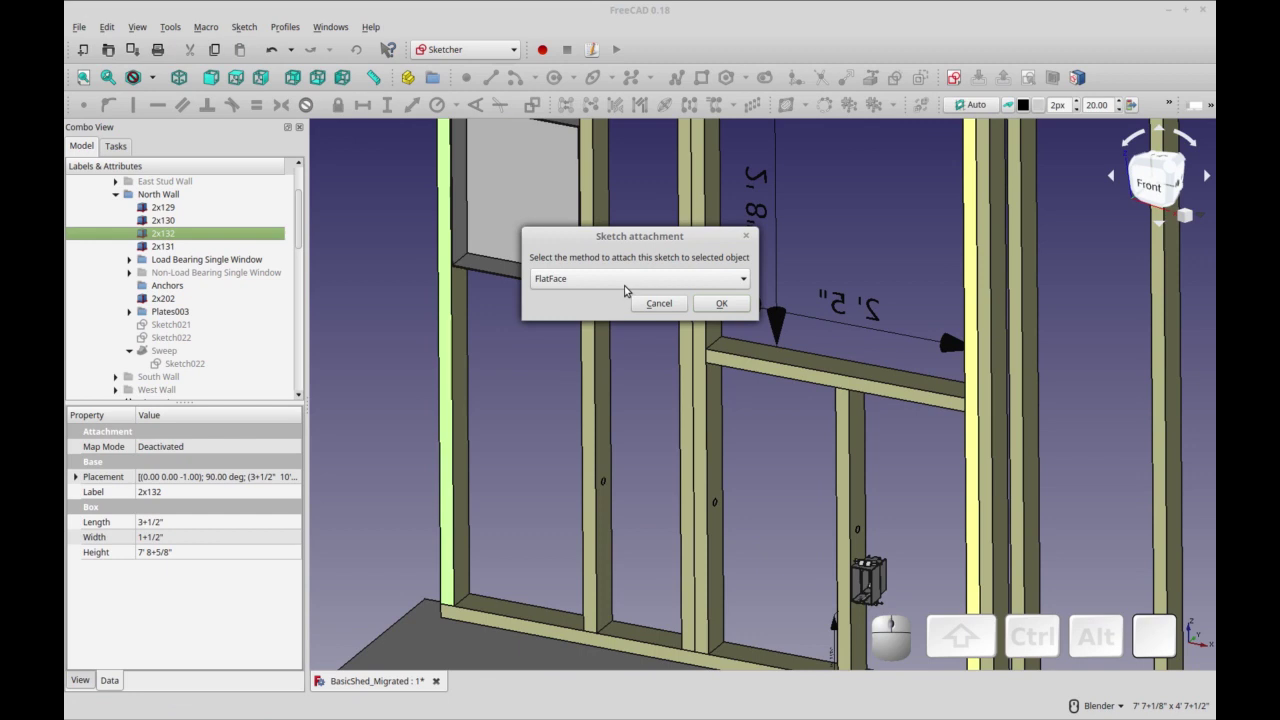
left_click(730, 304)
left_click_drag(532, 427, 556, 386)
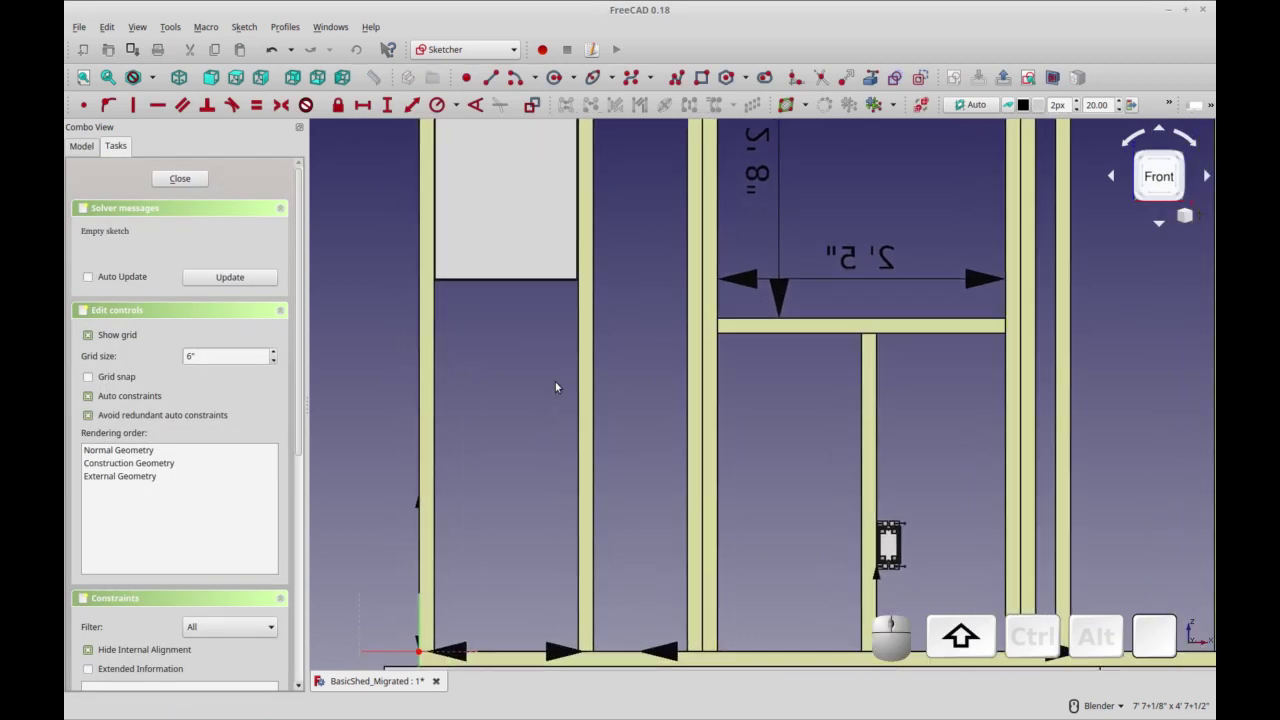
Frame the upper opening and electrical box and start the B-spline cable path.
left_click_drag(726, 431, 647, 446)
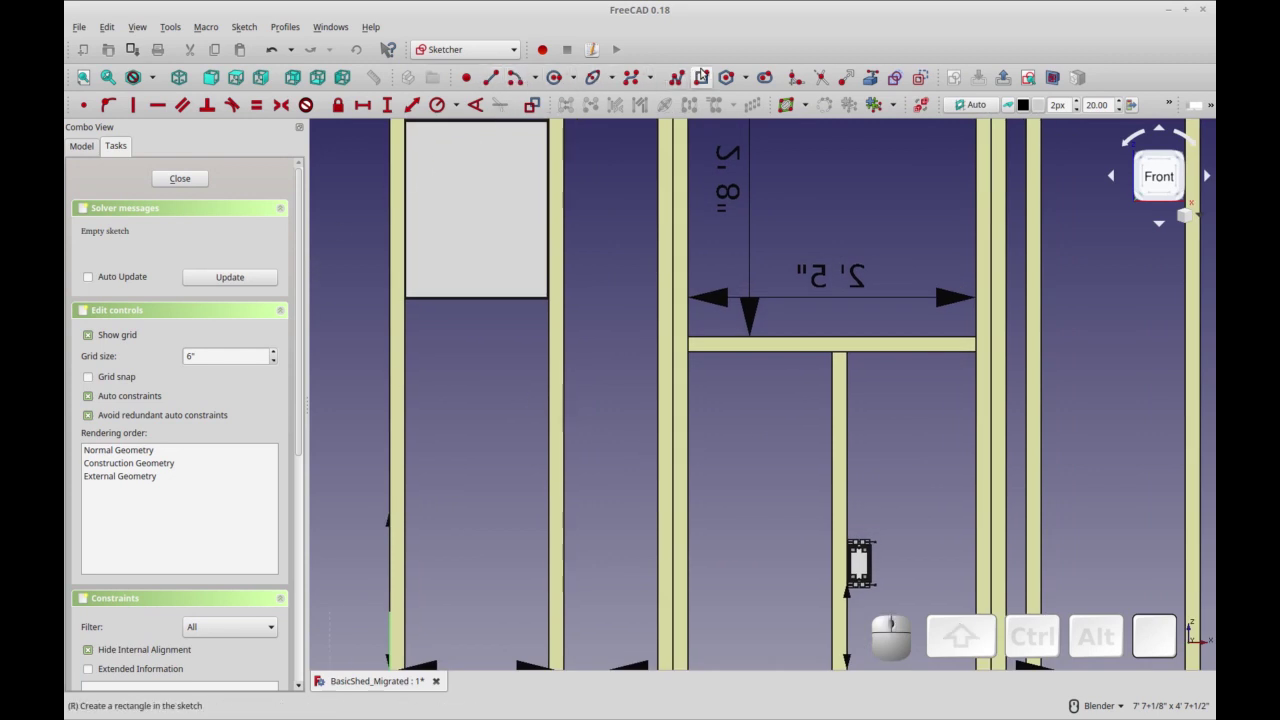
left_click(924, 73)
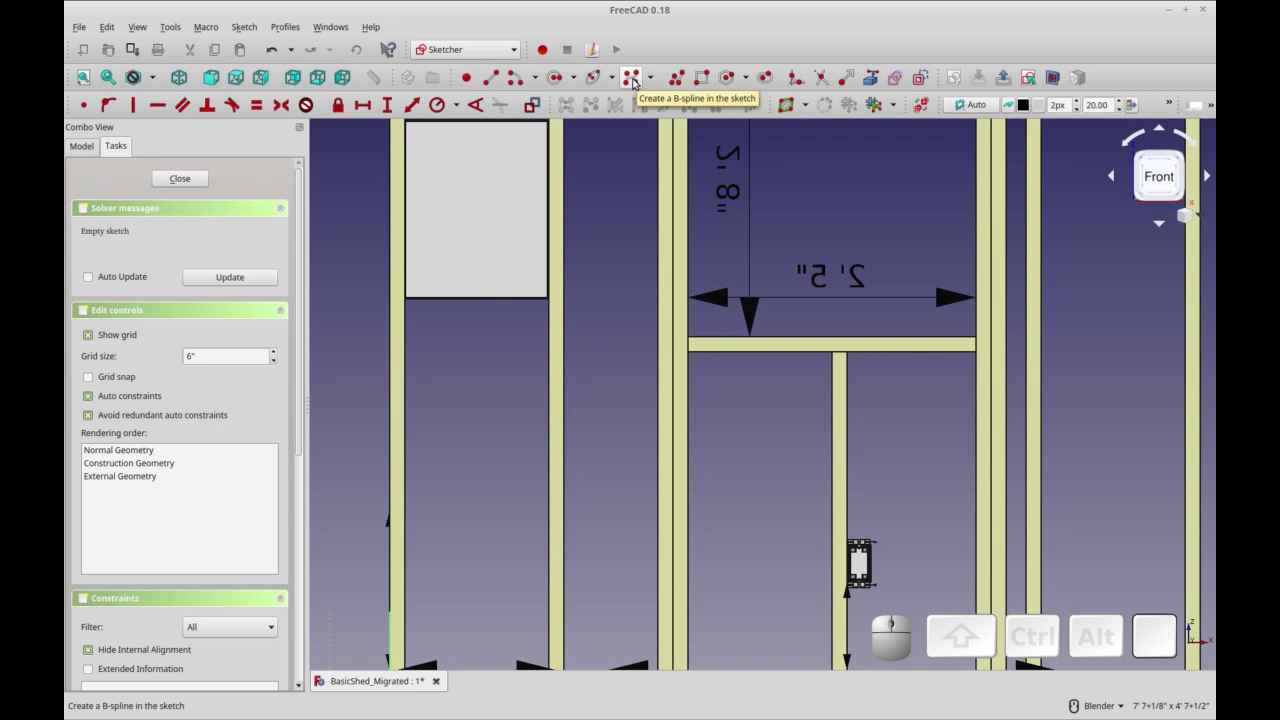
left_click(636, 79)
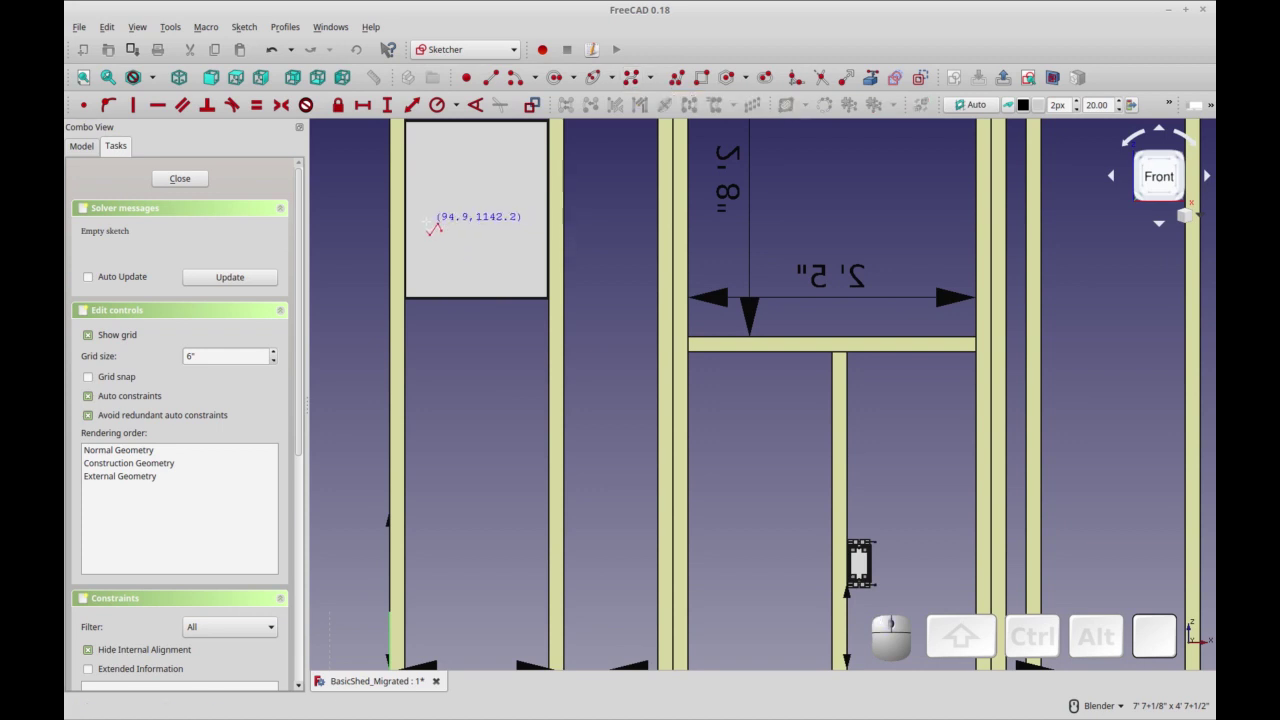
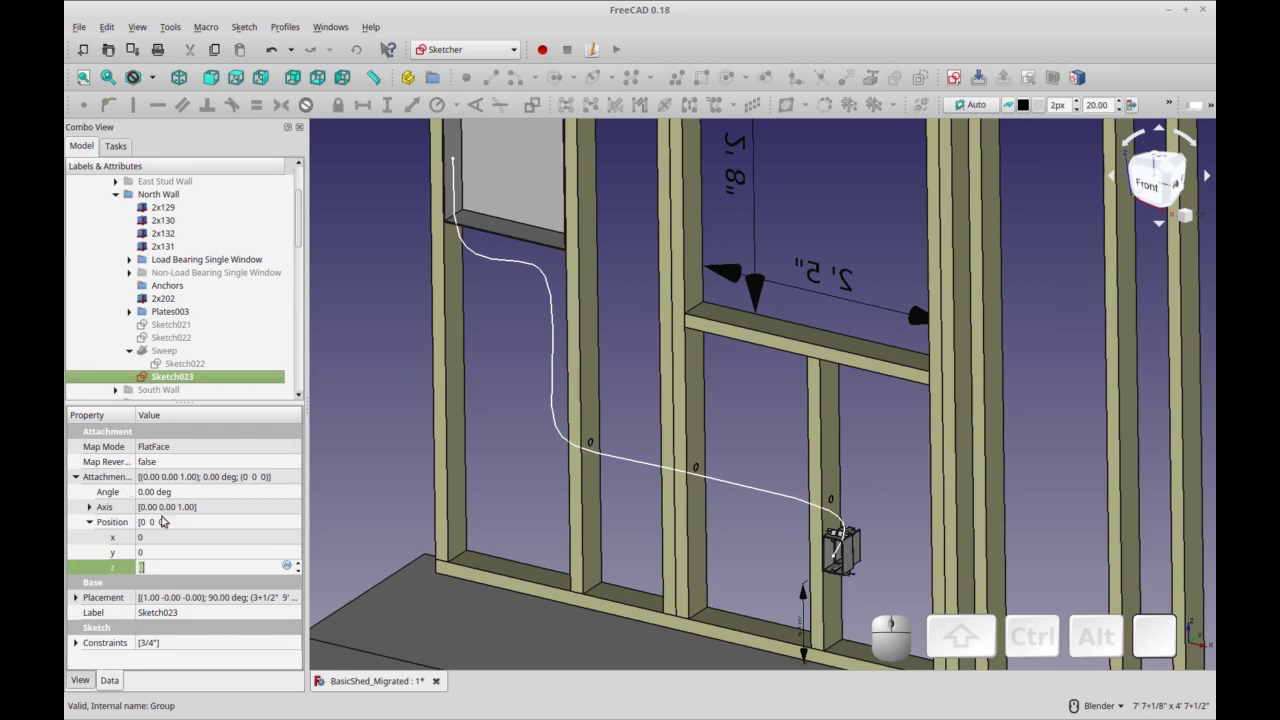
left_click(95, 479)
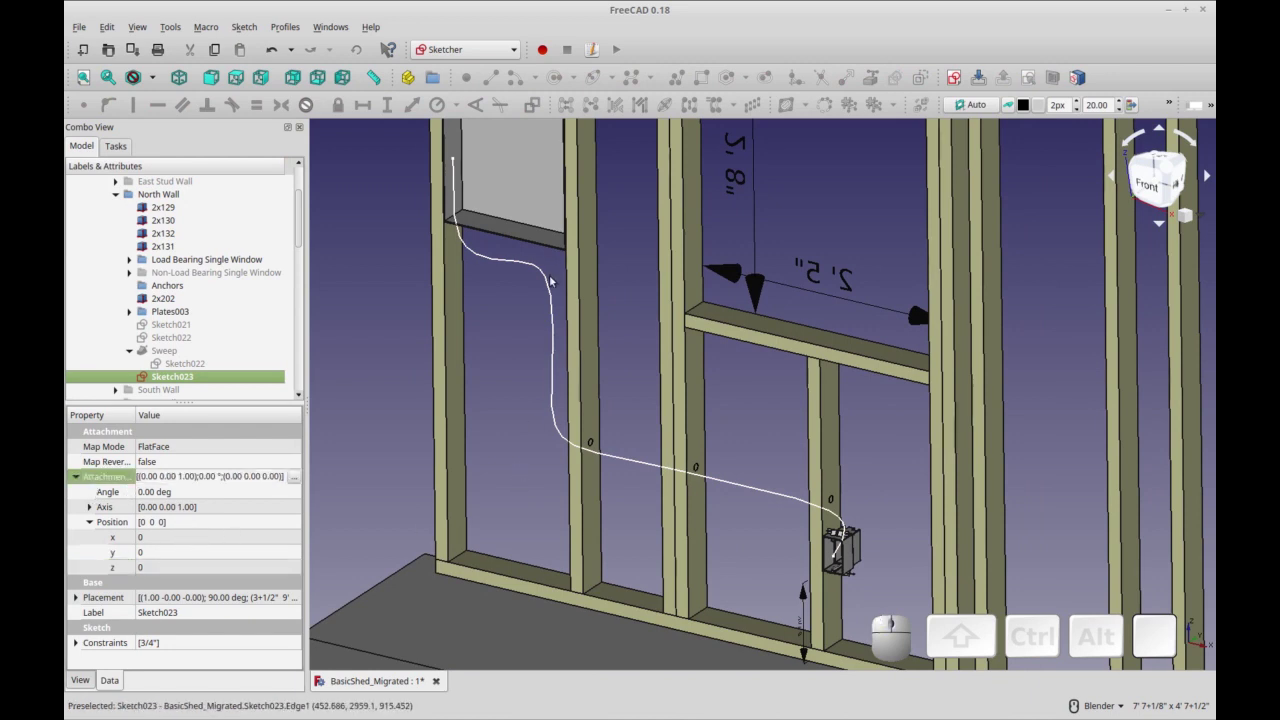
left_click(550, 283)
left_click(572, 312)
left_click_drag(623, 351, 596, 426)
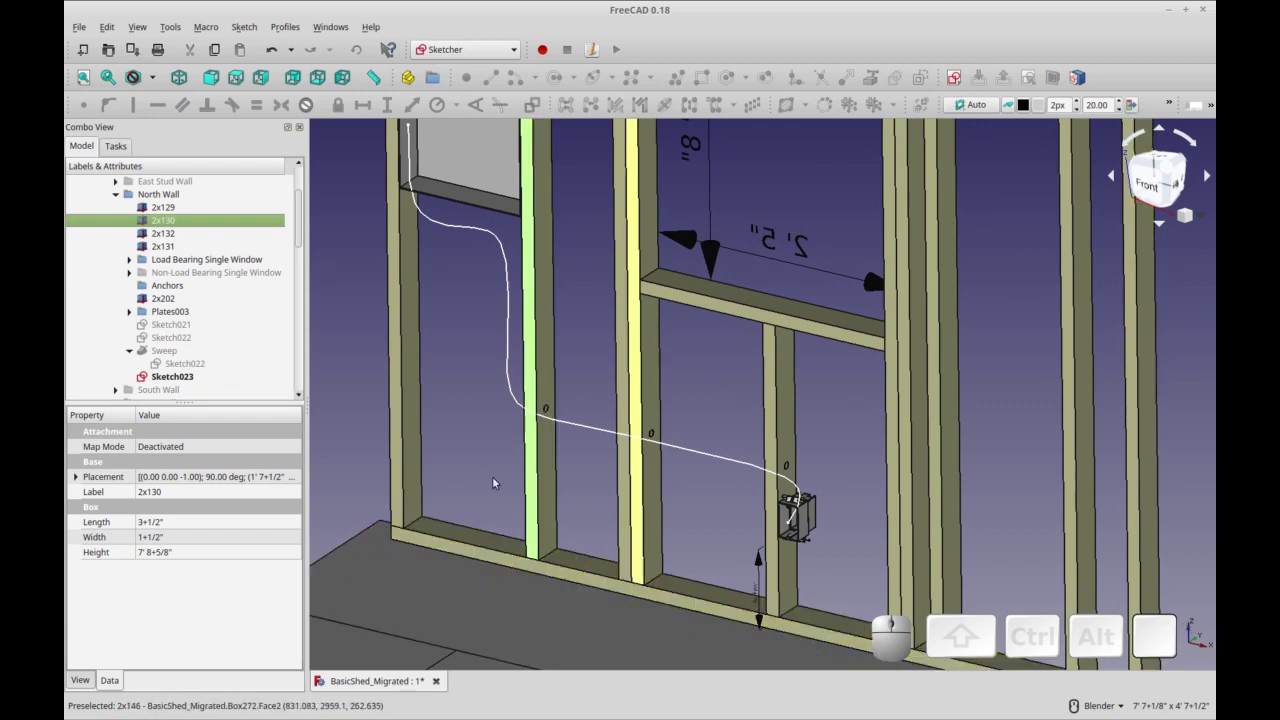
left_click(993, 648)
key("2")
key("1")
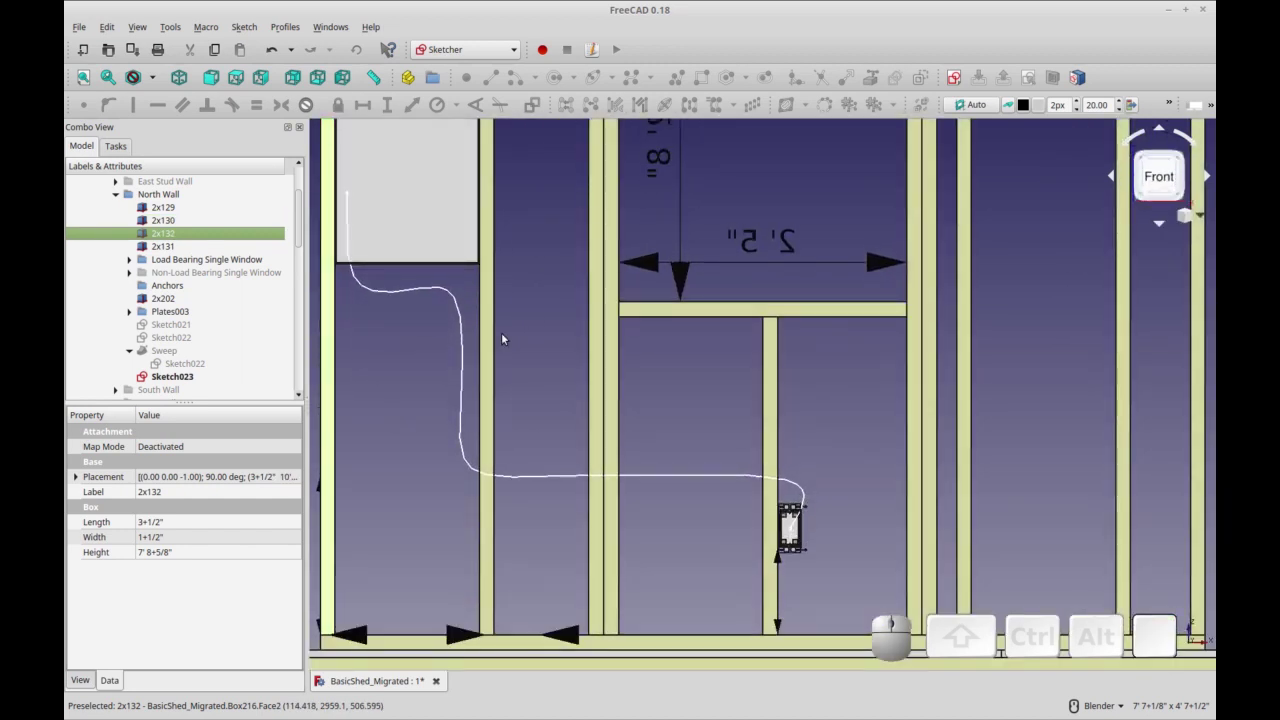
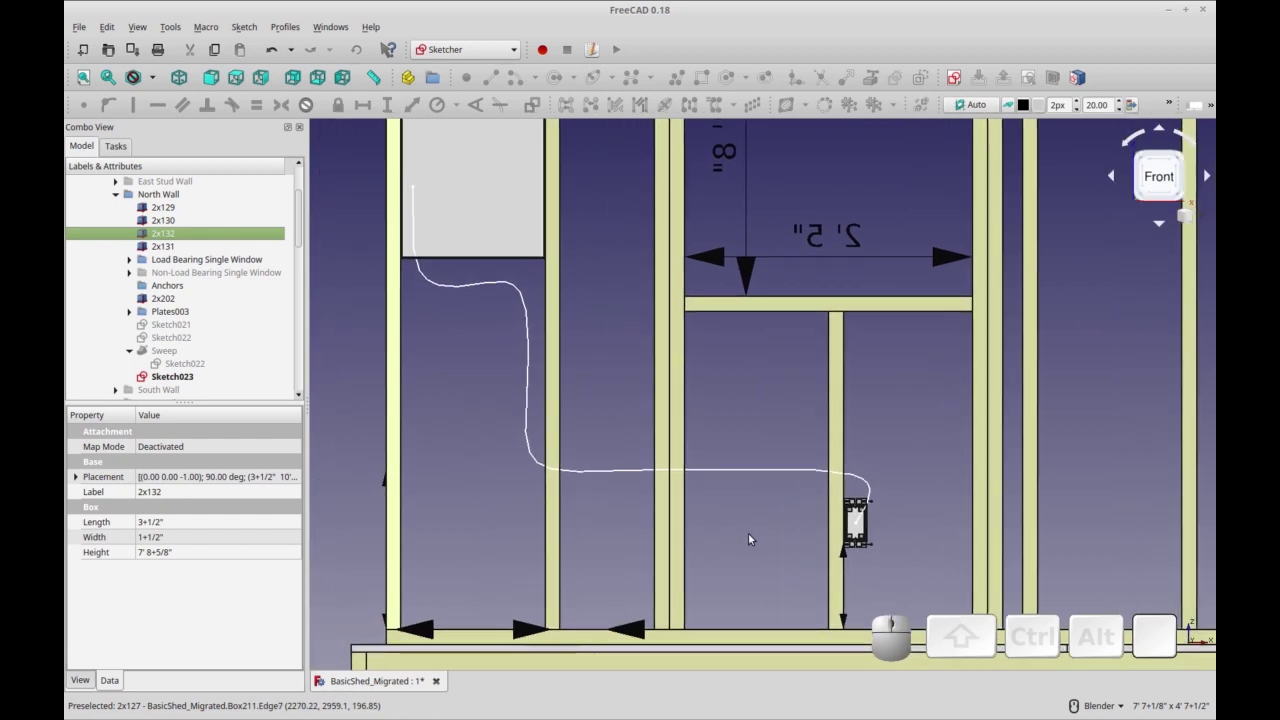
middle_click(792, 551)
left_click_drag(746, 533, 582, 384)
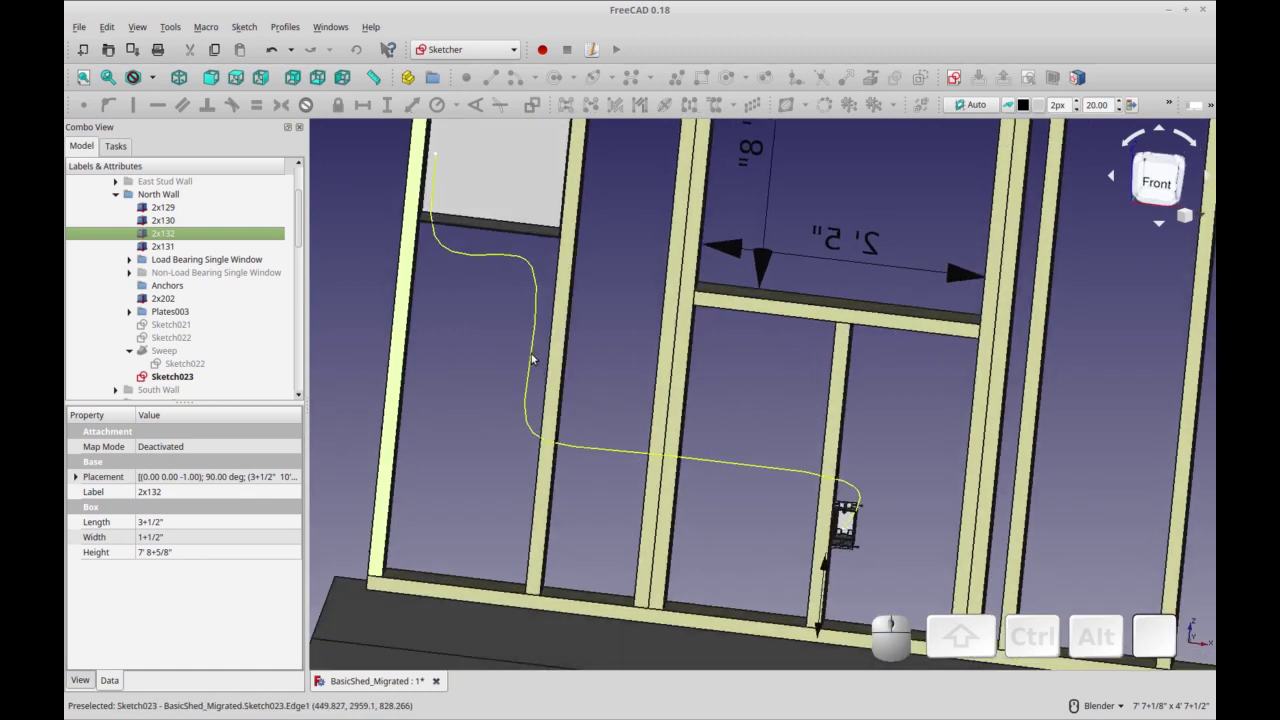
Reopen Sketch023 and drag a B-spline pole to reshape the cable path between studs.
left_click(534, 353)
left_click(203, 382)
left_click_drag(581, 550, 589, 460)
left_click_drag(1207, 169, 602, 399)
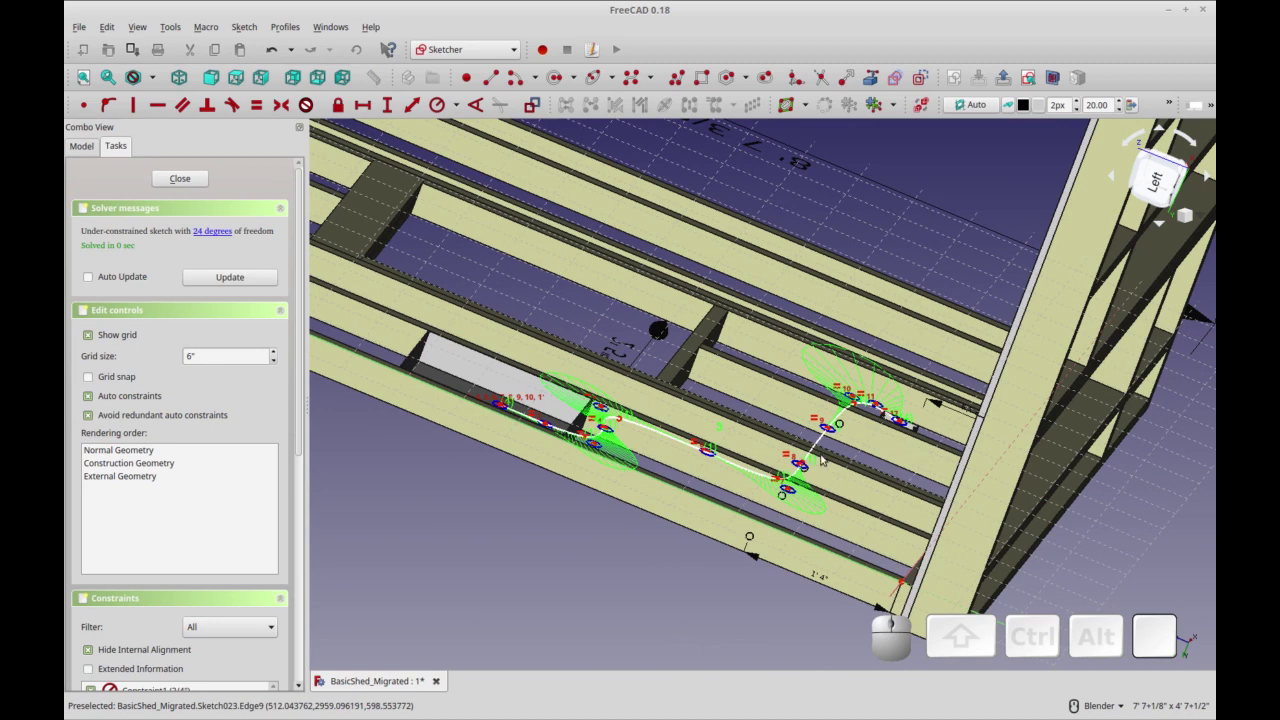
middle_click(1194, 137)
left_click_drag(831, 496, 737, 453)
left_click_drag(730, 462, 650, 406)
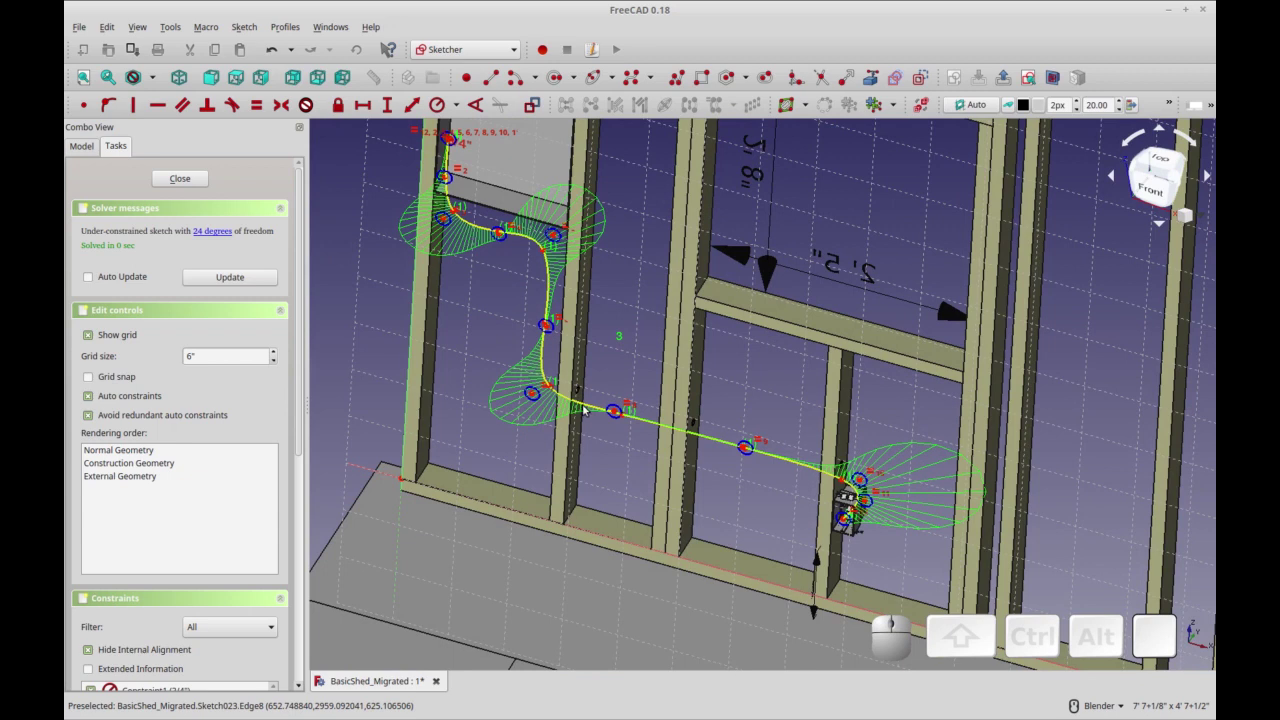
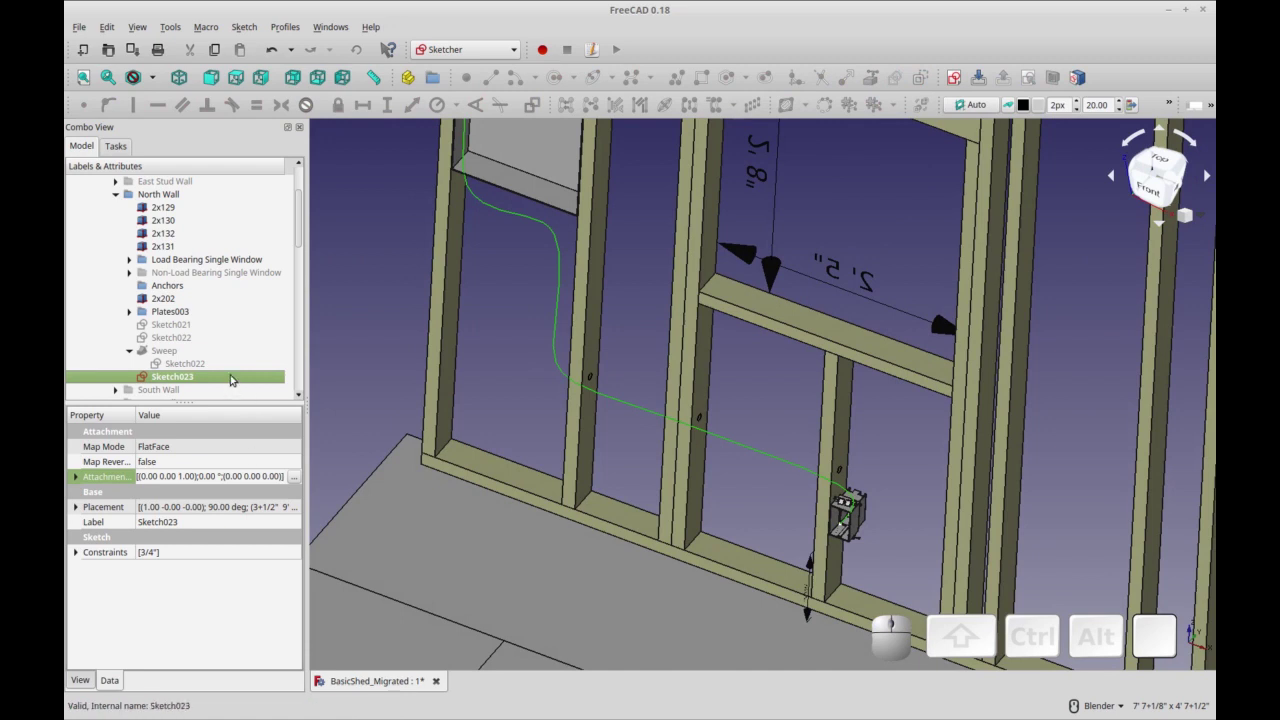
Expand Attachment Offset > Position and nudge the sketch's z offset with the spinner.
left_click(77, 476)
left_click(93, 521)
left_click(157, 561)
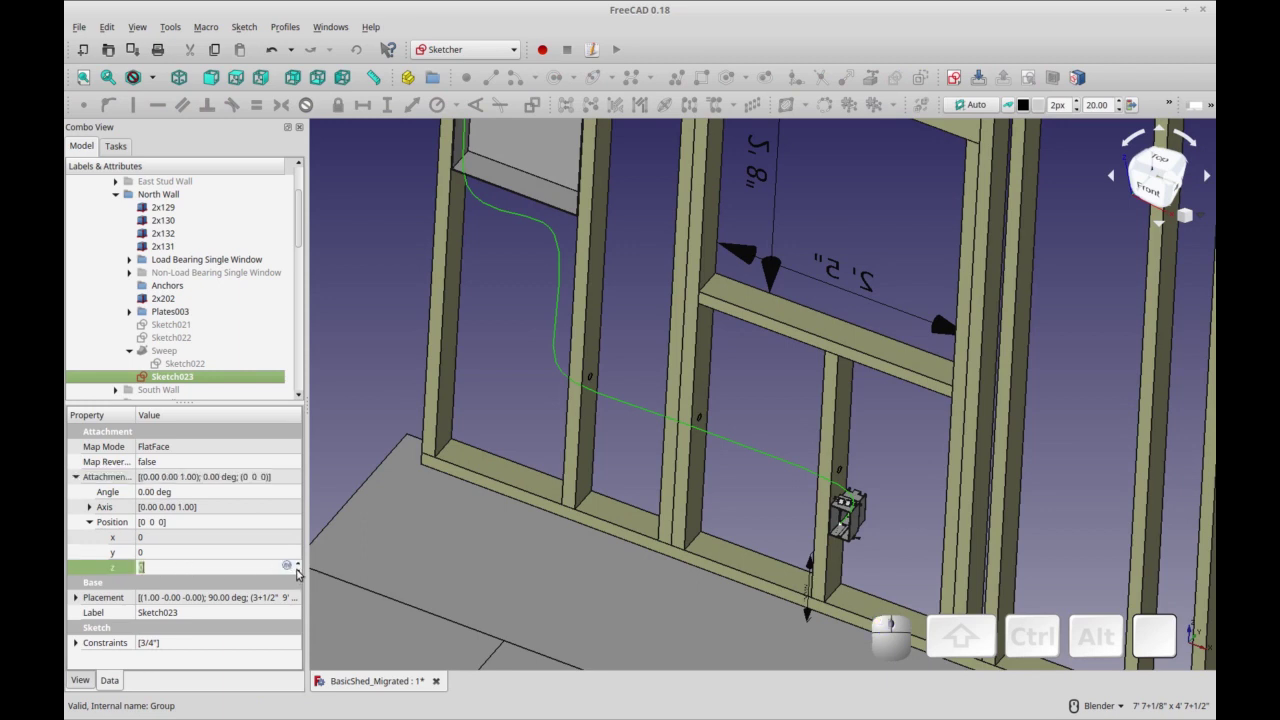
left_click(302, 573)
left_click(302, 573)
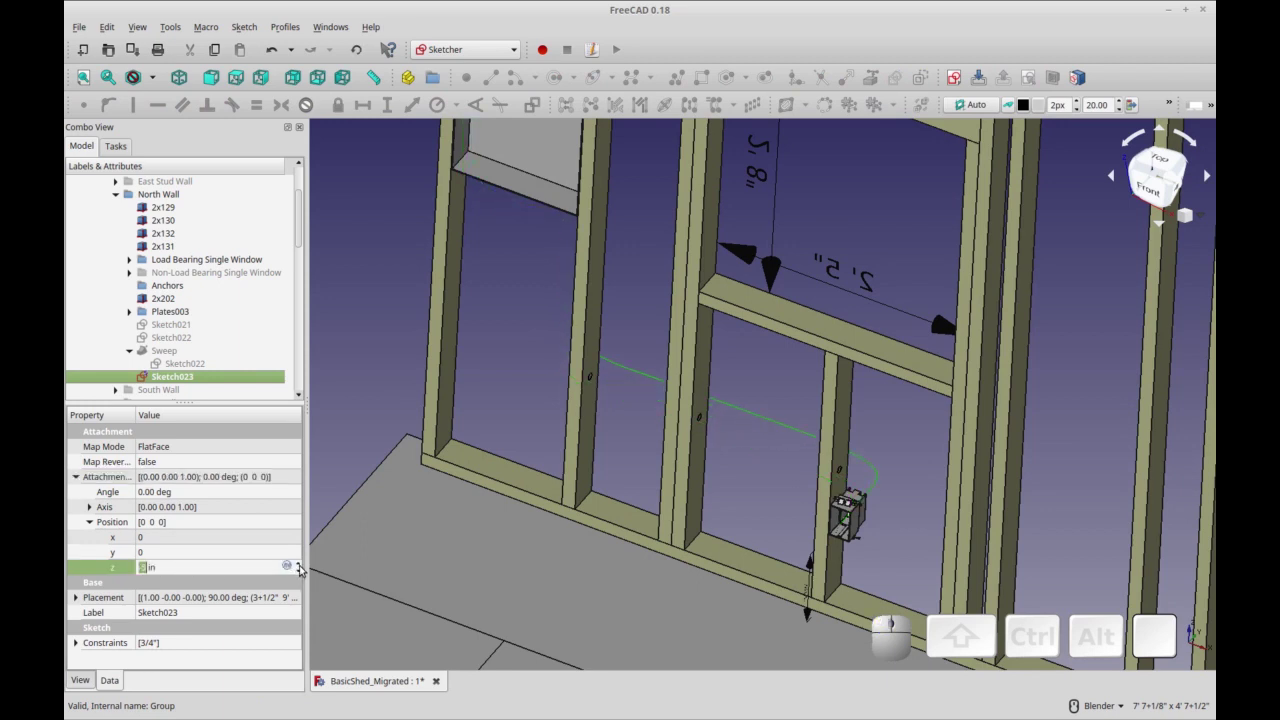
left_click(304, 567)
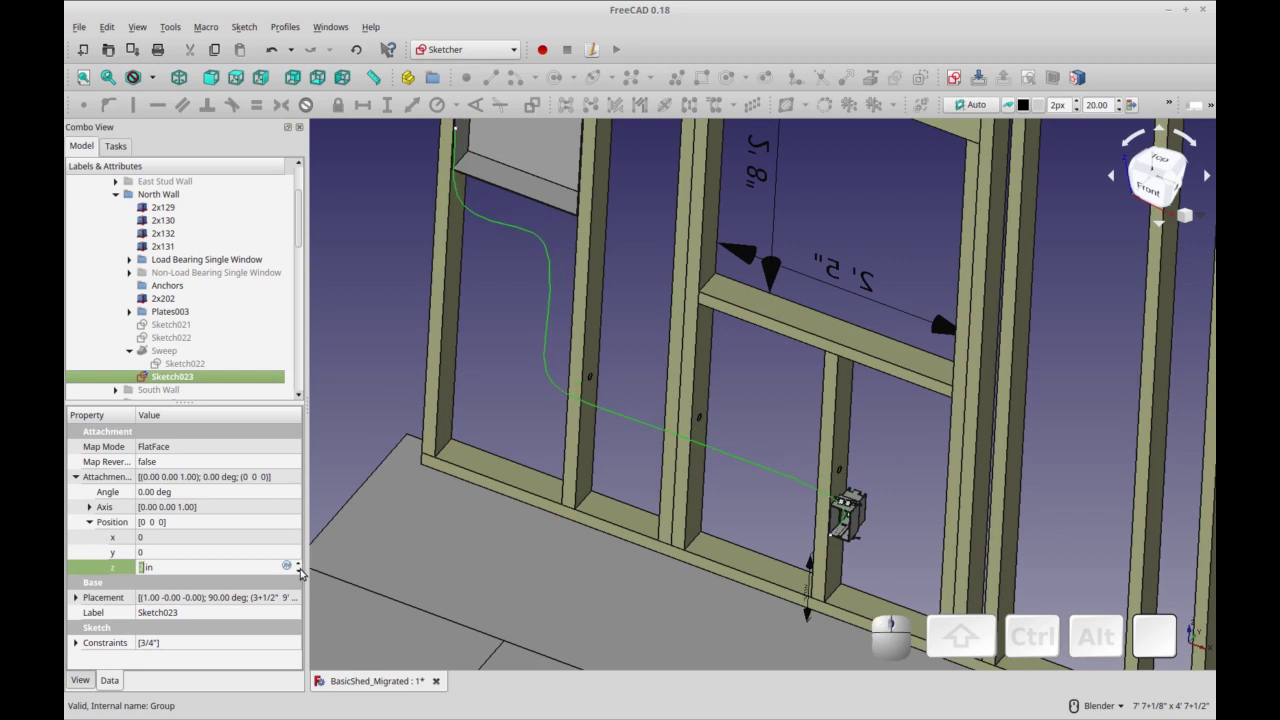
left_click(305, 573)
left_click(305, 573)
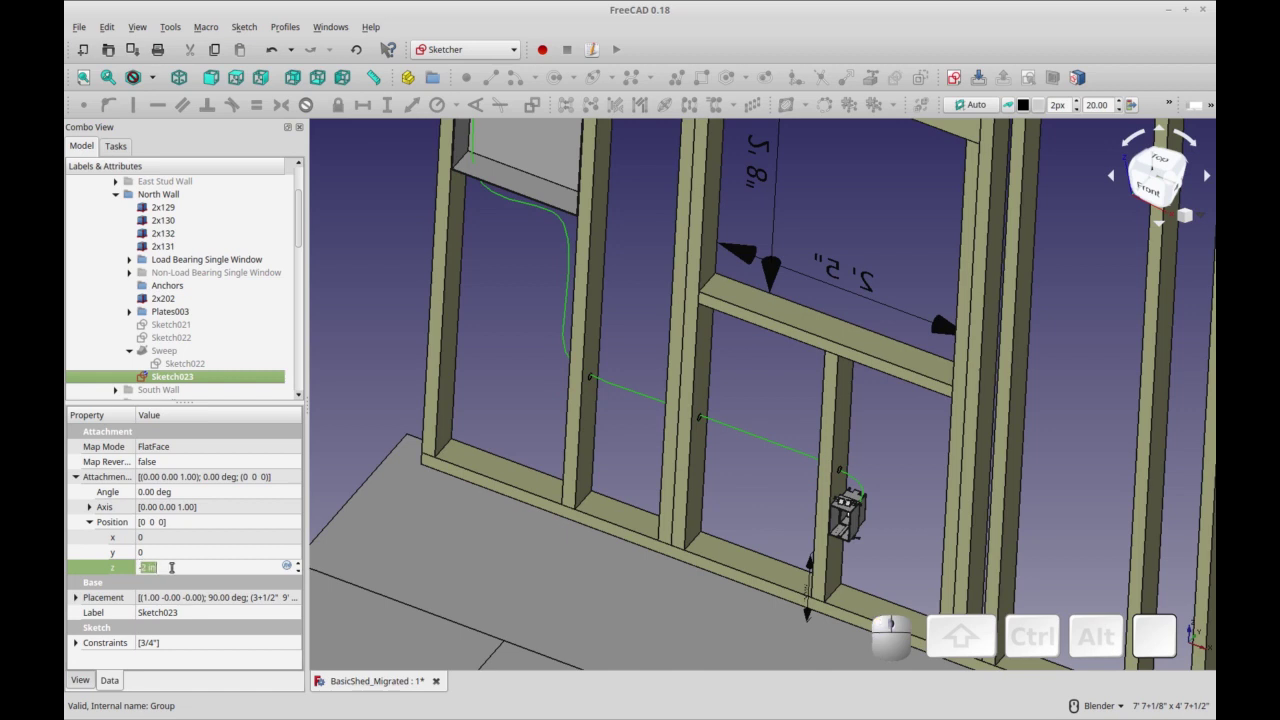
Enter an exact z offset of -1-1/2" so the path runs through the stud holes.
key("KP_1")
key("KP_Decimal")
key("KP_5")
key("space")
key("i")
key("Return")
scroll("up", 3)
scroll("down", 3)
scroll("up", 3)
left_click_drag(994, 548, 944, 586)
scroll("up", 3)
scroll("down", 3)
middle_click(517, 553)
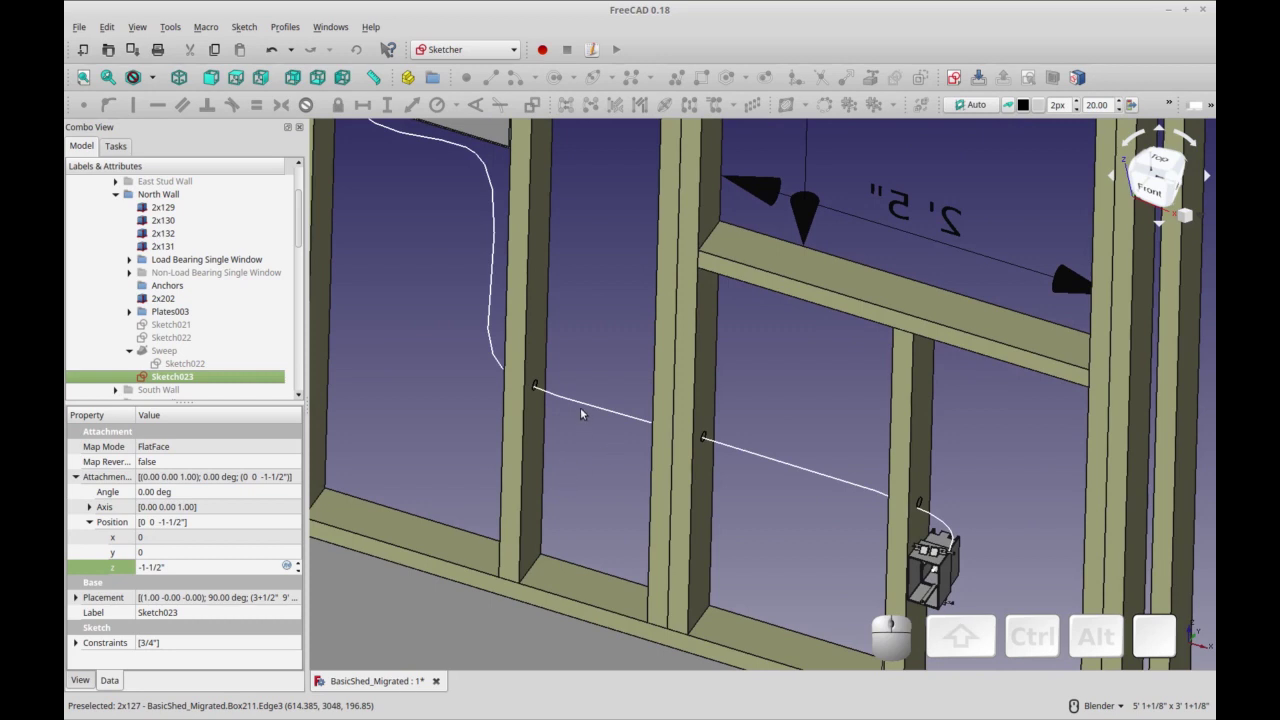
left_click_drag(396, 373, 491, 329)
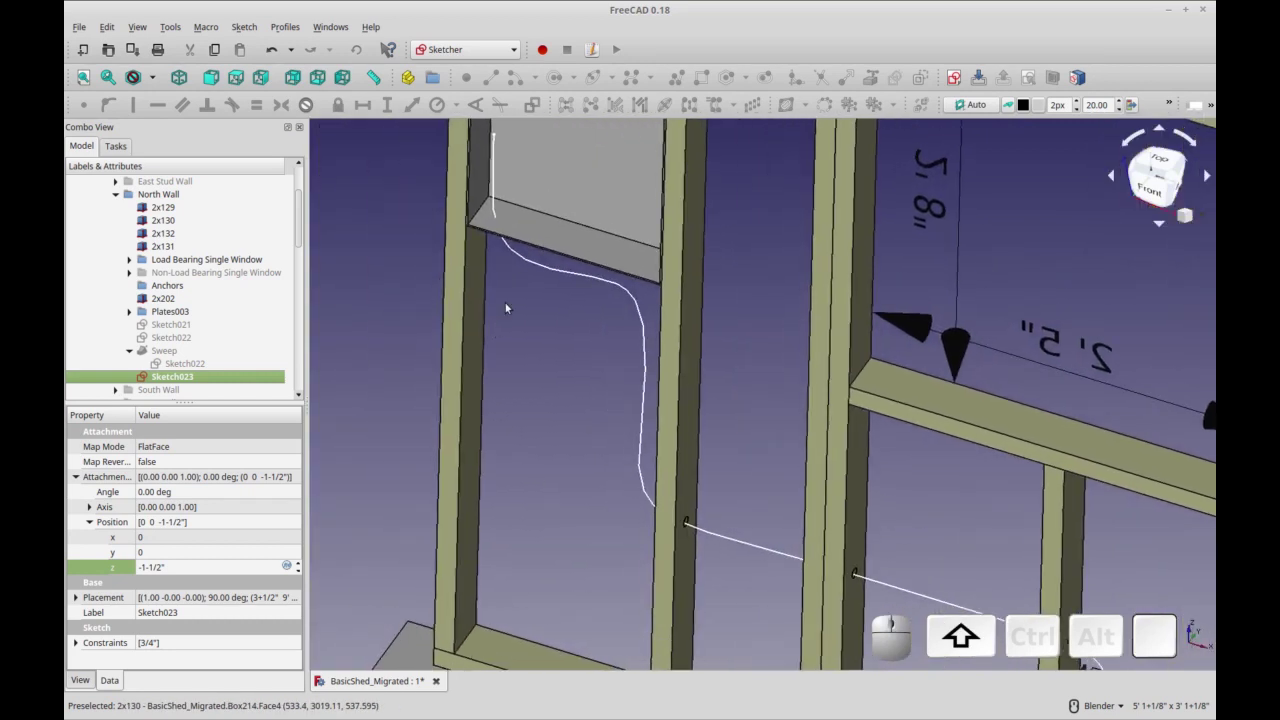
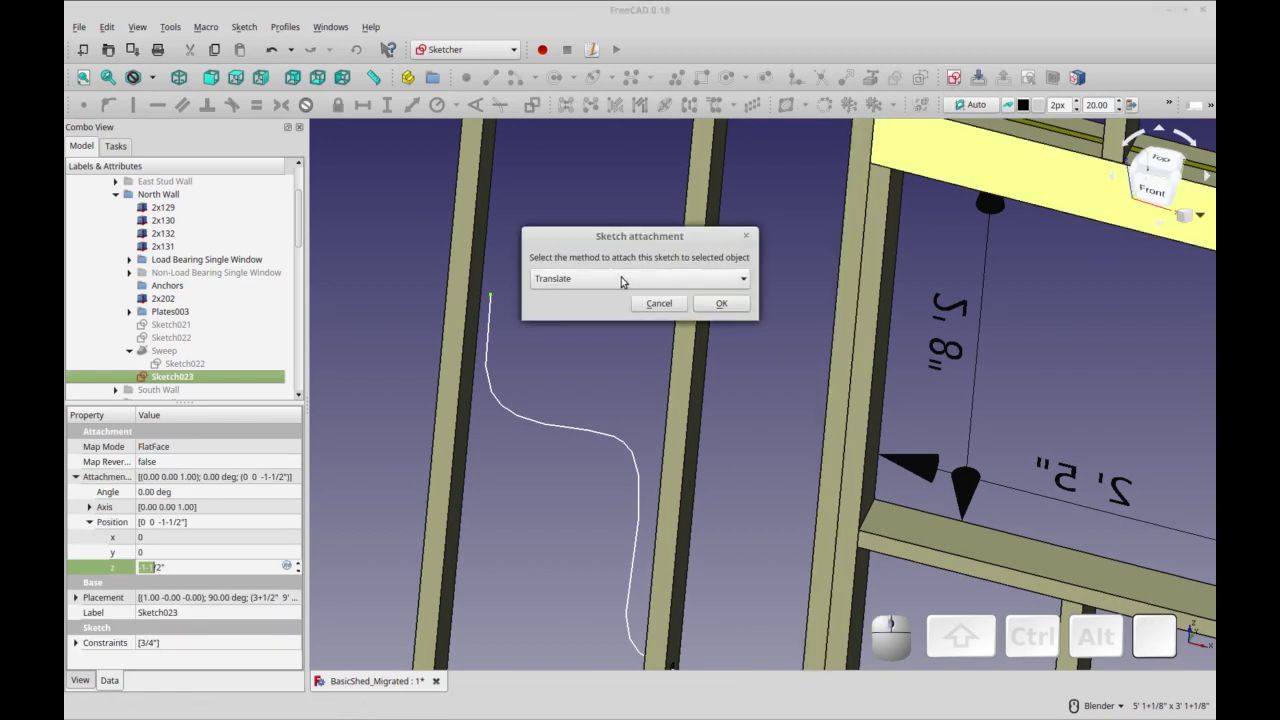
Attach new Sketch024 by translation at the cable path's upper end and confirm.
left_click(757, 311)
left_click_drag(619, 589, 466, 507)
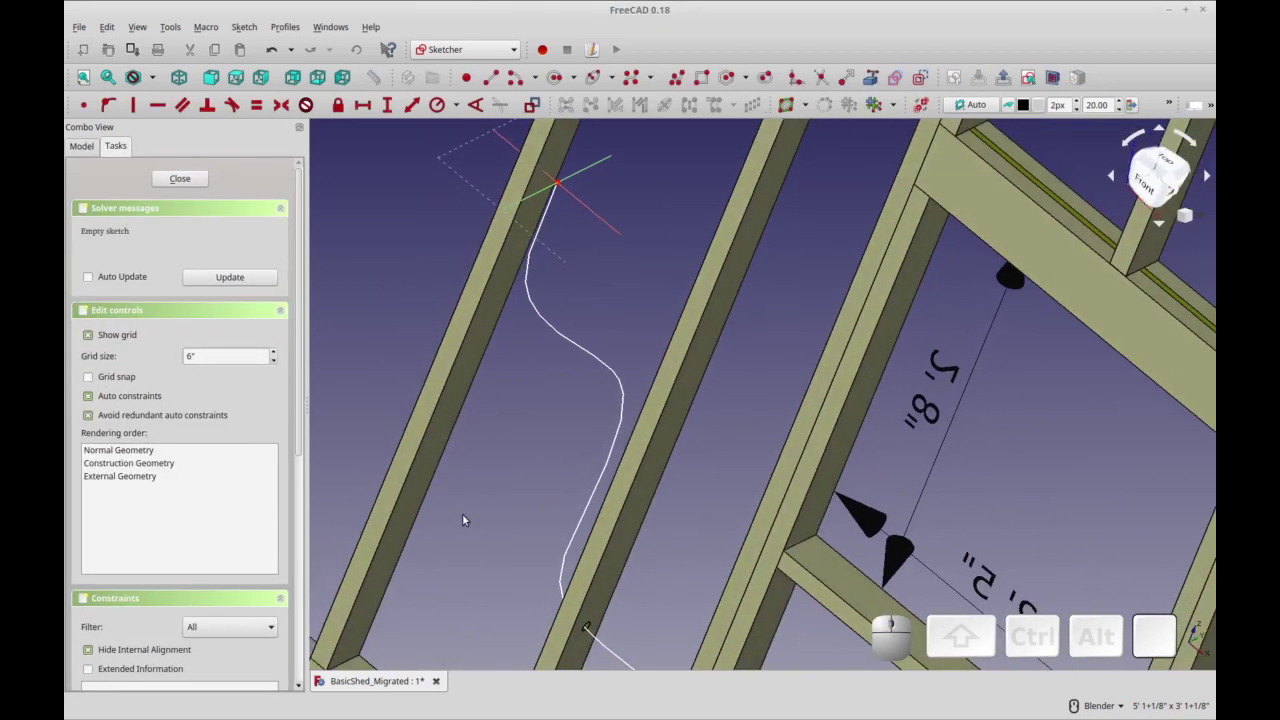
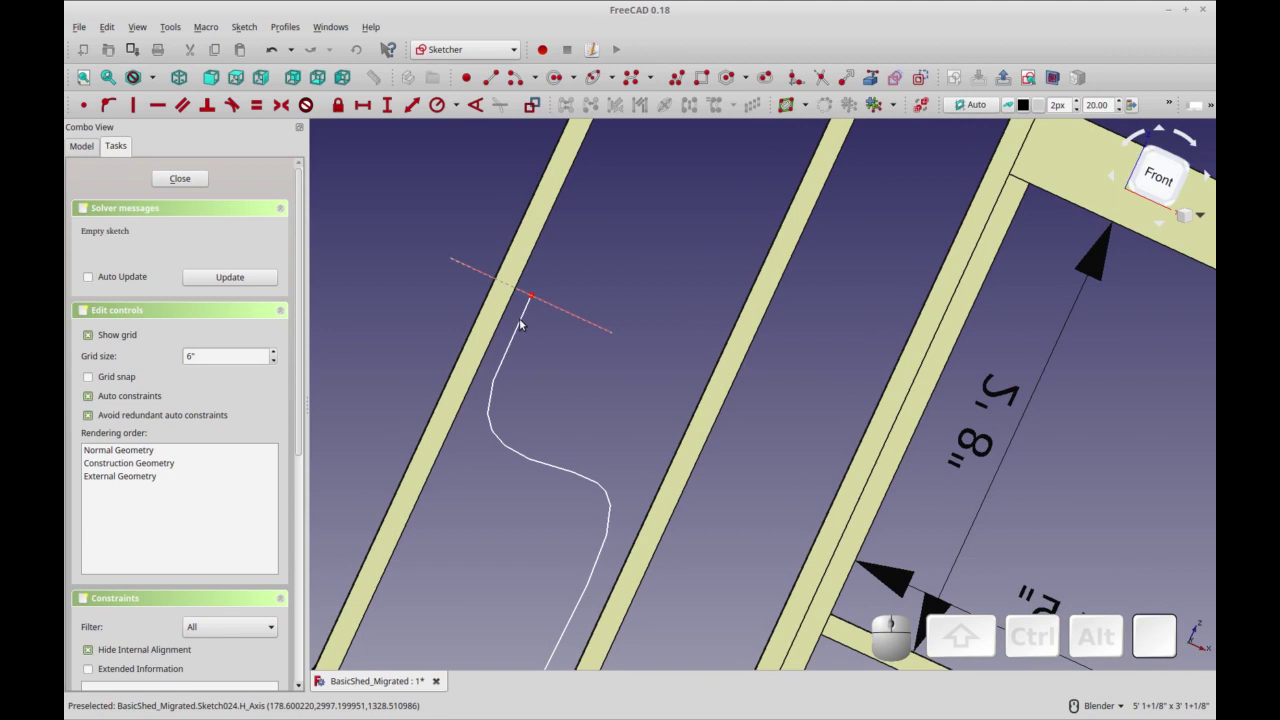
left_click_drag(584, 371, 532, 363)
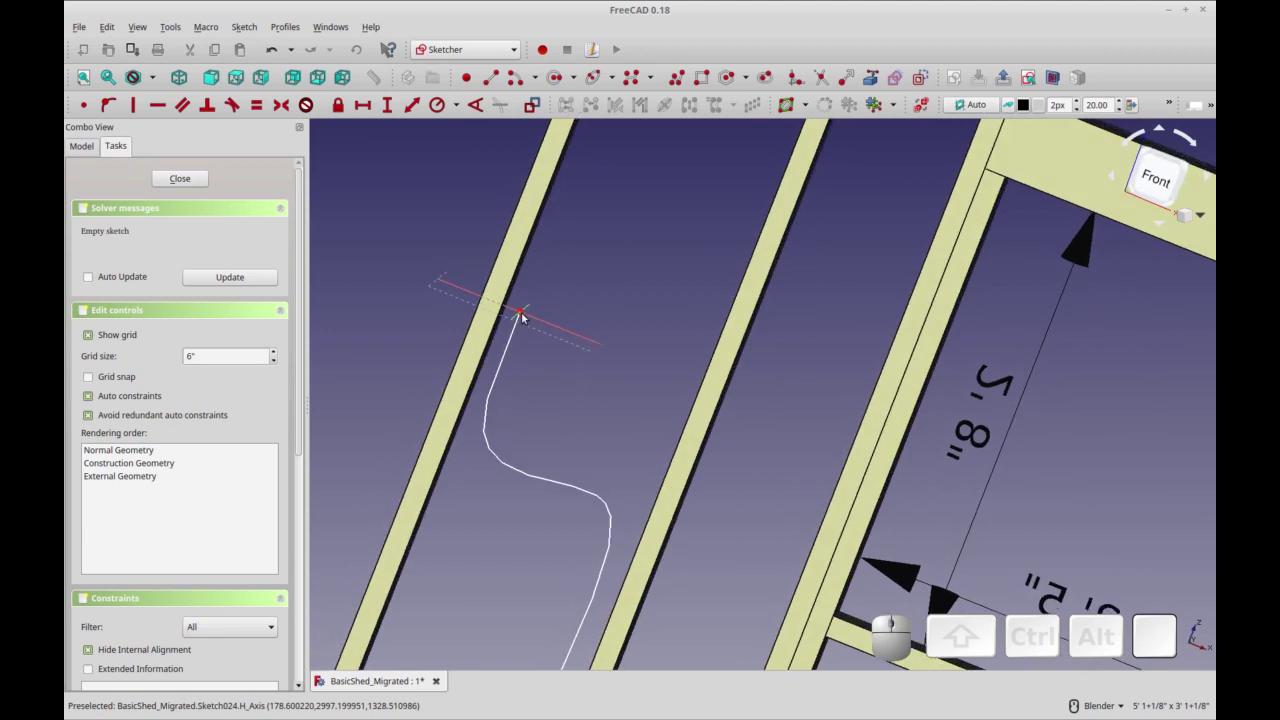
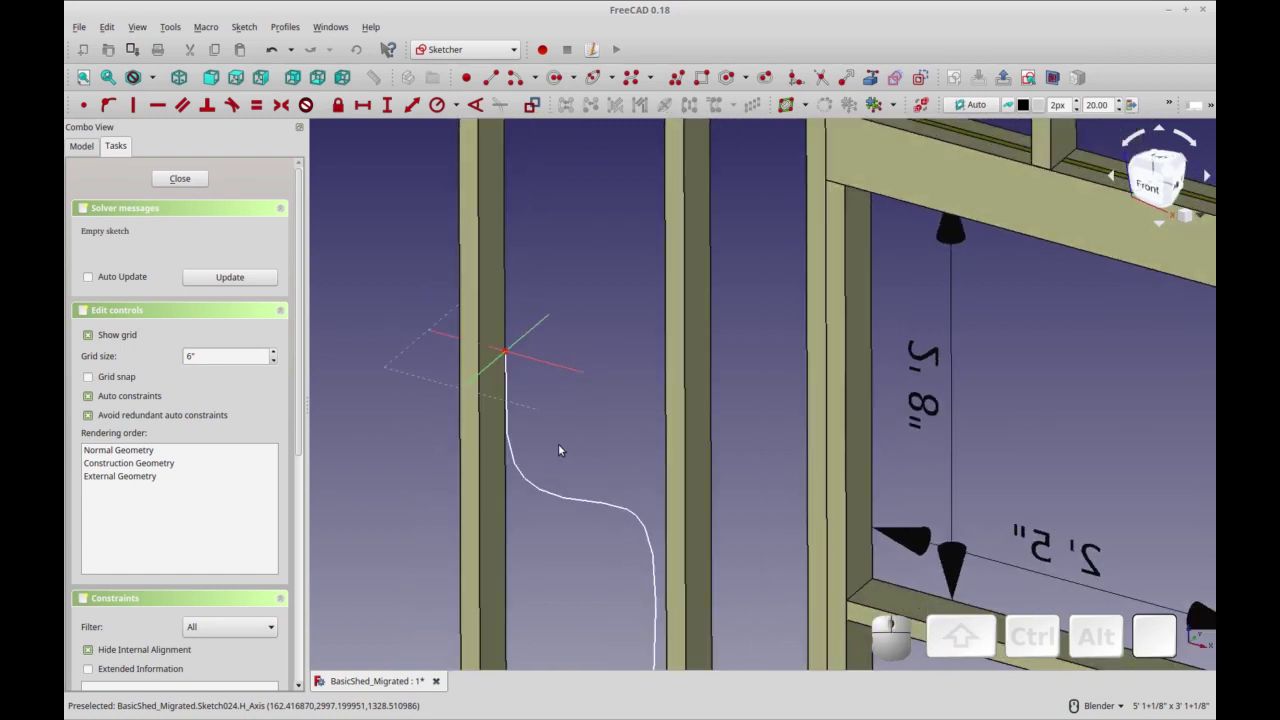
Adjust the view around the new sketch's origin.
scroll("up", 3)
middle_click(438, 405)
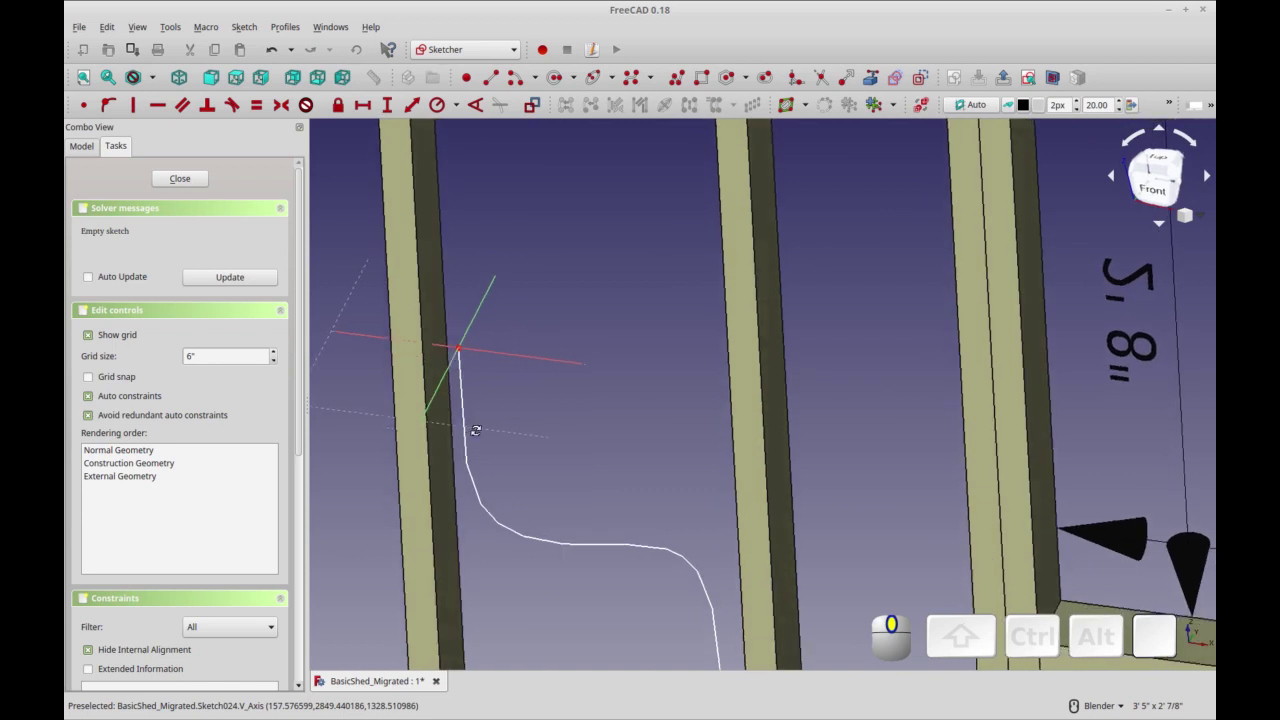
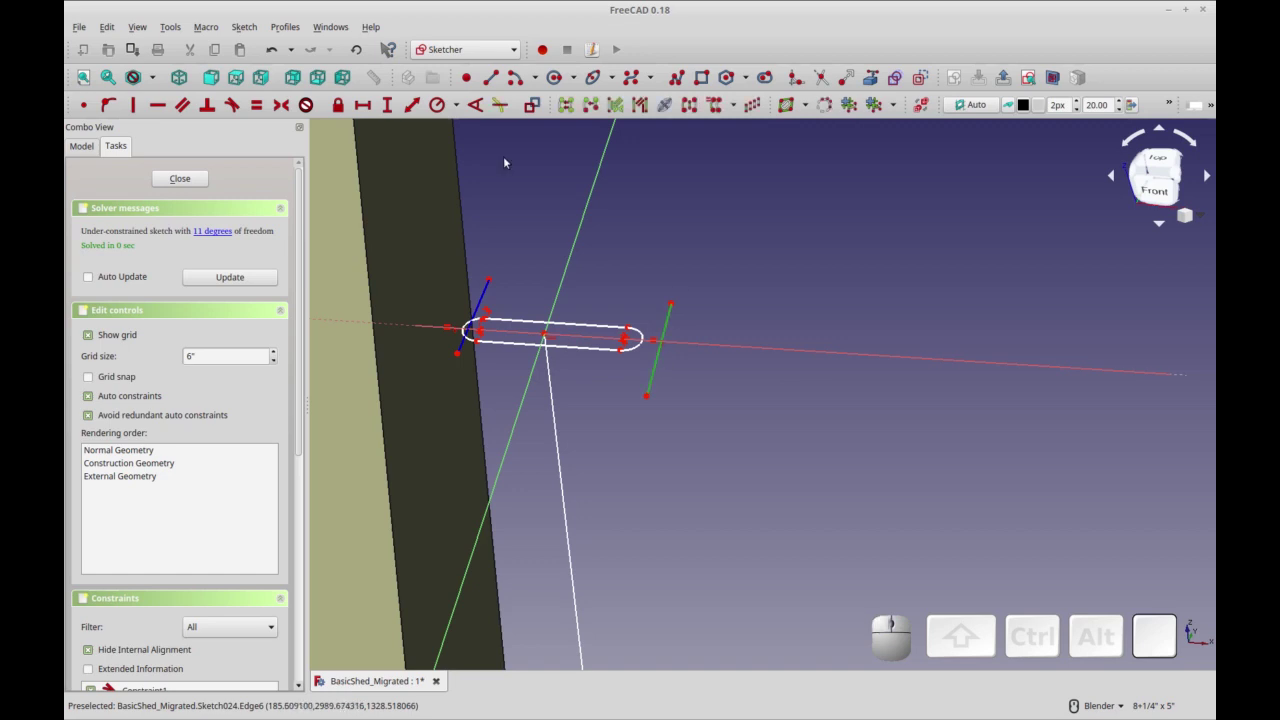
Constrain the slot's right end line perpendicular to the right arc.
left_click(150, 114)
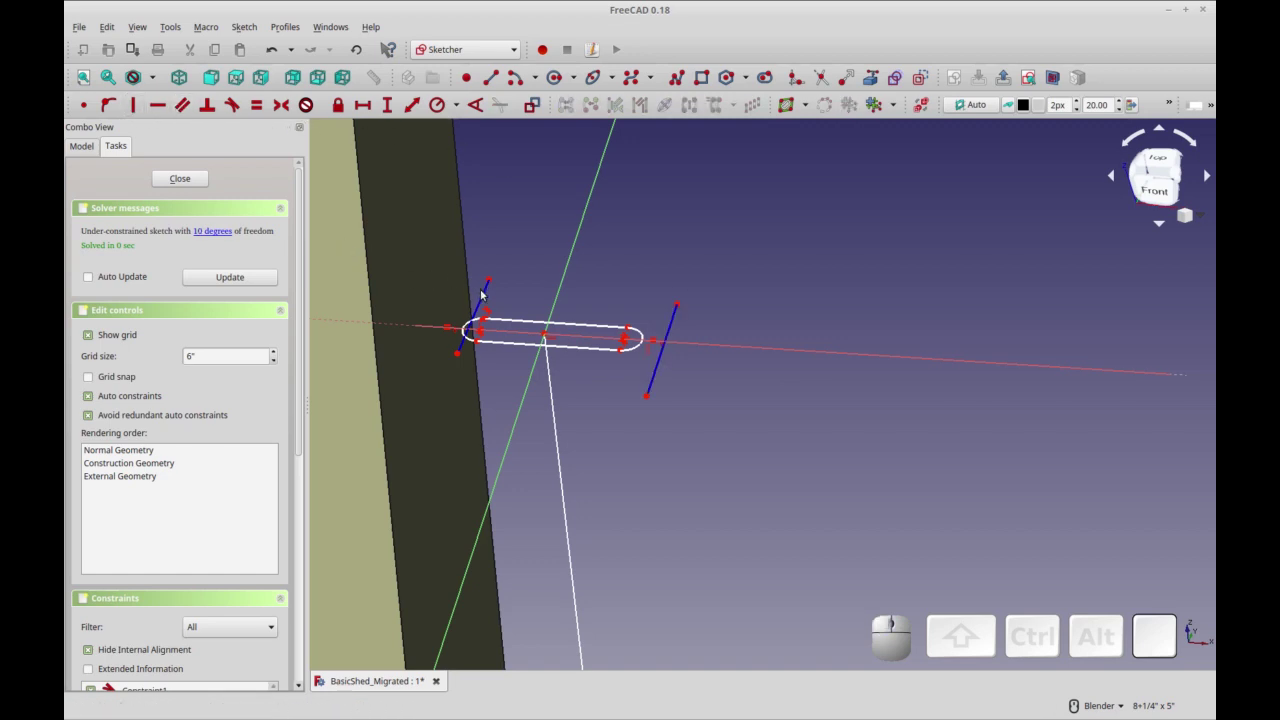
left_click(482, 293)
left_click(143, 107)
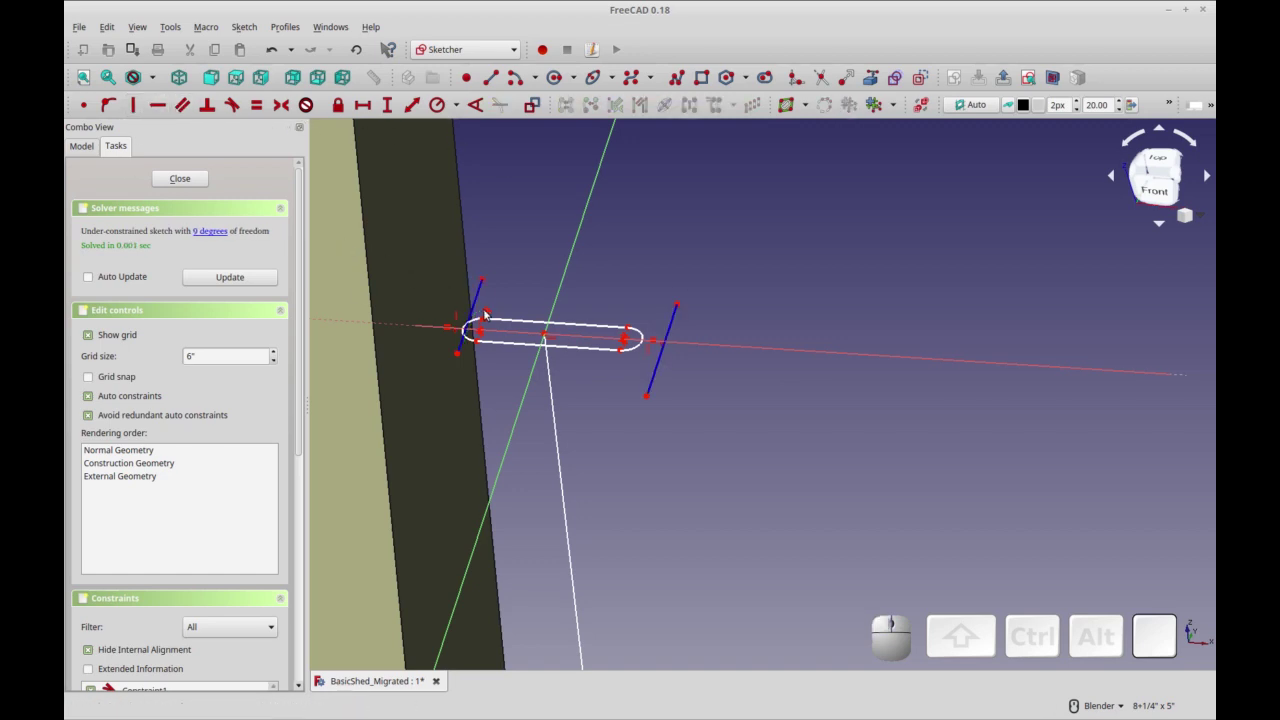
left_click(660, 368)
left_click(636, 350)
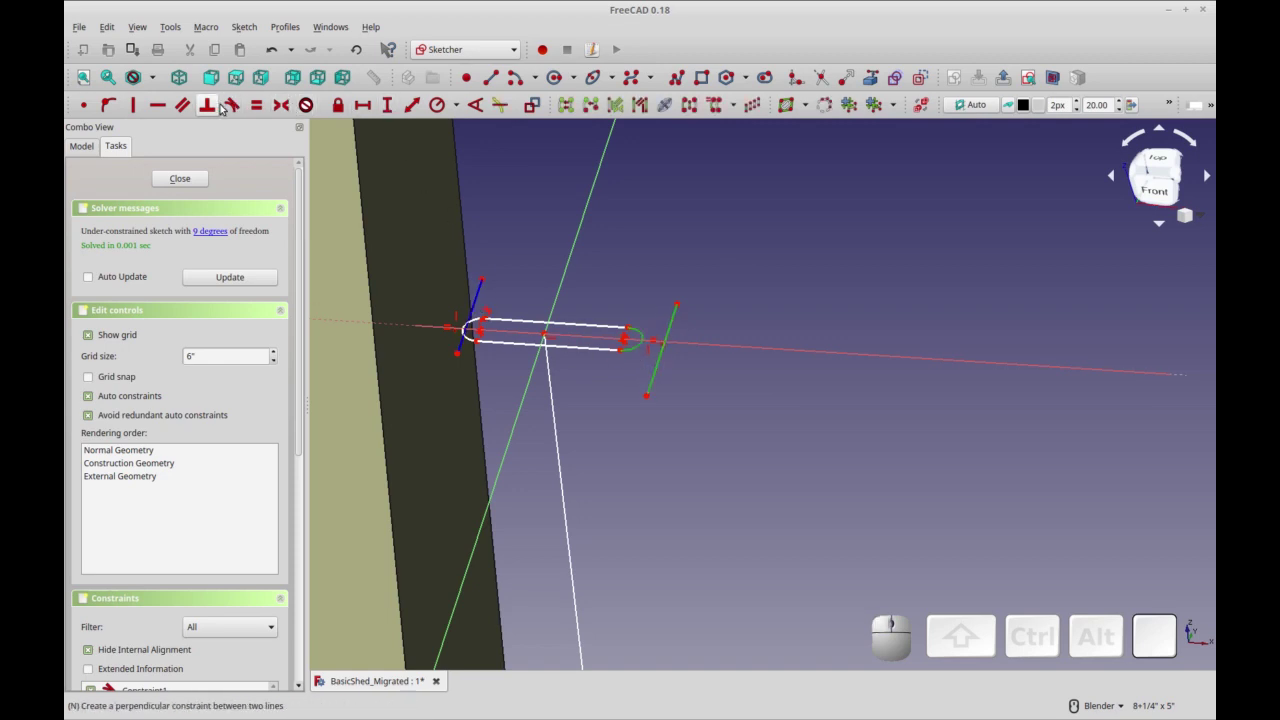
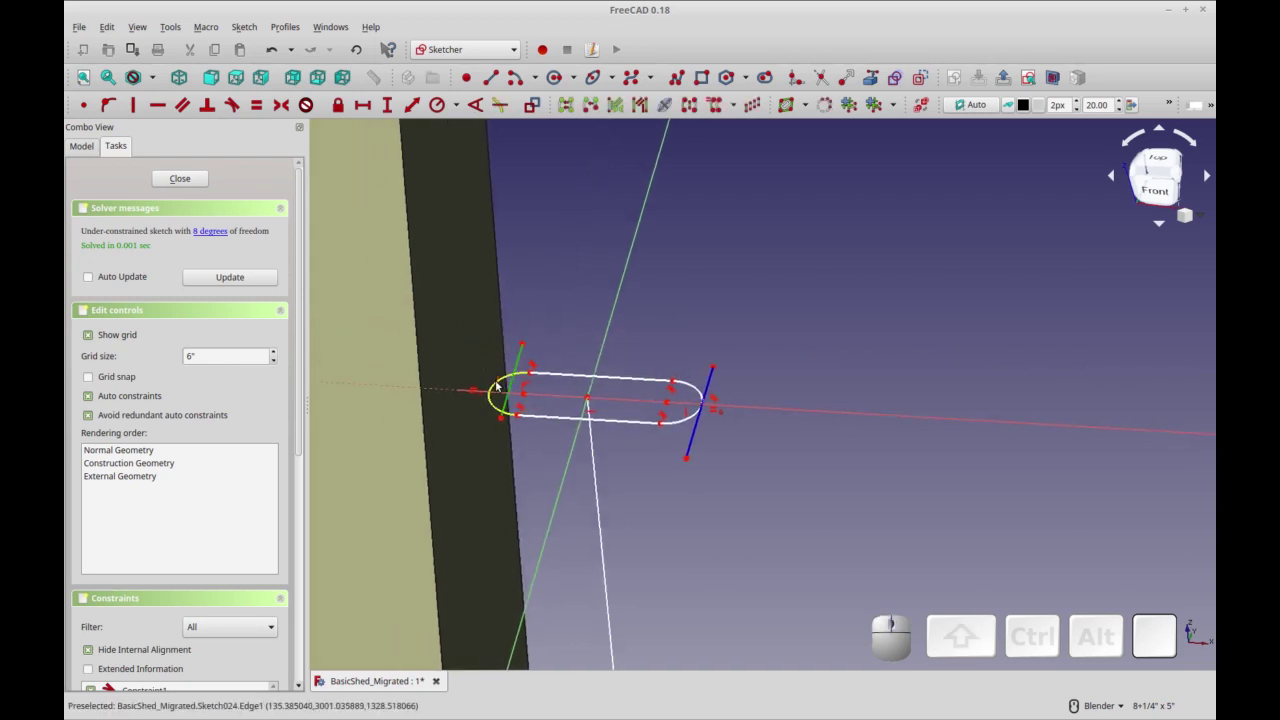
Constrain the left end line perpendicular to the left arc, leaving 7 degrees of freedom.
left_click(494, 385)
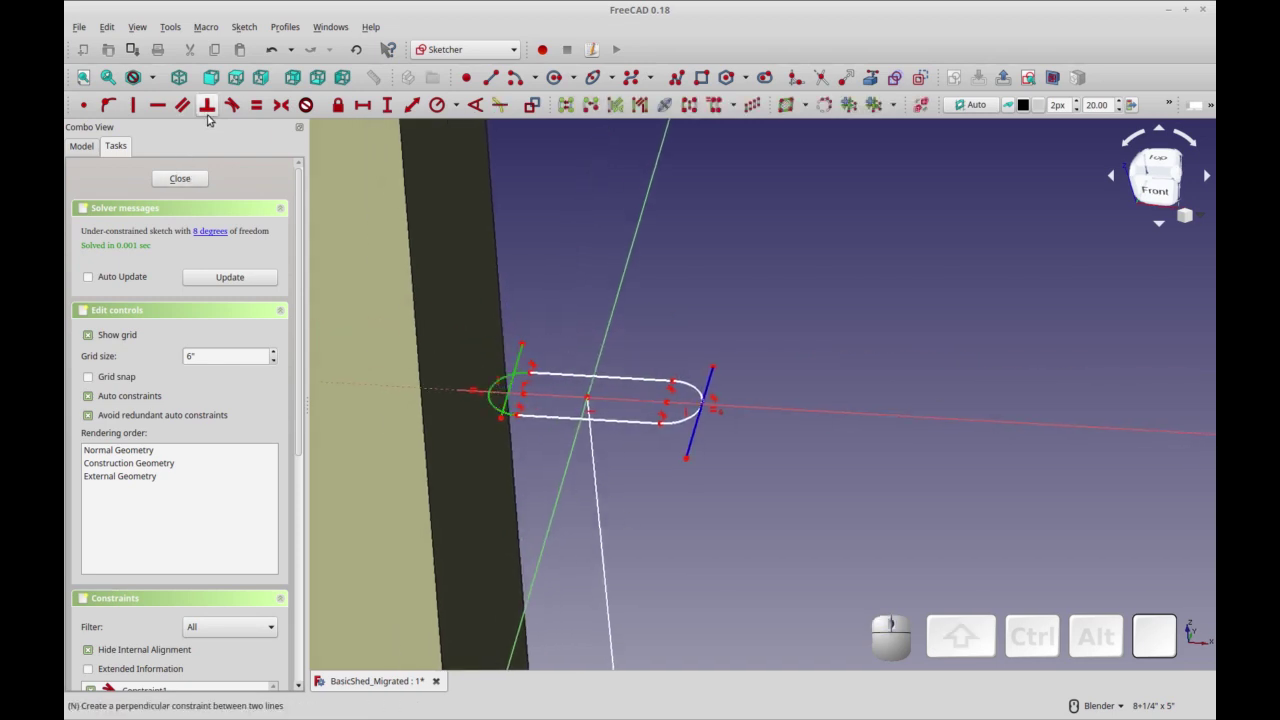
left_click(231, 110)
left_click_drag(644, 485, 656, 490)
left_click_drag(656, 491, 578, 381)
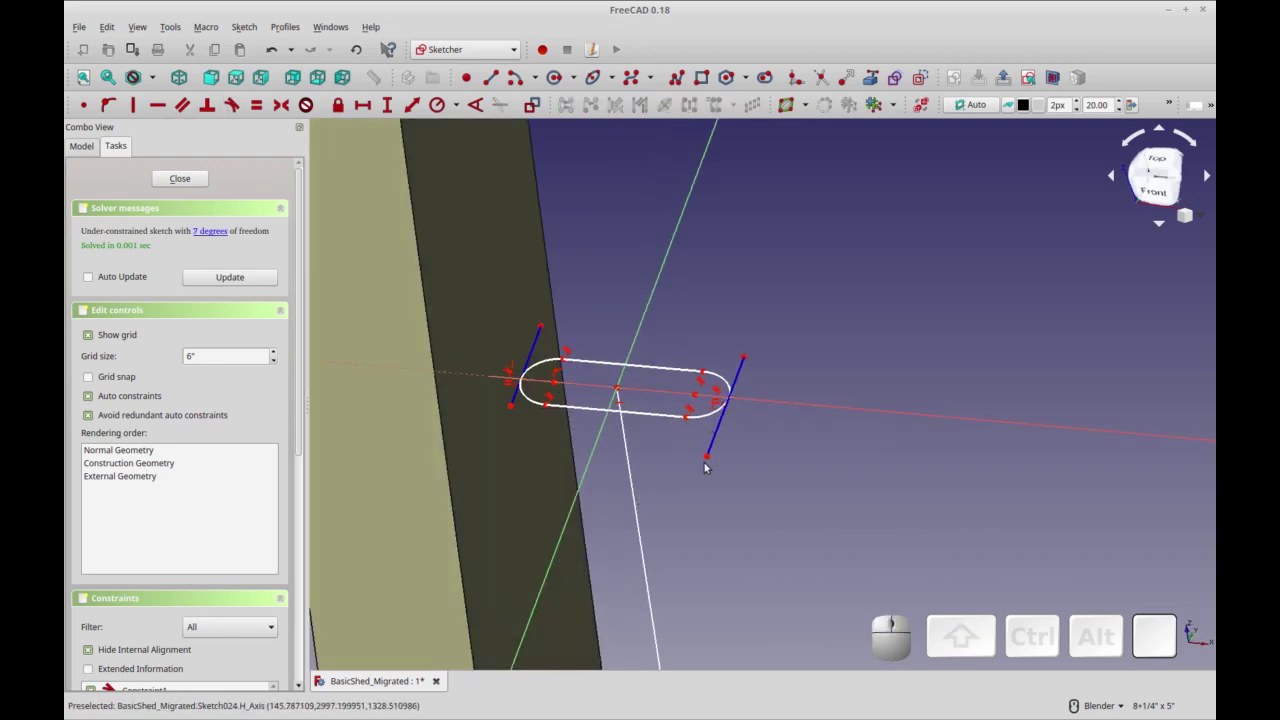
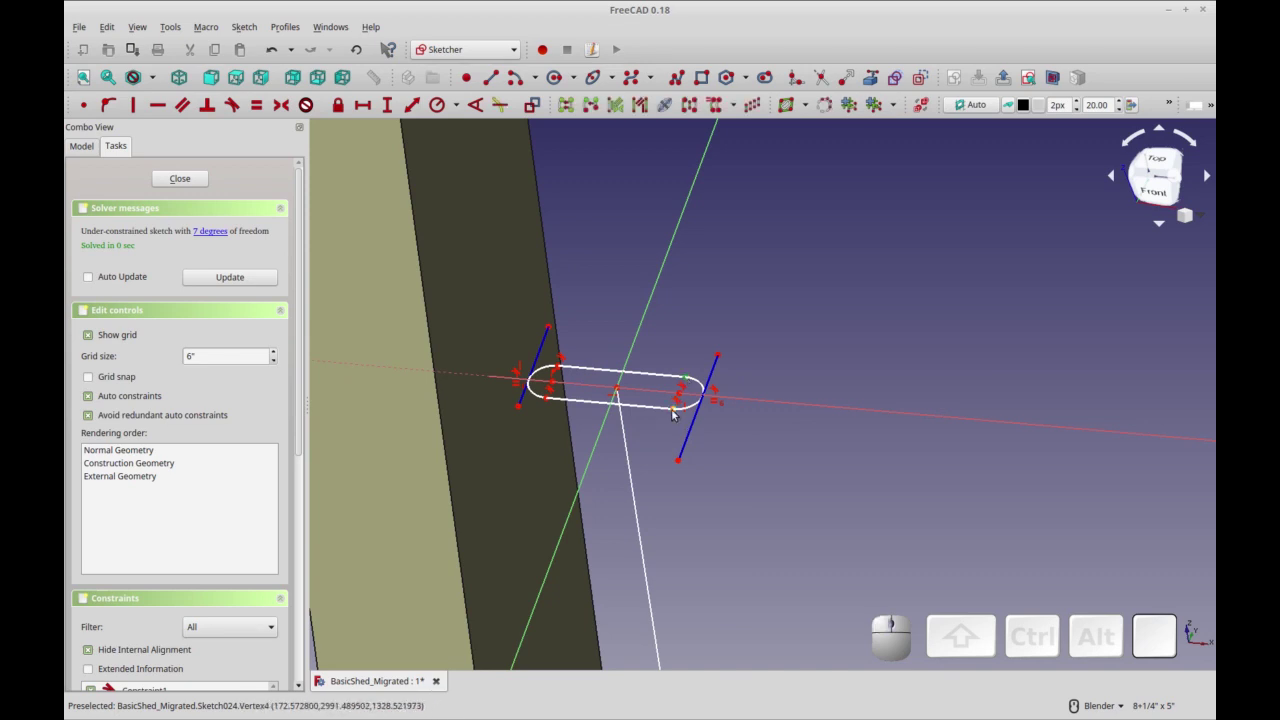
Add a .25 length dimension to the selected slot profile element.
left_click(677, 410)
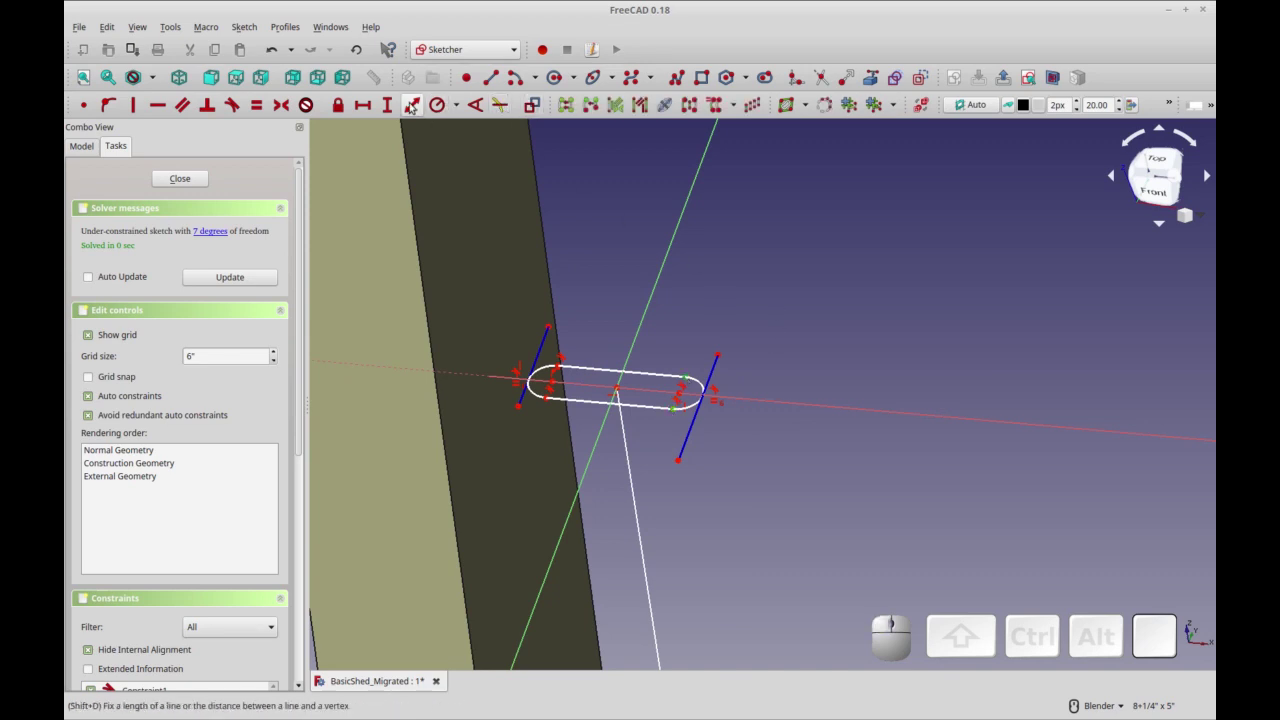
left_click(391, 104)
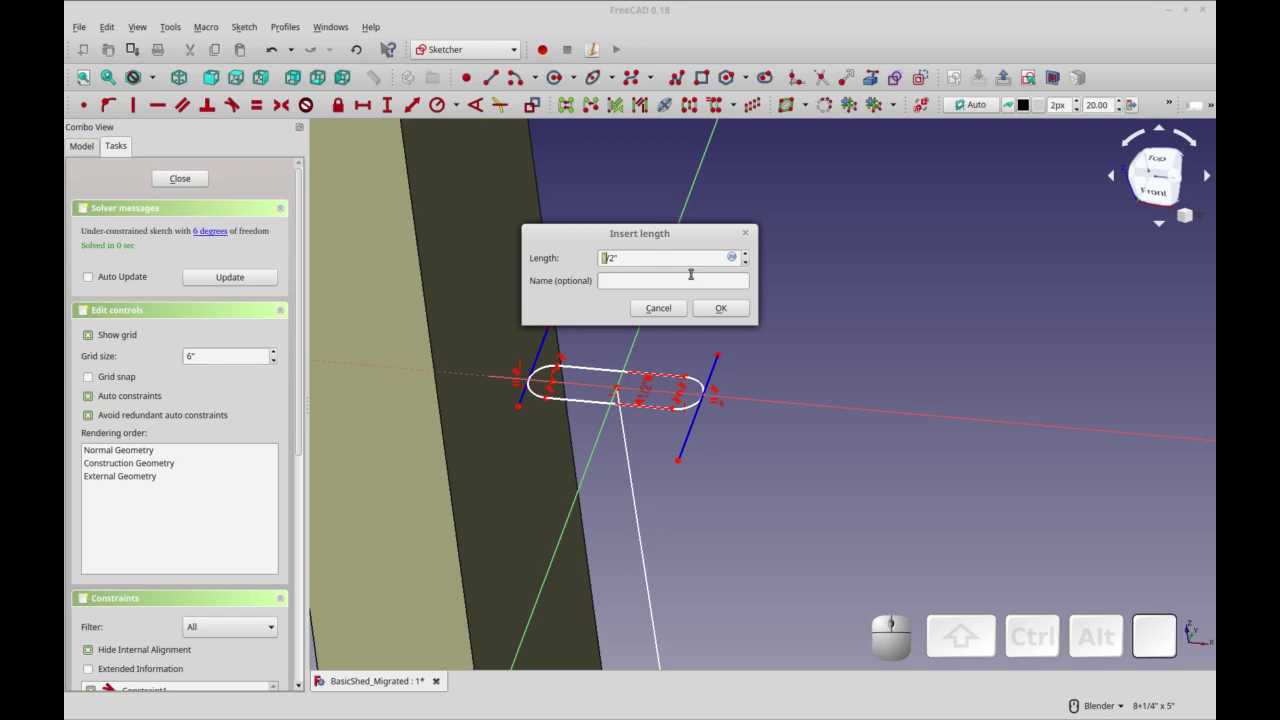
key("KP_Decimal")
key("KP_2")
key("KP_5")
key("Delete")
key("Return")
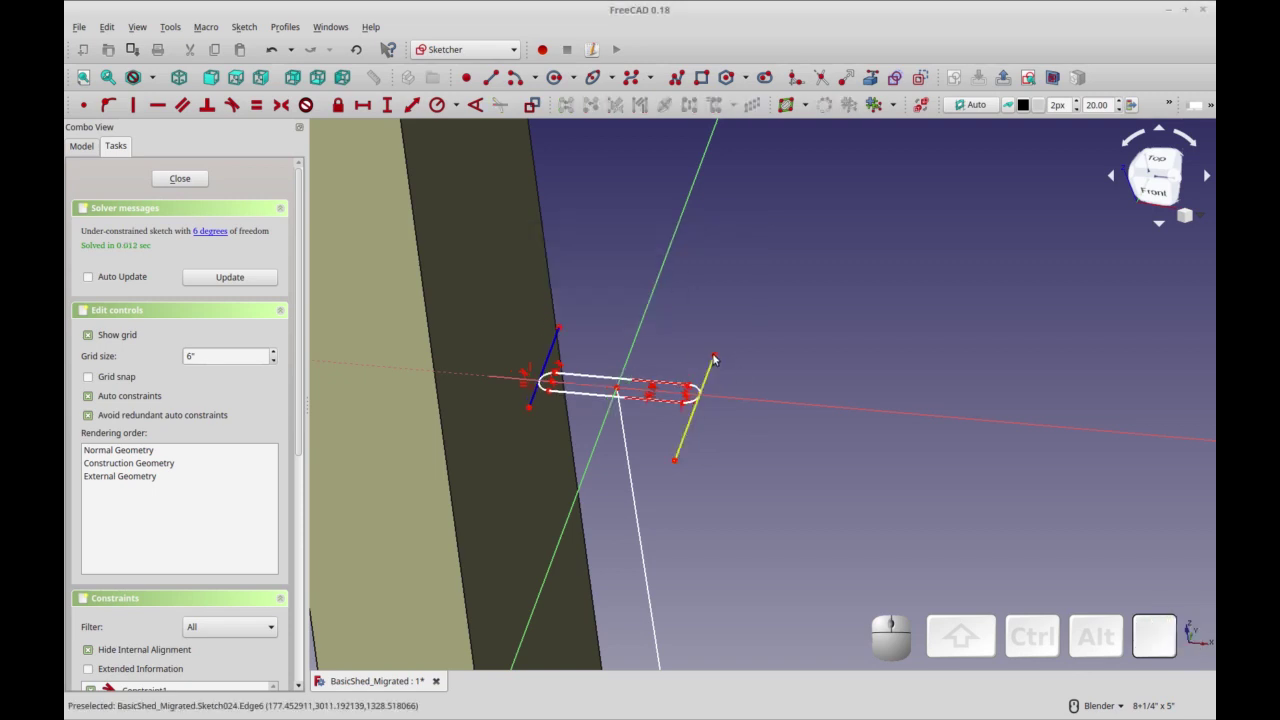
Constrain the distance between the slot's two end lines, initially at .75.
left_click(713, 355)
left_click(596, 323)
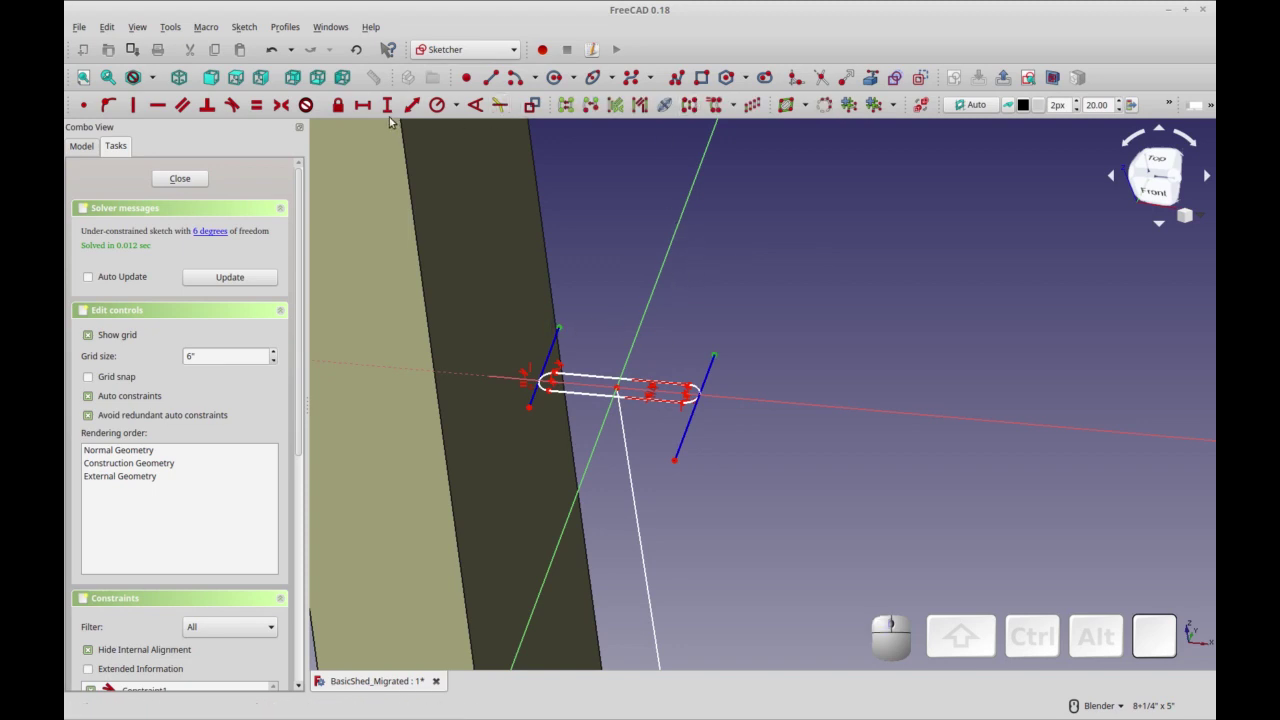
left_click(432, 138)
key("KP_Decimal")
key("KP_7")
key("KP_5")
key("Delete")
key("Return")
Change that end-line spacing to 1/2" and confirm it.
left_click(654, 325)
left_click(768, 400)
left_click(768, 400)
key("KP_1")
key("KP_Divide")
key("KP_2")
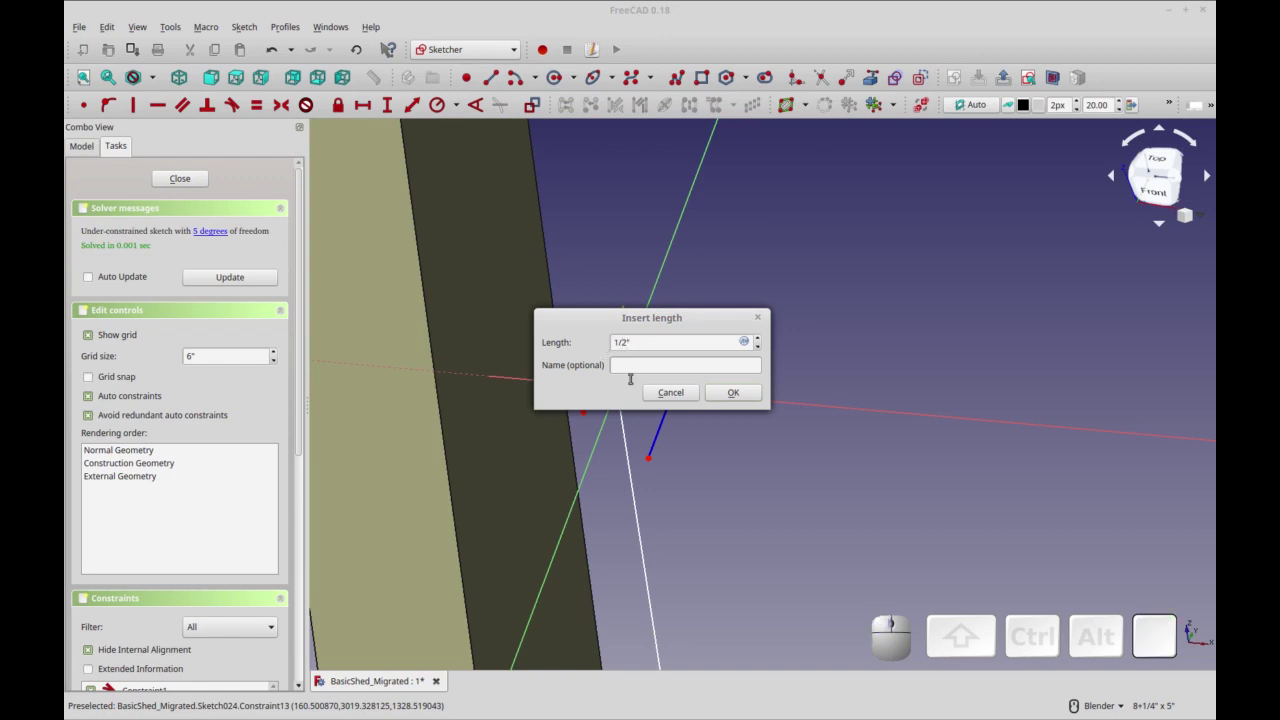
left_click(739, 391)
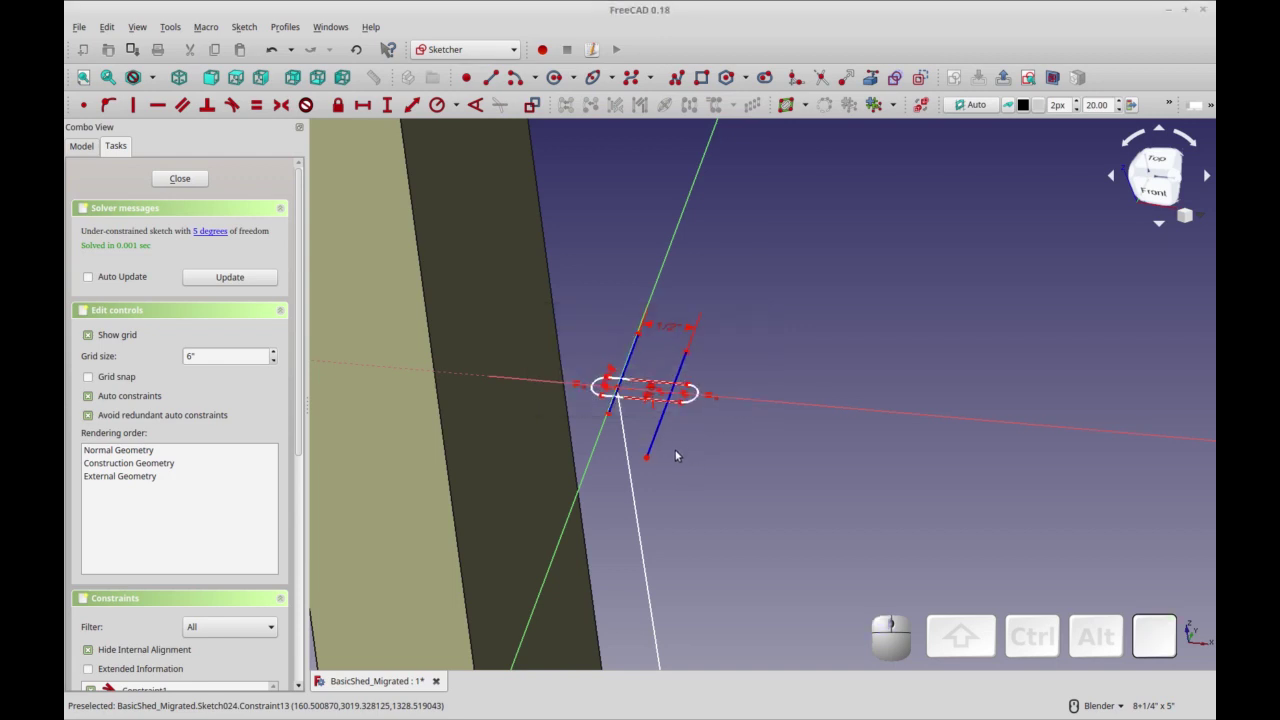
scroll("up", 3)
middle_click(658, 433)
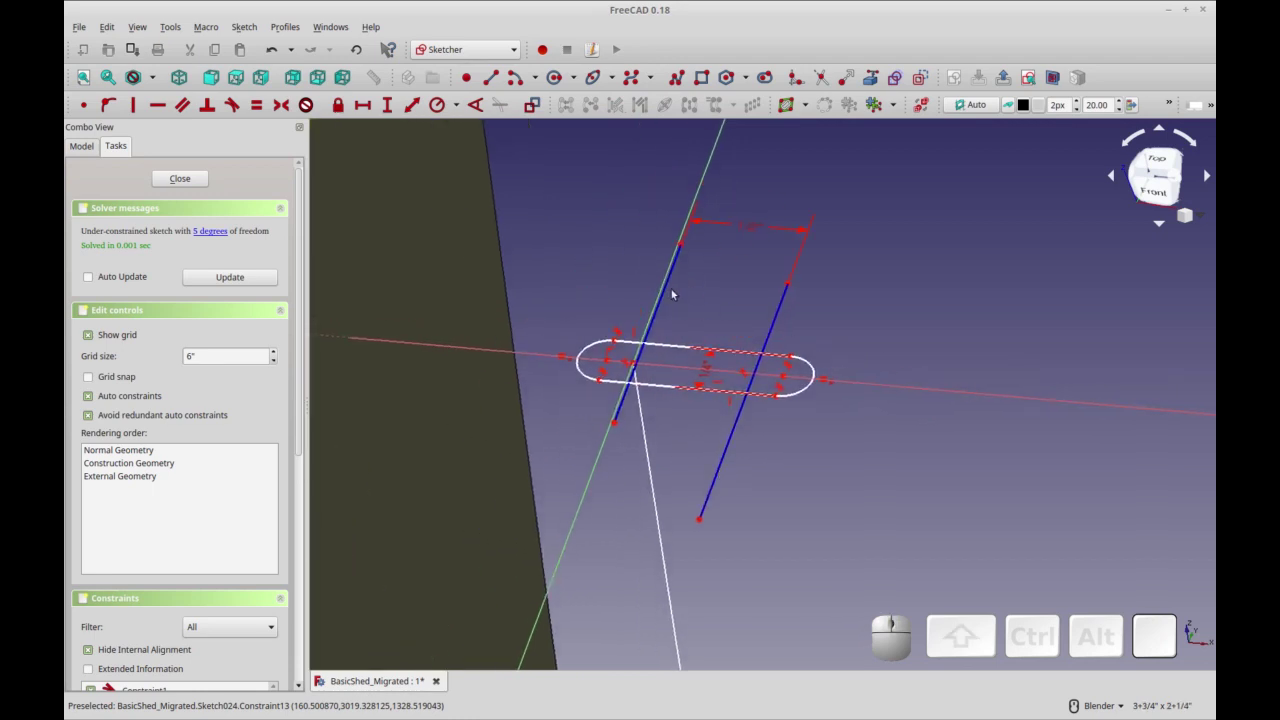
Delete the unwanted constraint attached to the stray lines.
left_click(663, 291)
left_click(718, 222)
key("Delete")
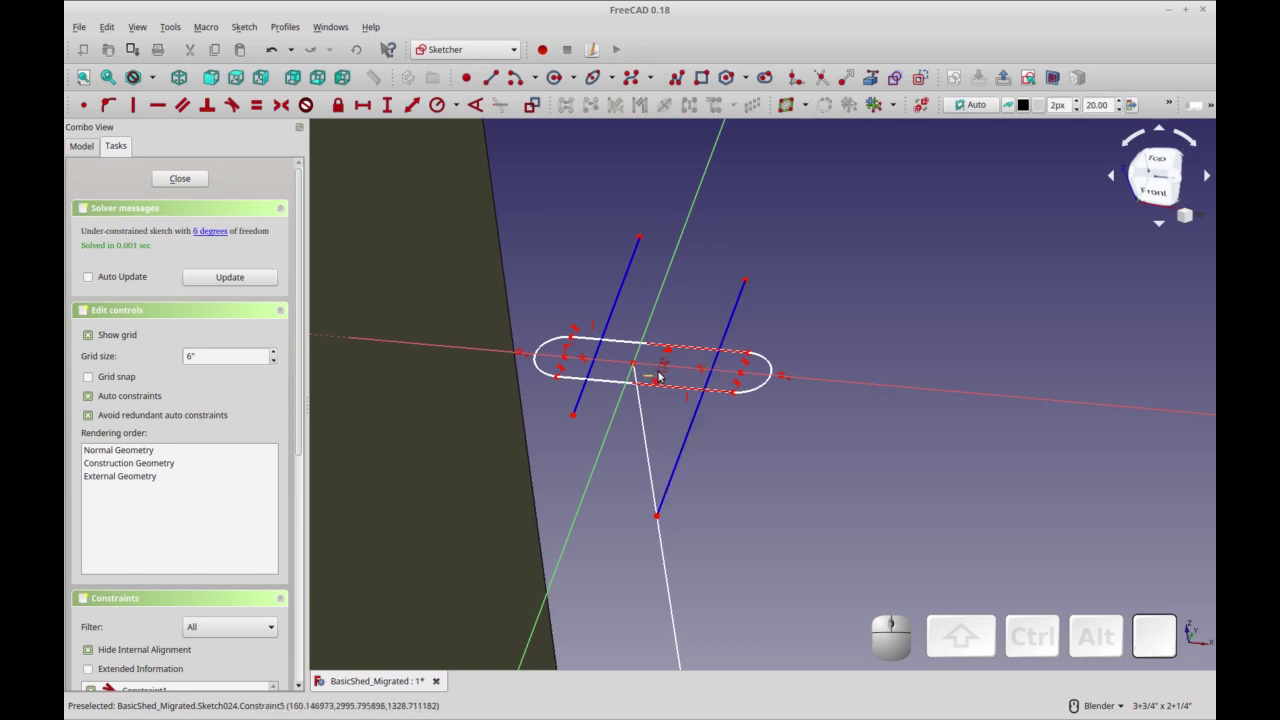
Move aside and delete both stray lines crossing the slot profile.
left_click(665, 370)
left_click_drag(600, 352, 680, 291)
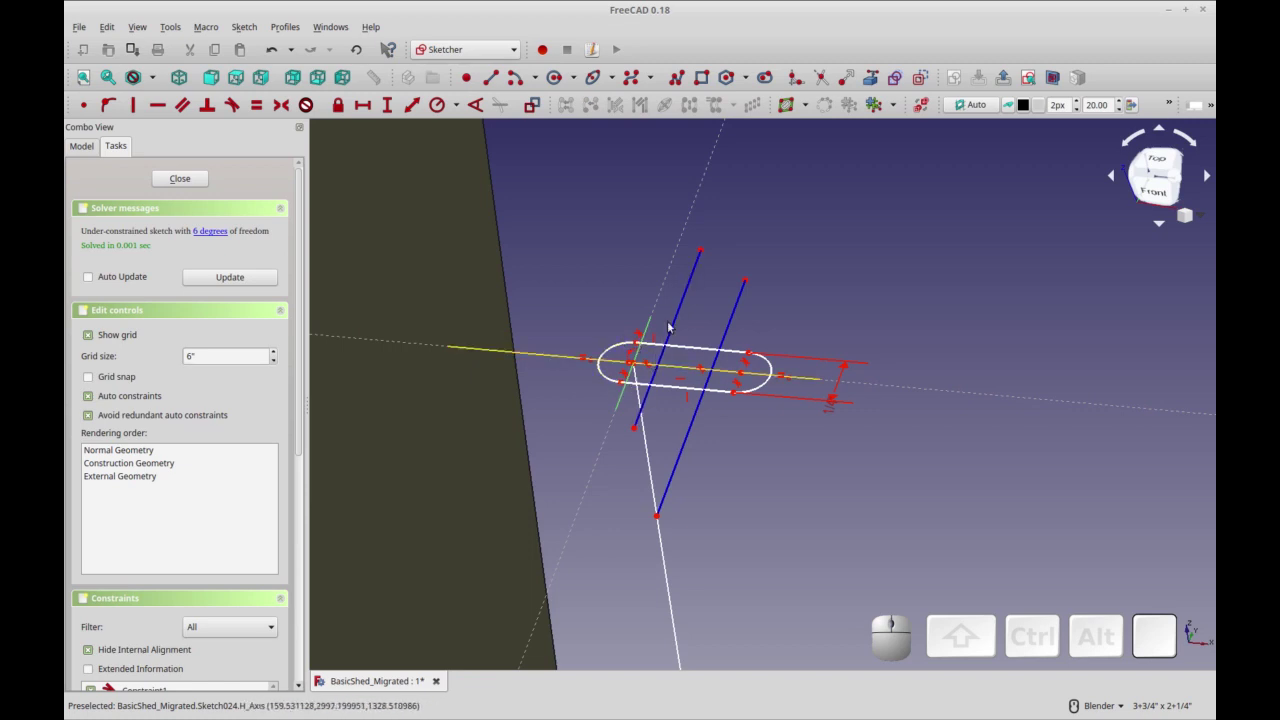
left_click(678, 311)
key("Delete")
left_click(769, 382)
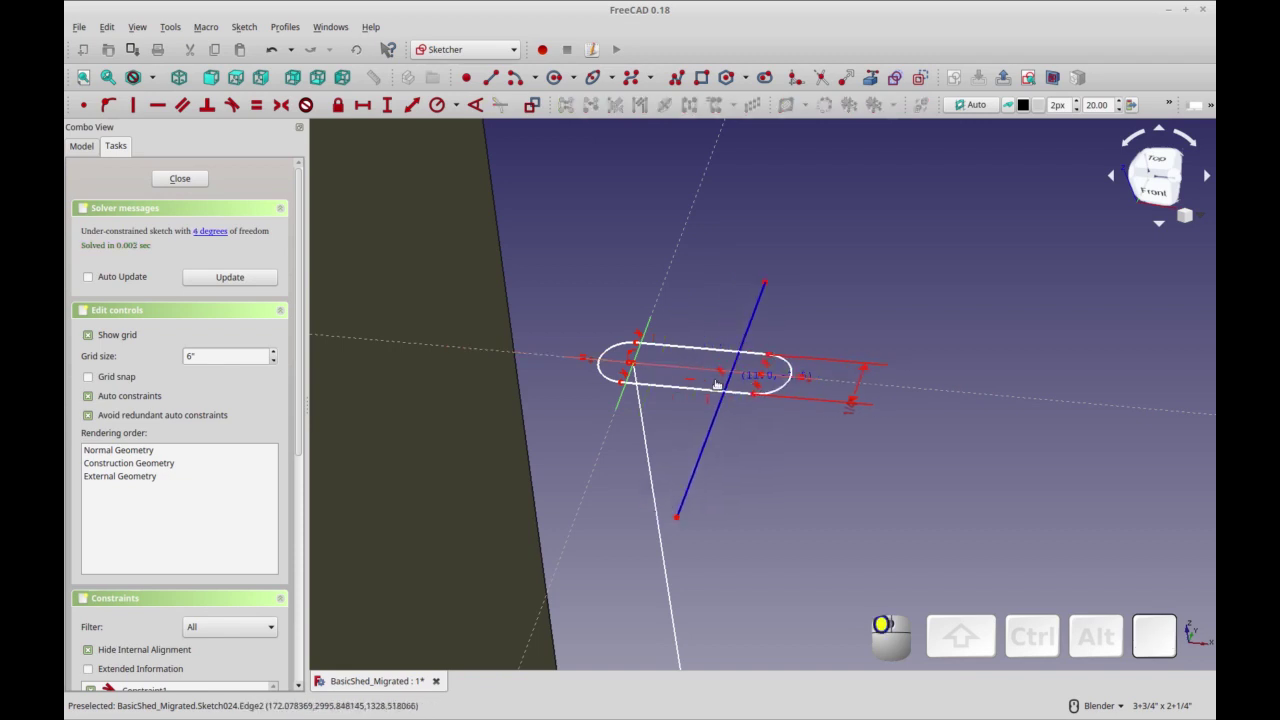
left_click(614, 349)
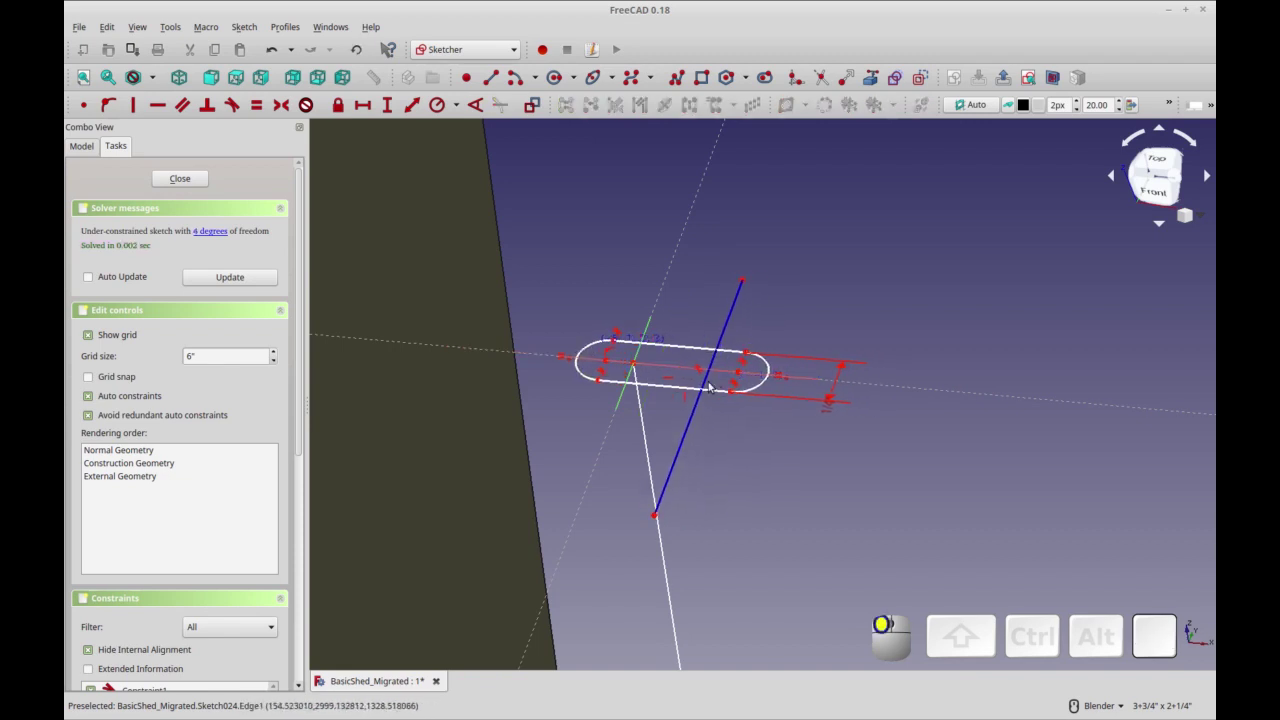
left_click(711, 356)
left_click(717, 355)
key("Delete")
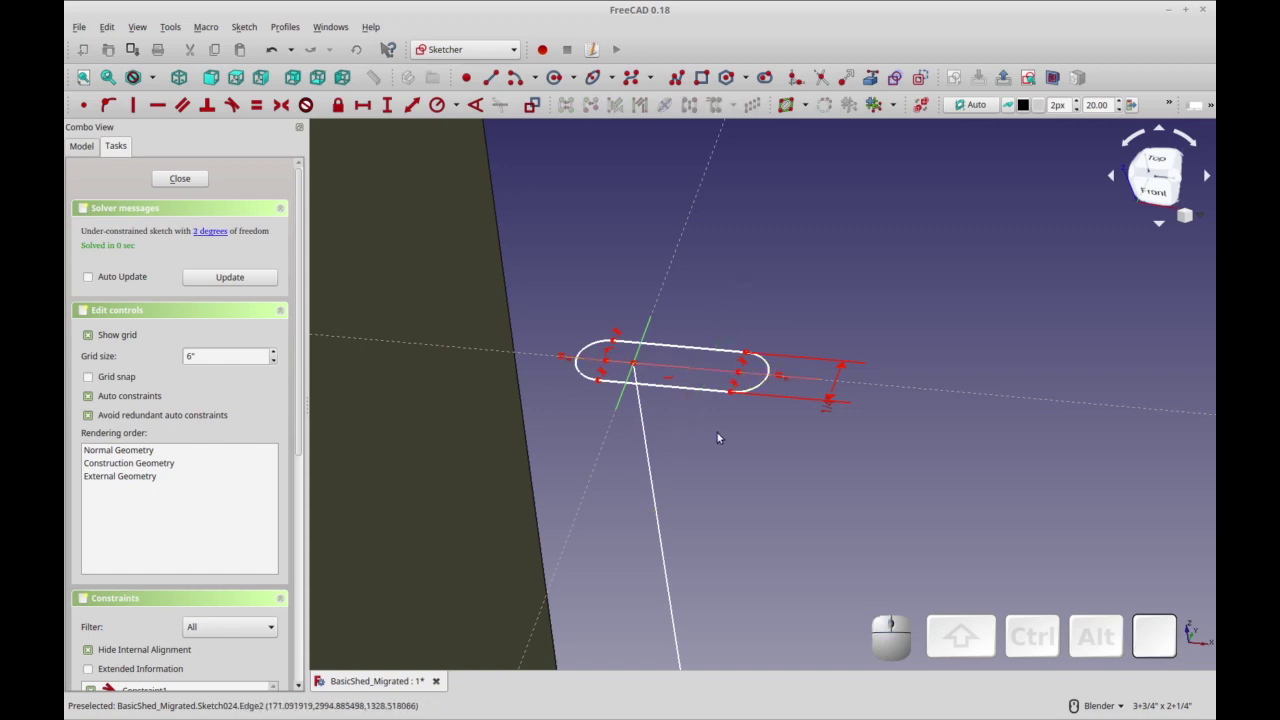
Select the slot's two arc centre points for a distance constraint.
left_click_drag(705, 482, 641, 362)
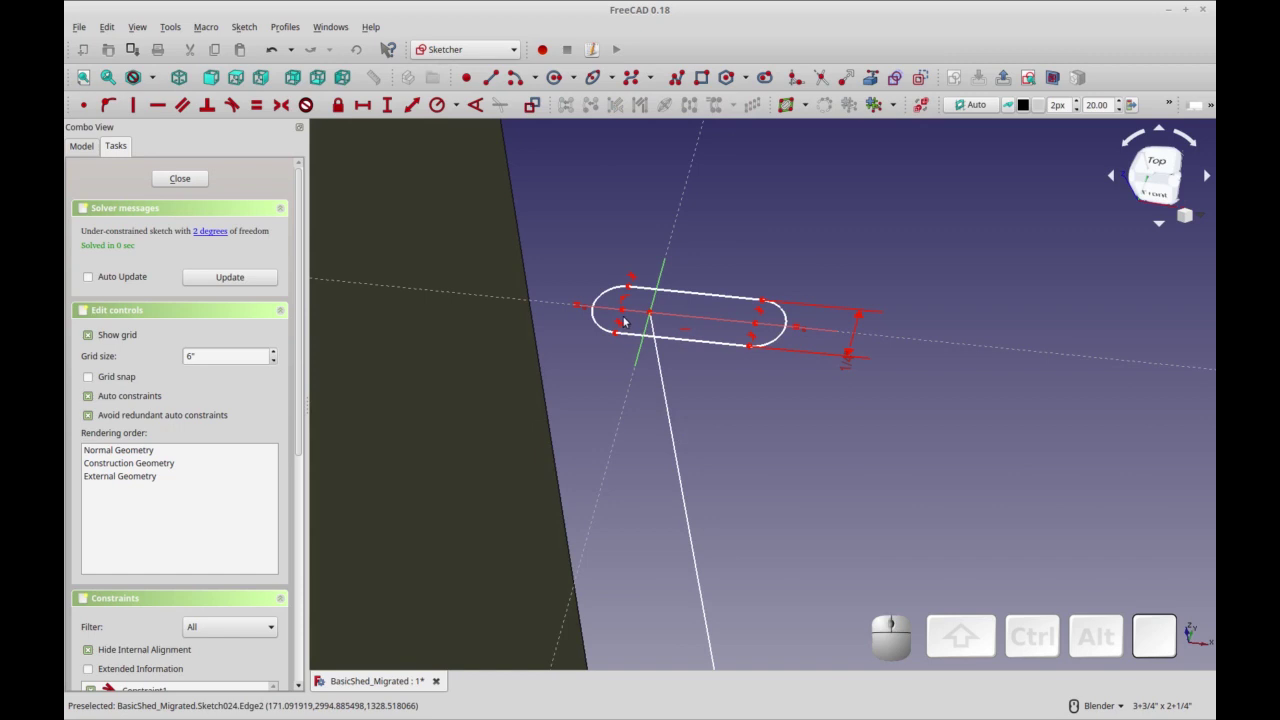
left_click(623, 310)
left_click(760, 324)
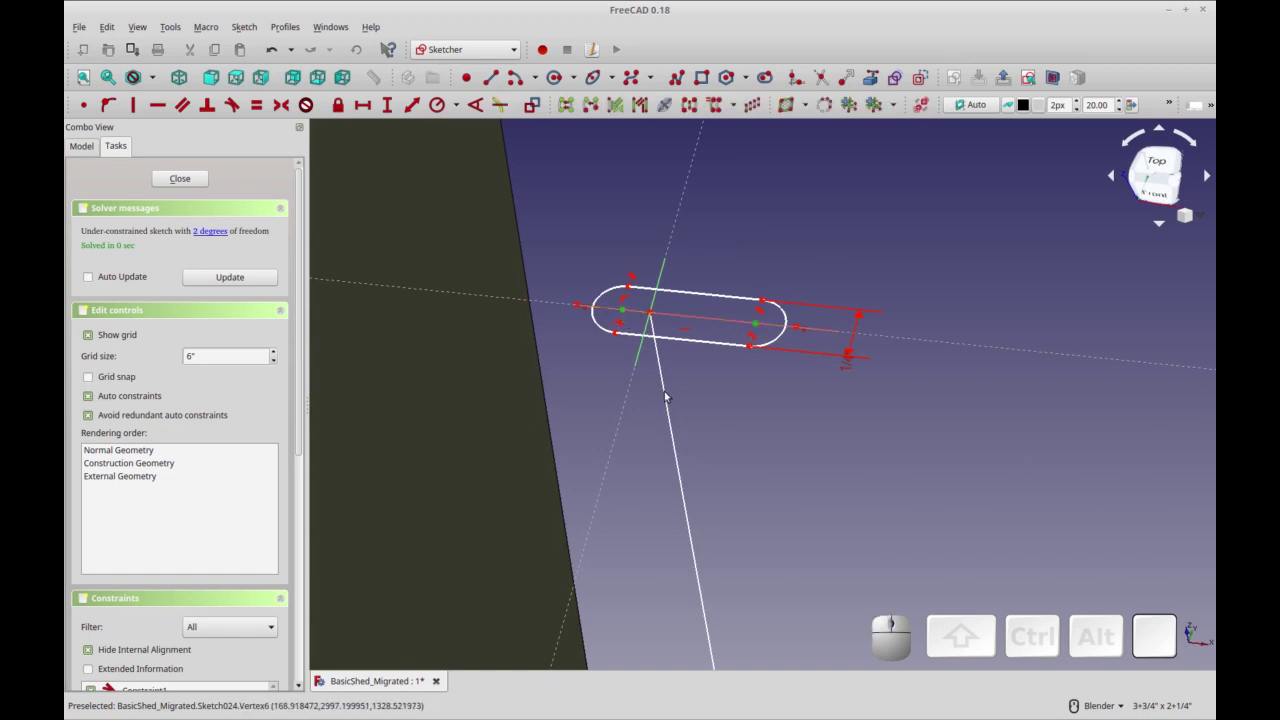
Constrain the distance between the arc centres to .5.
left_click(364, 113)
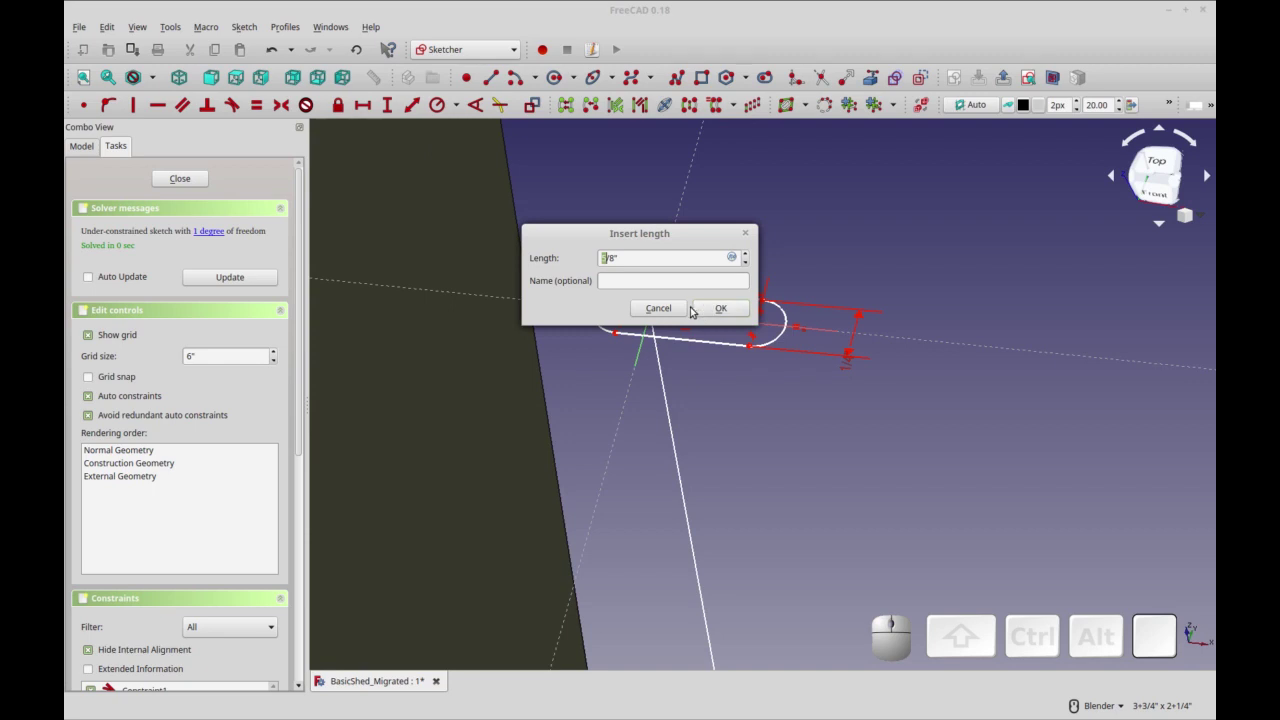
key(".")
key("5")
key("Return")
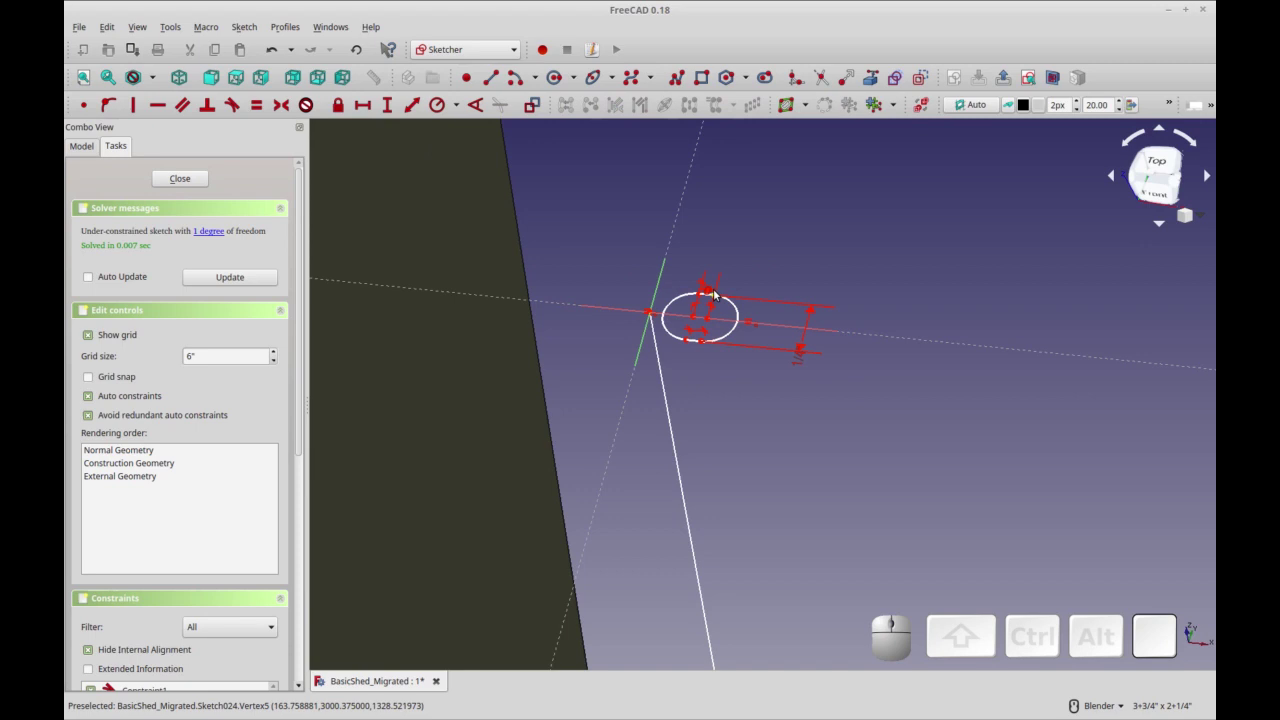
Move the slot length dimension above the profile and set it to .5 in.
left_click(710, 288)
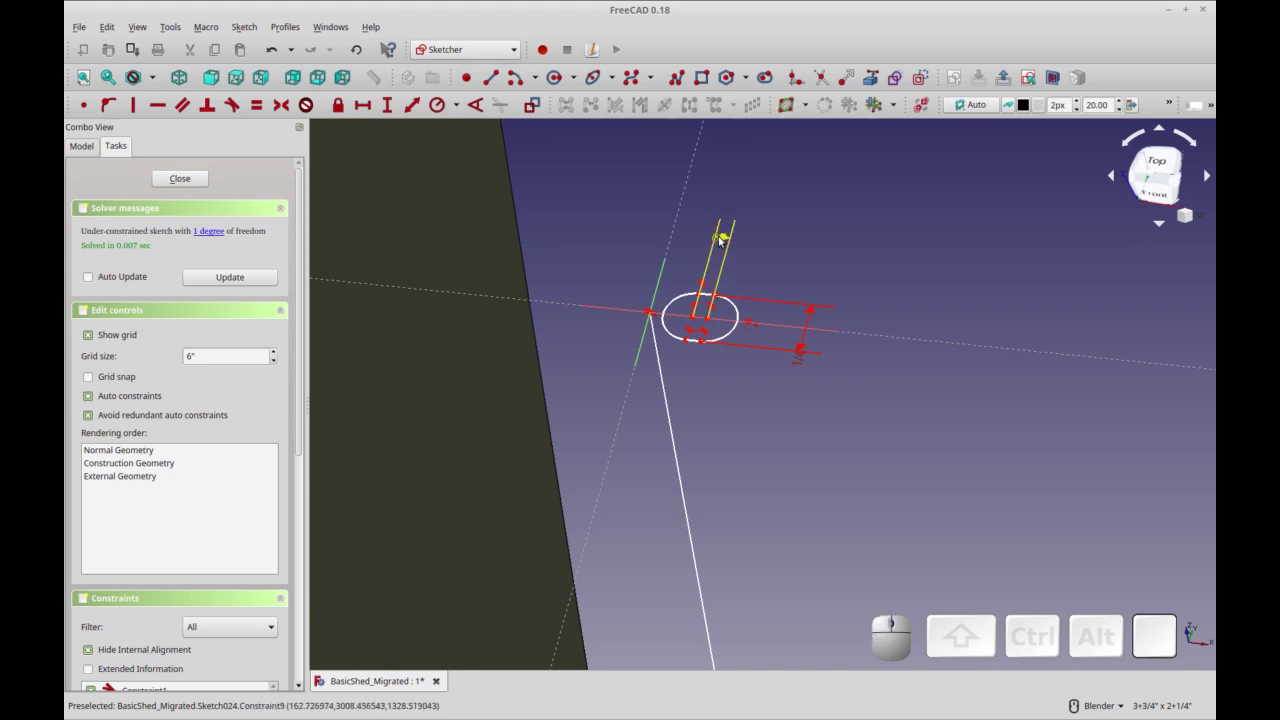
left_click(721, 236)
left_click(773, 248)
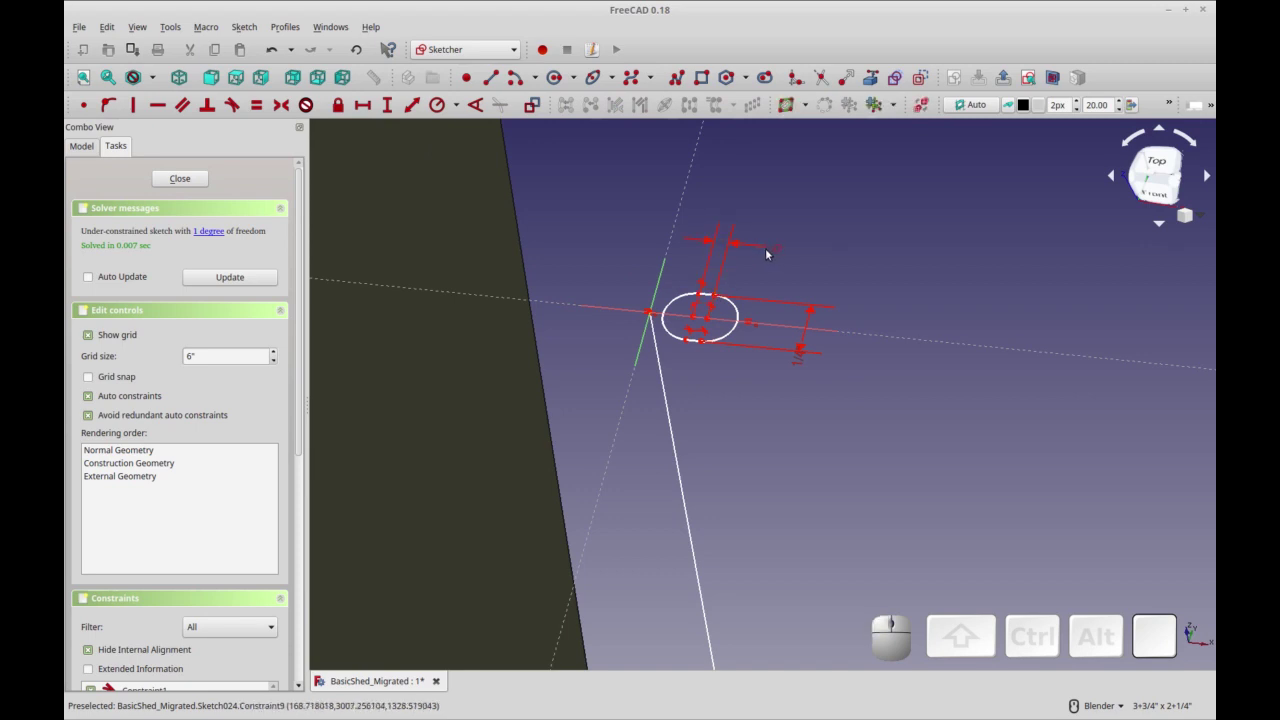
left_click(767, 244)
left_click(736, 238)
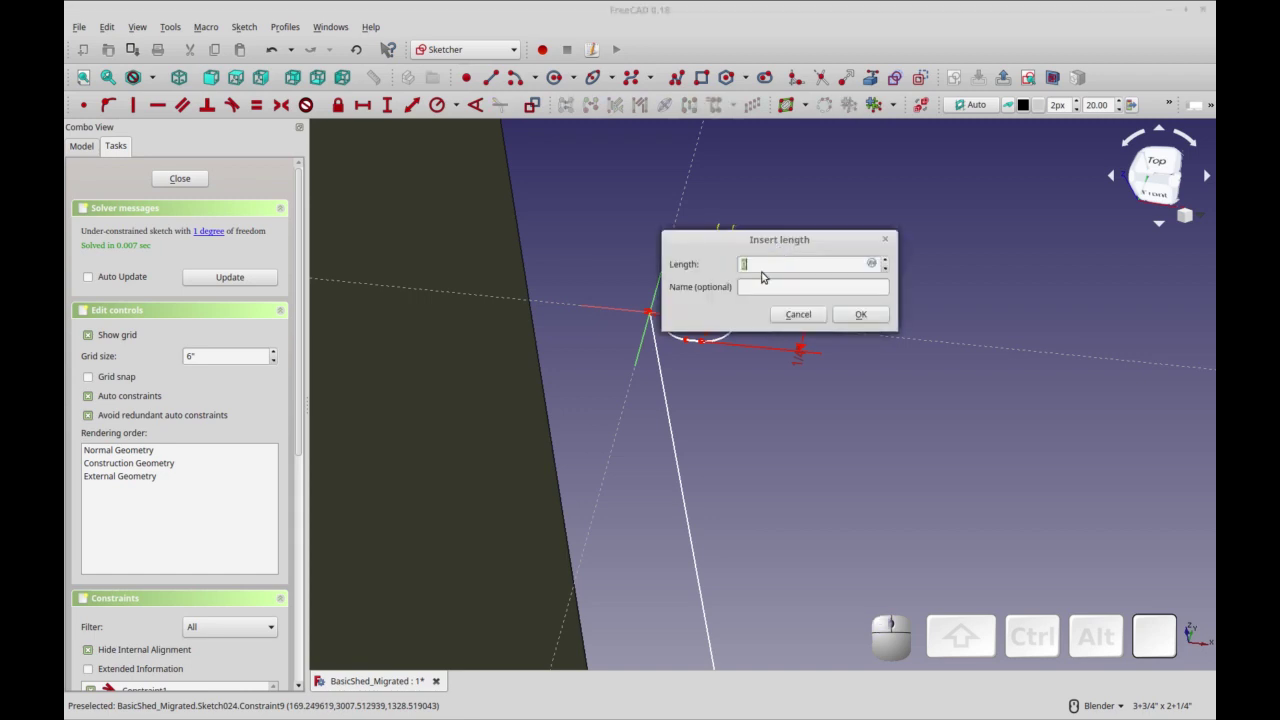
key(".")
key("5")
key("space")
key("i")
key("n")
key("Return")
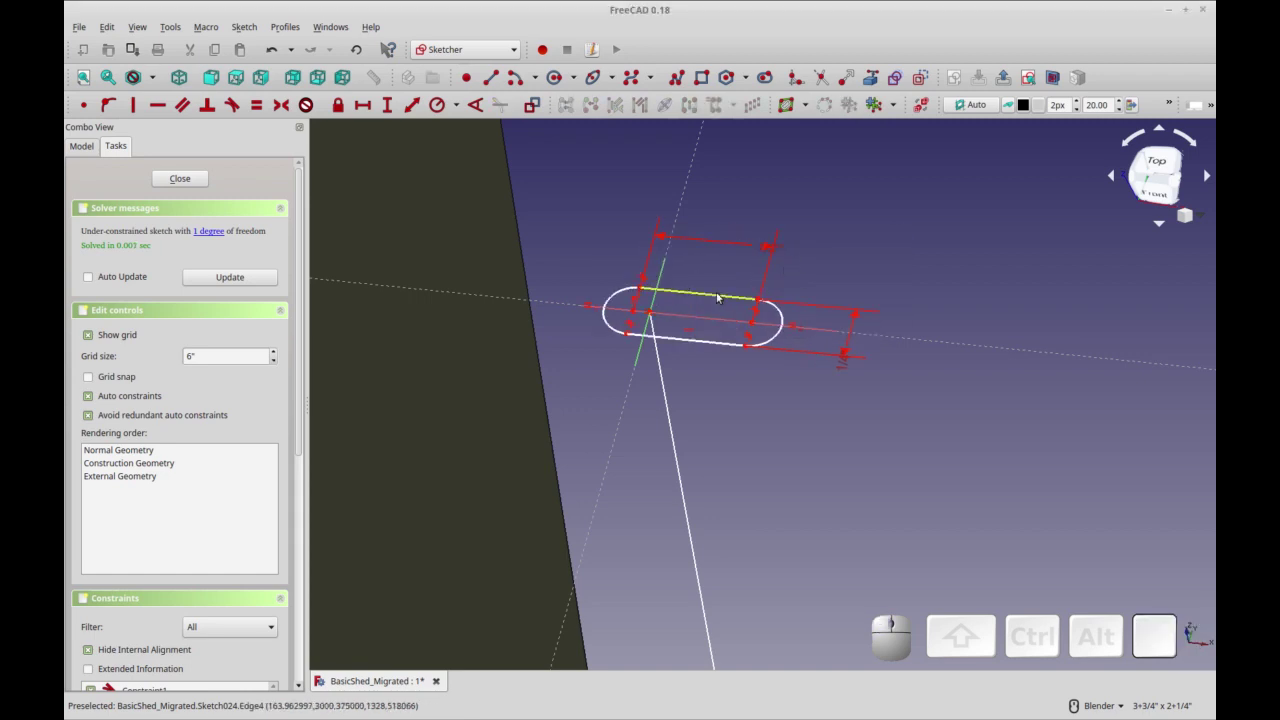
Delete the redundant conflicting dimension from the slot.
left_click(721, 293)
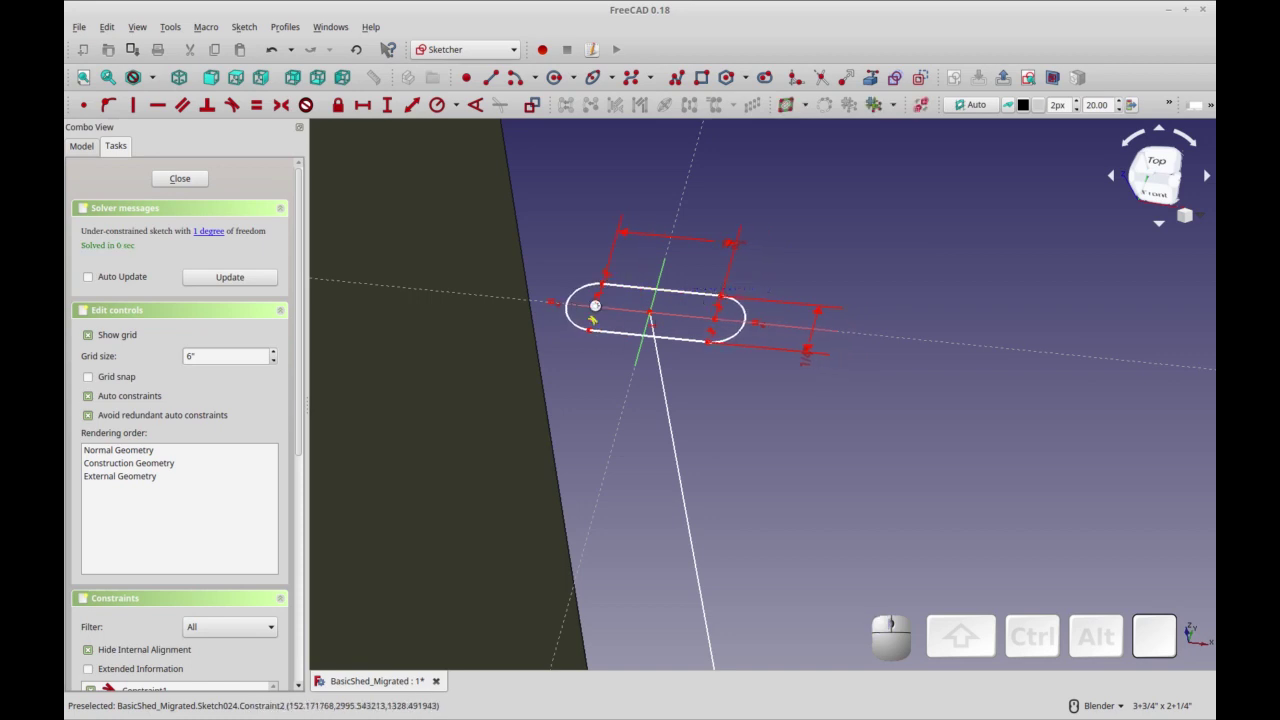
right_click(684, 250)
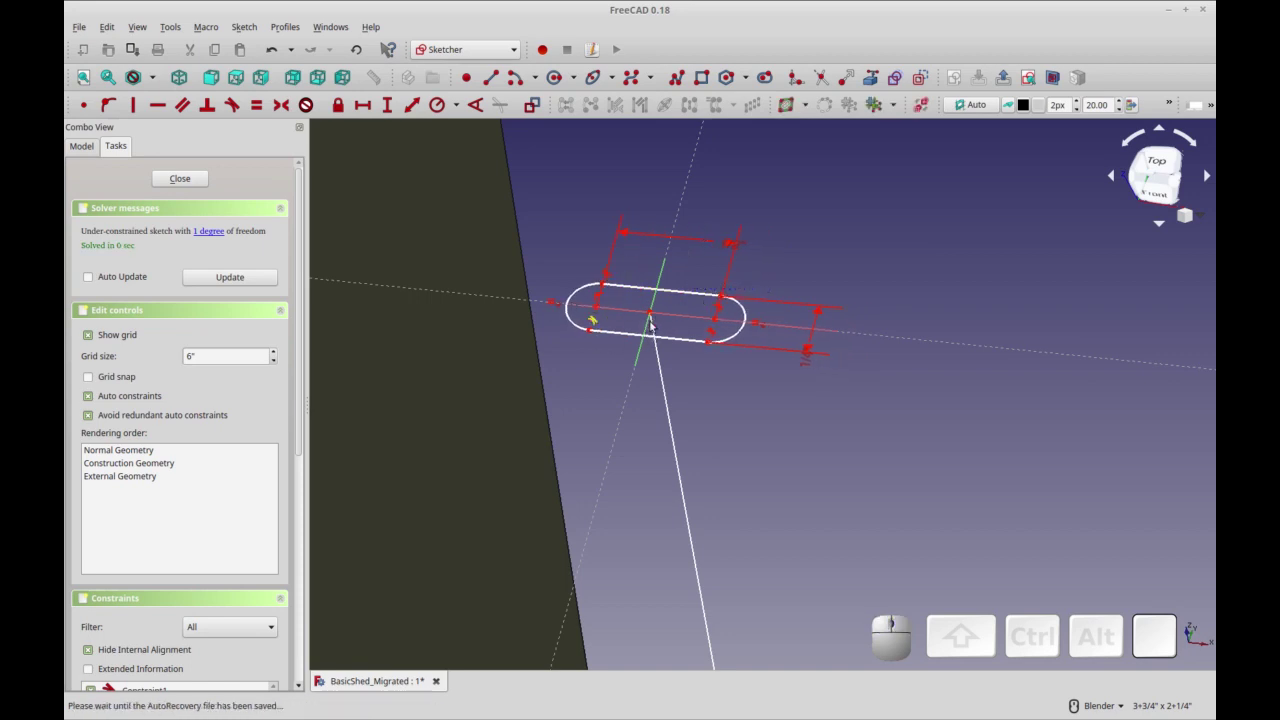
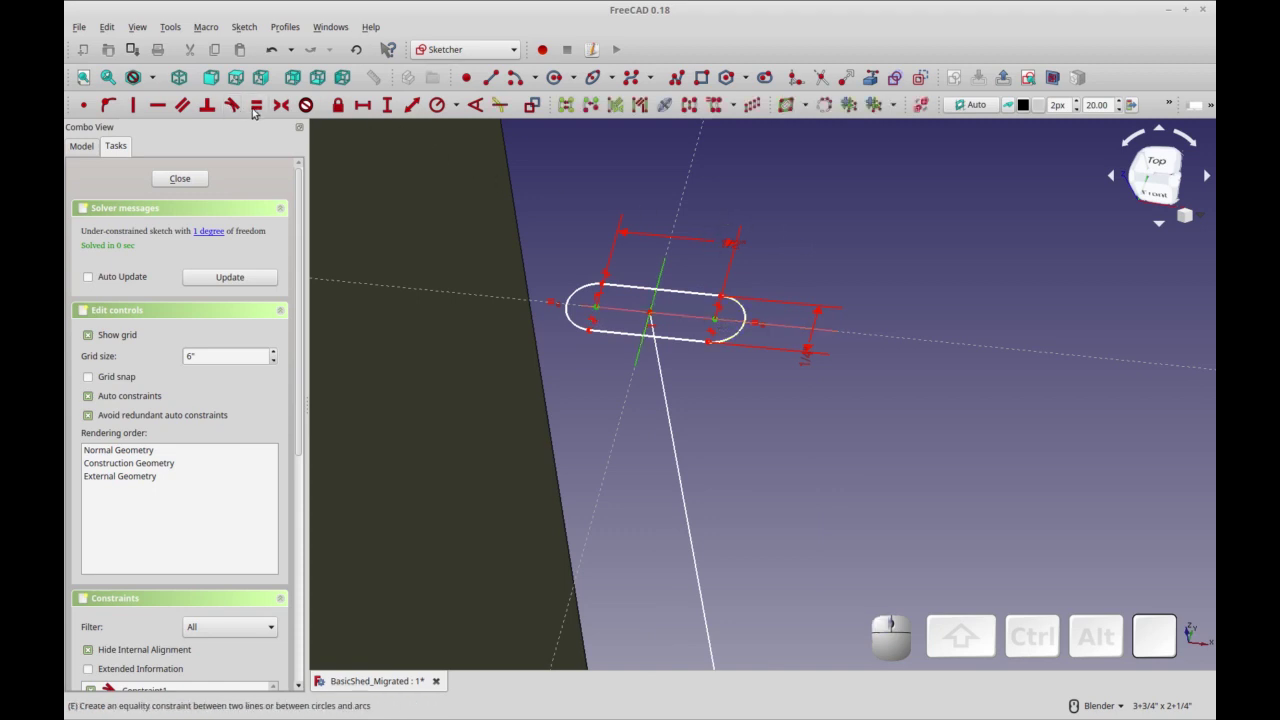
left_click(276, 105)
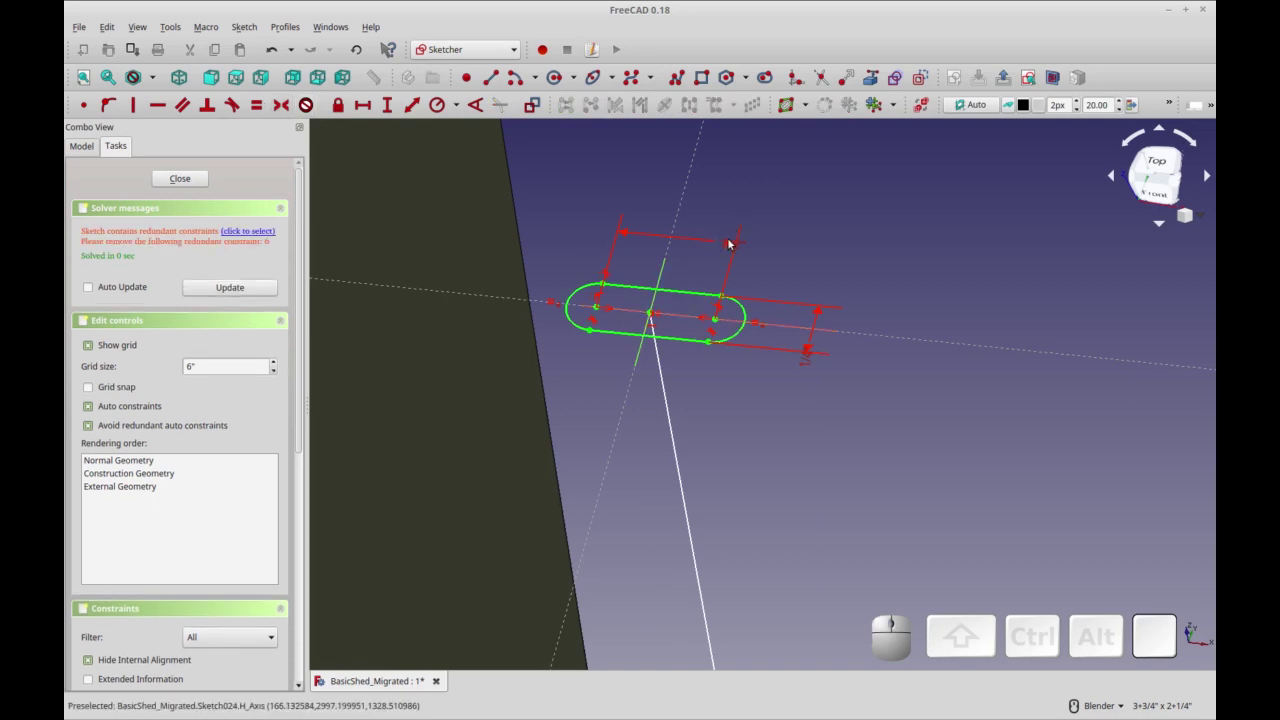
left_click(732, 242)
key("Delete")
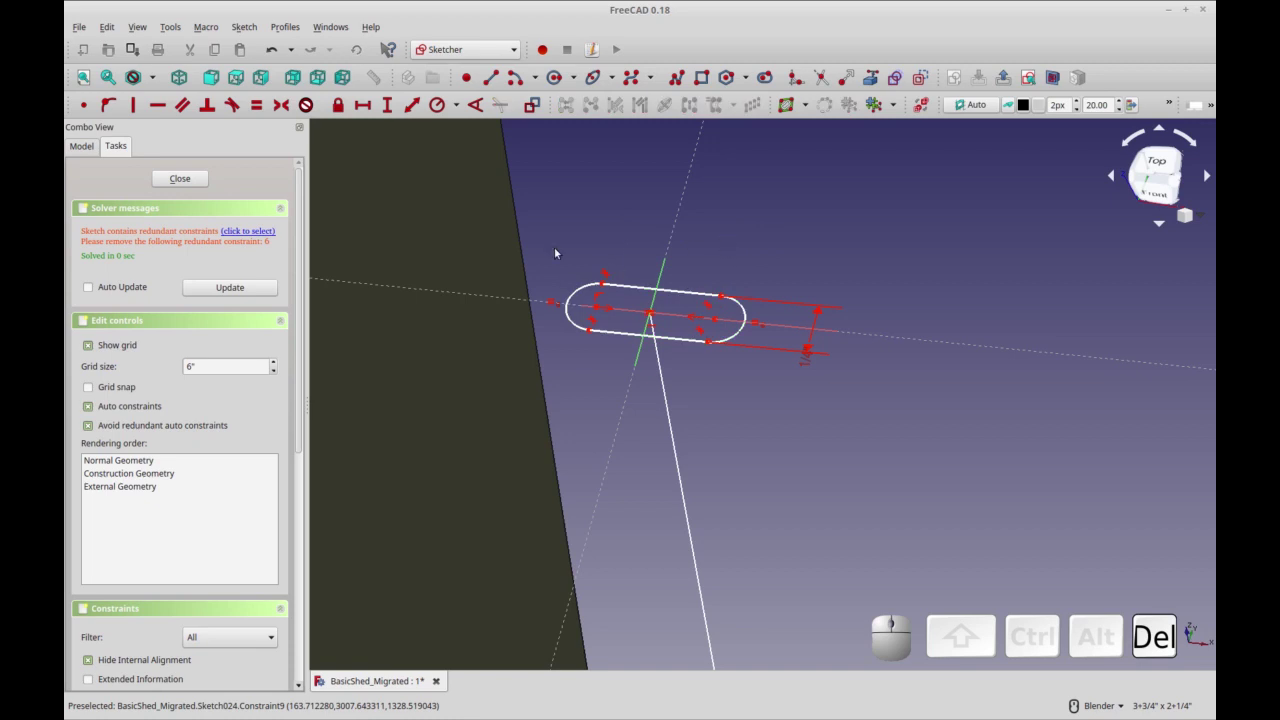
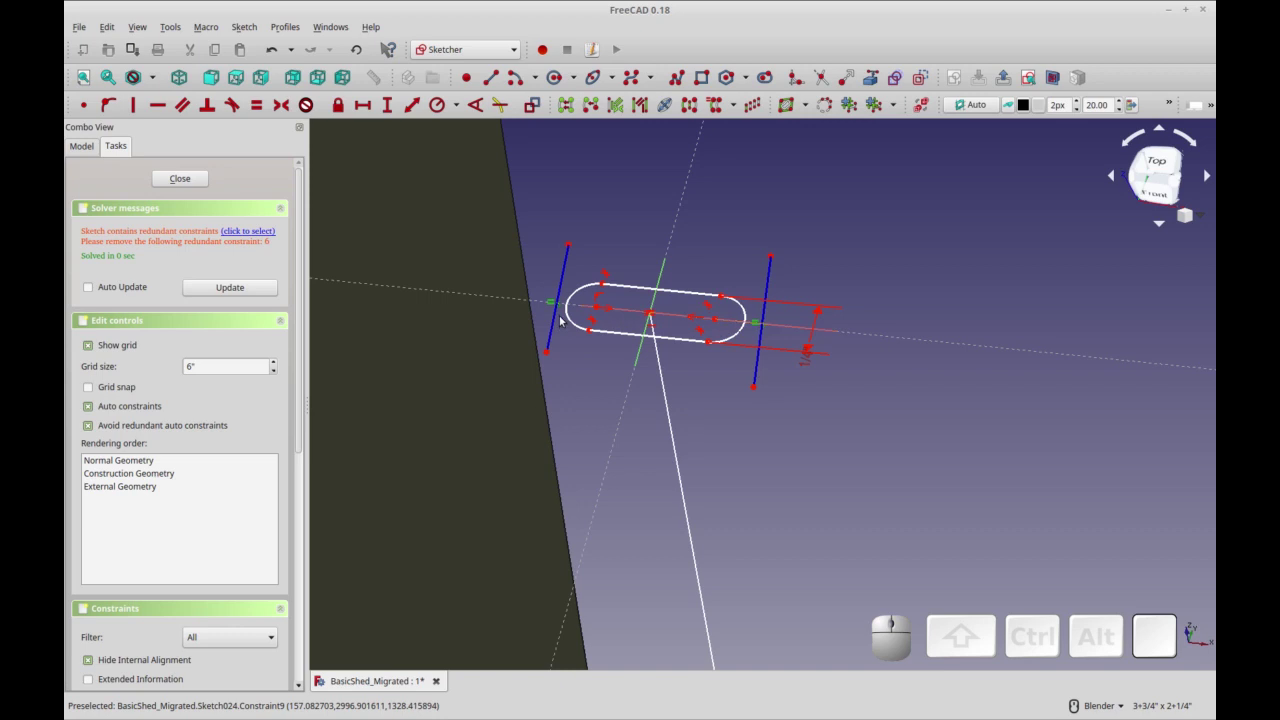
key("Delete")
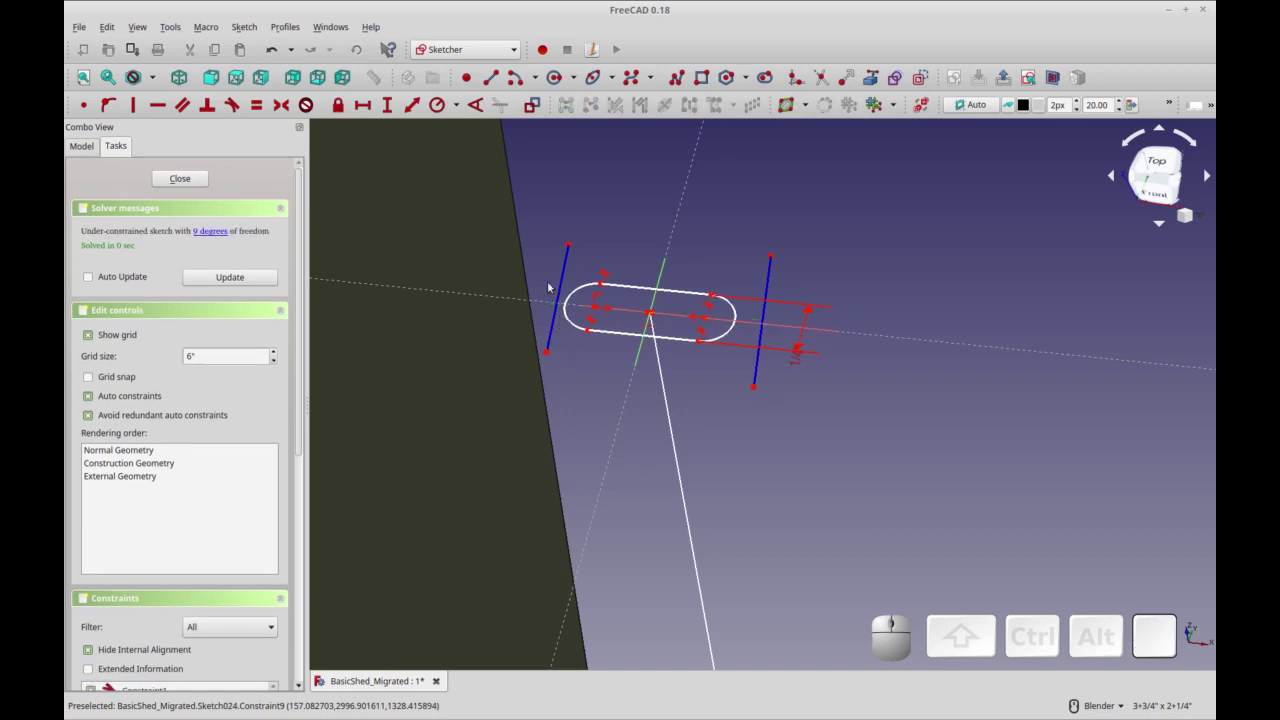
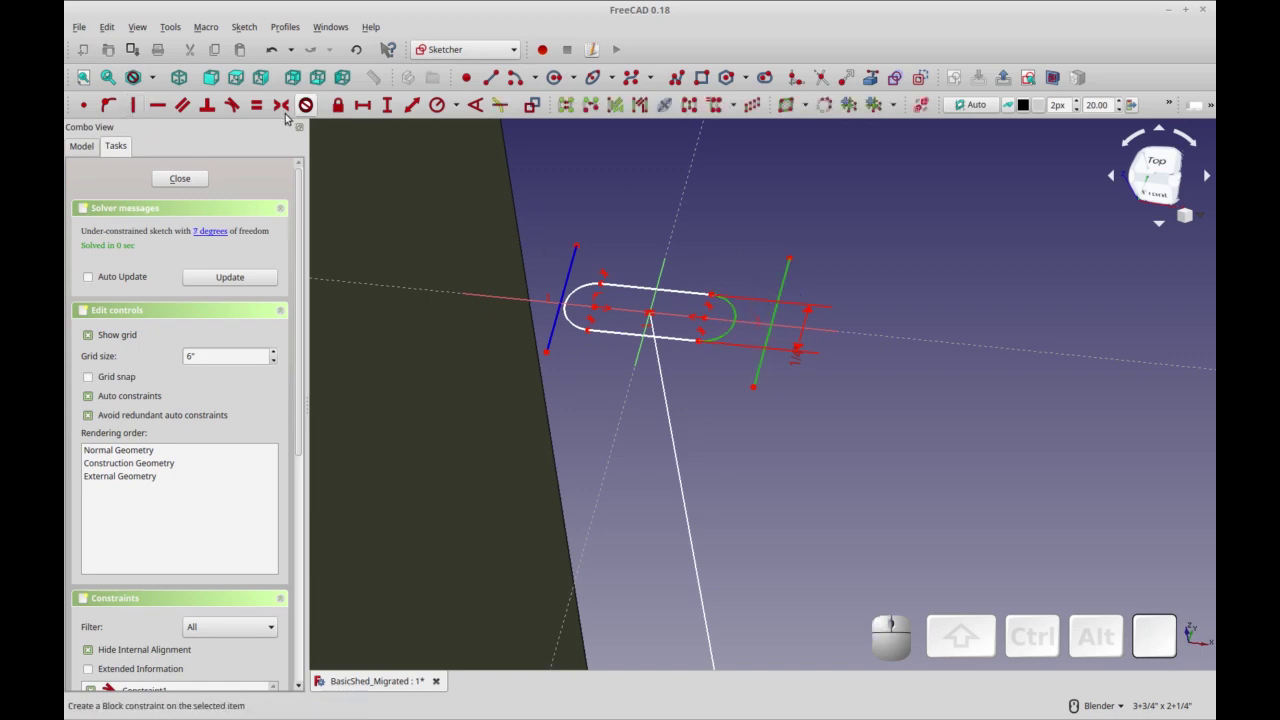
Draw a line at each slot end and make each tangent to its rounded end.
left_click(239, 107)
left_click(567, 271)
left_click(577, 293)
left_click(239, 112)
left_click_drag(582, 258, 598, 246)
left_click(601, 239)
left_click(643, 236)
Make the two end lines parallel and select their top endpoints.
left_click(603, 243)
left_click(741, 252)
left_click(720, 247)
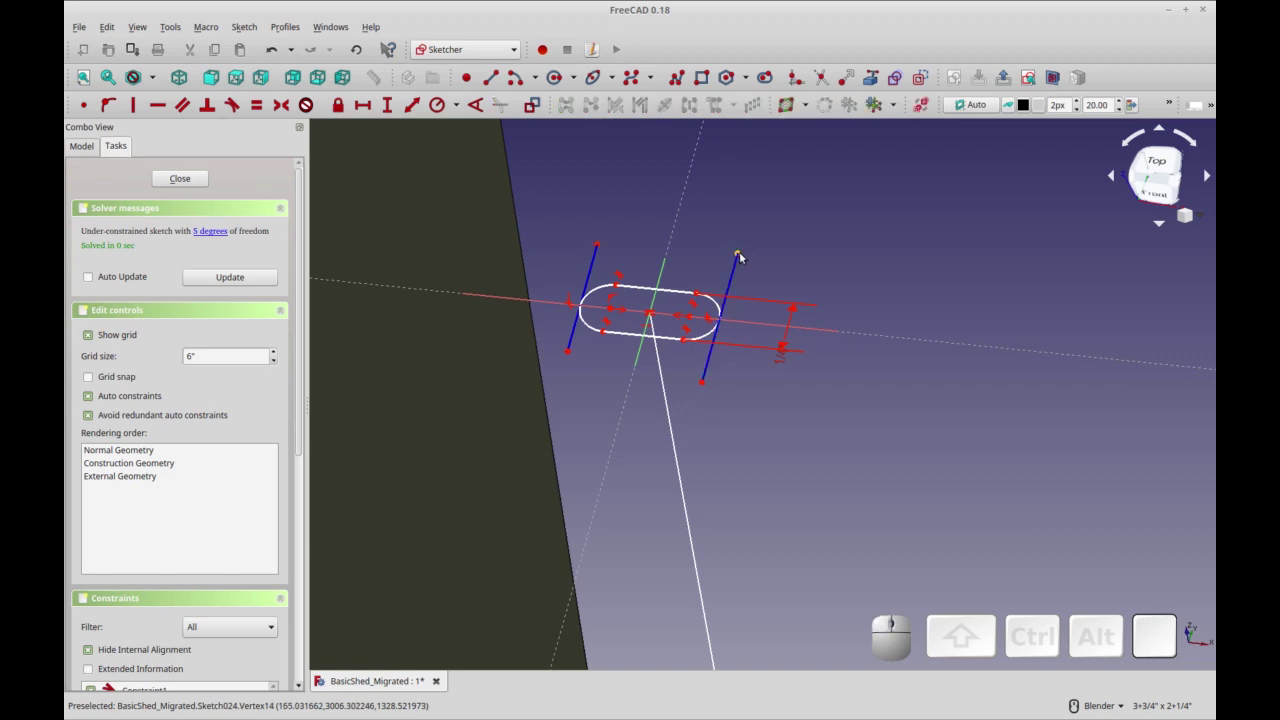
left_click(742, 252)
left_click(603, 239)
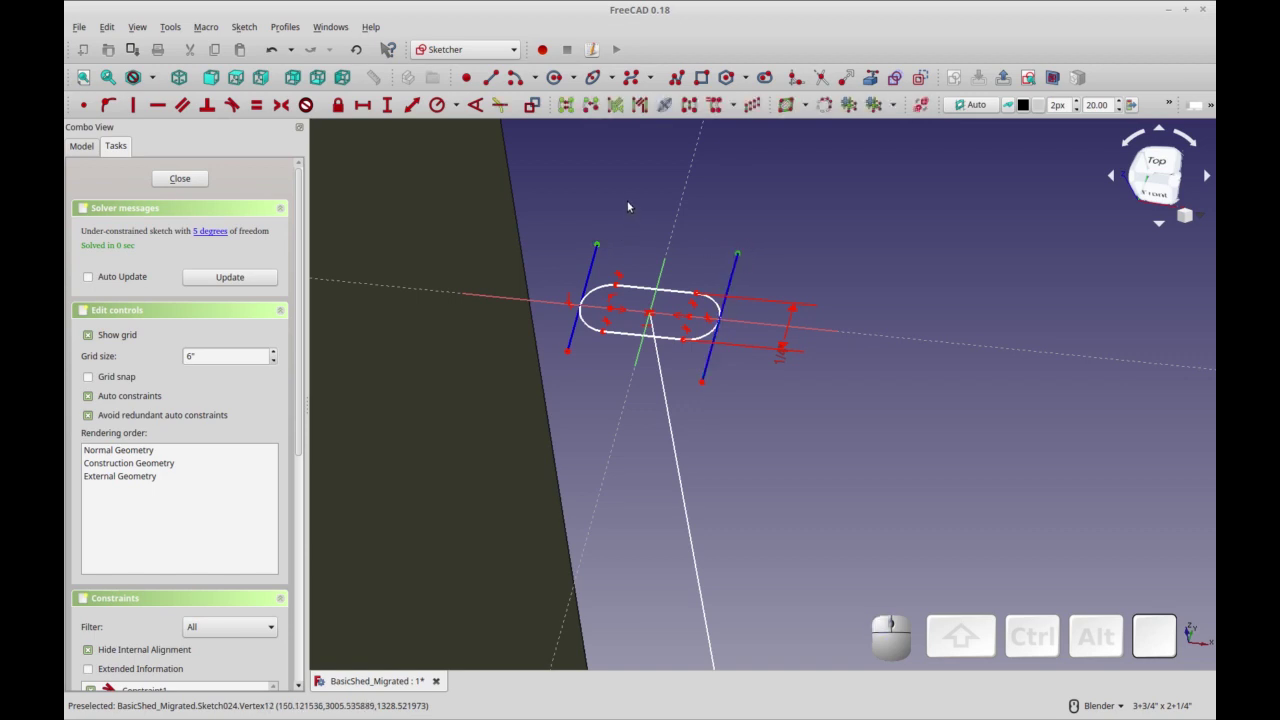
Set a 1/2 horizontal distance between the line tops and place it above the slot.
left_click(371, 105)
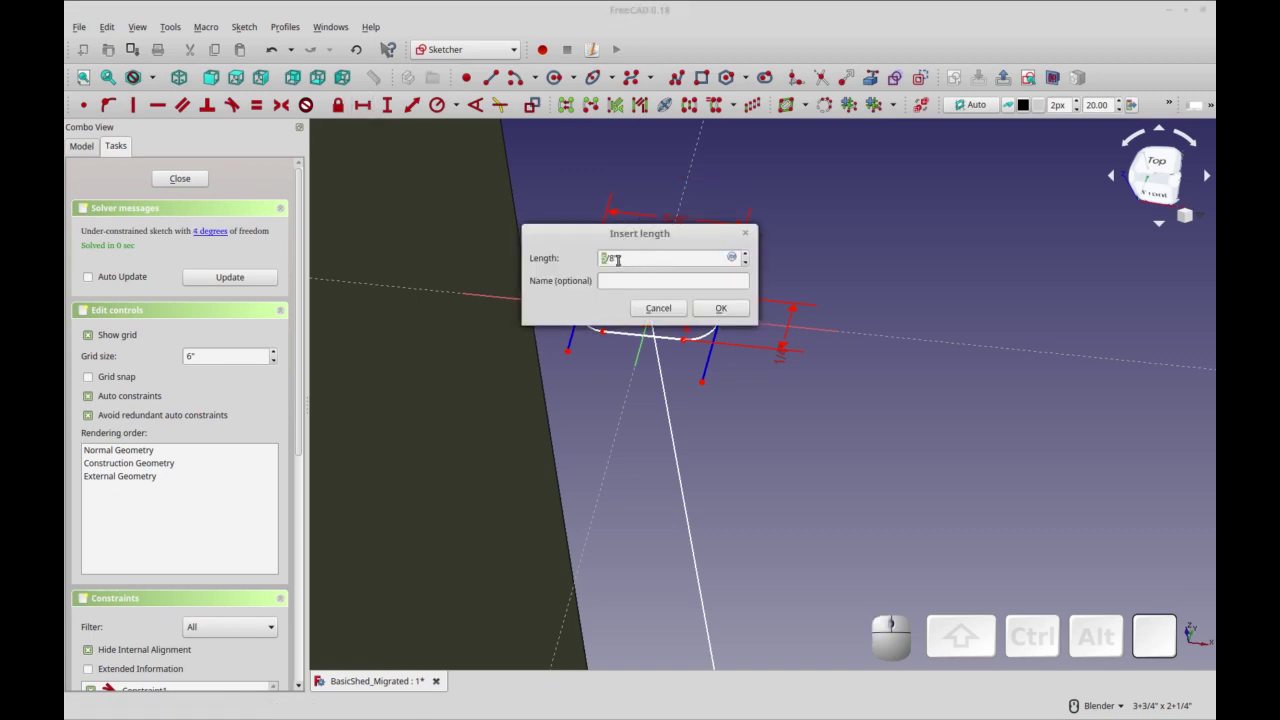
left_click(756, 316)
key("KP_1")
key("KP_Divide")
key("KP_2")
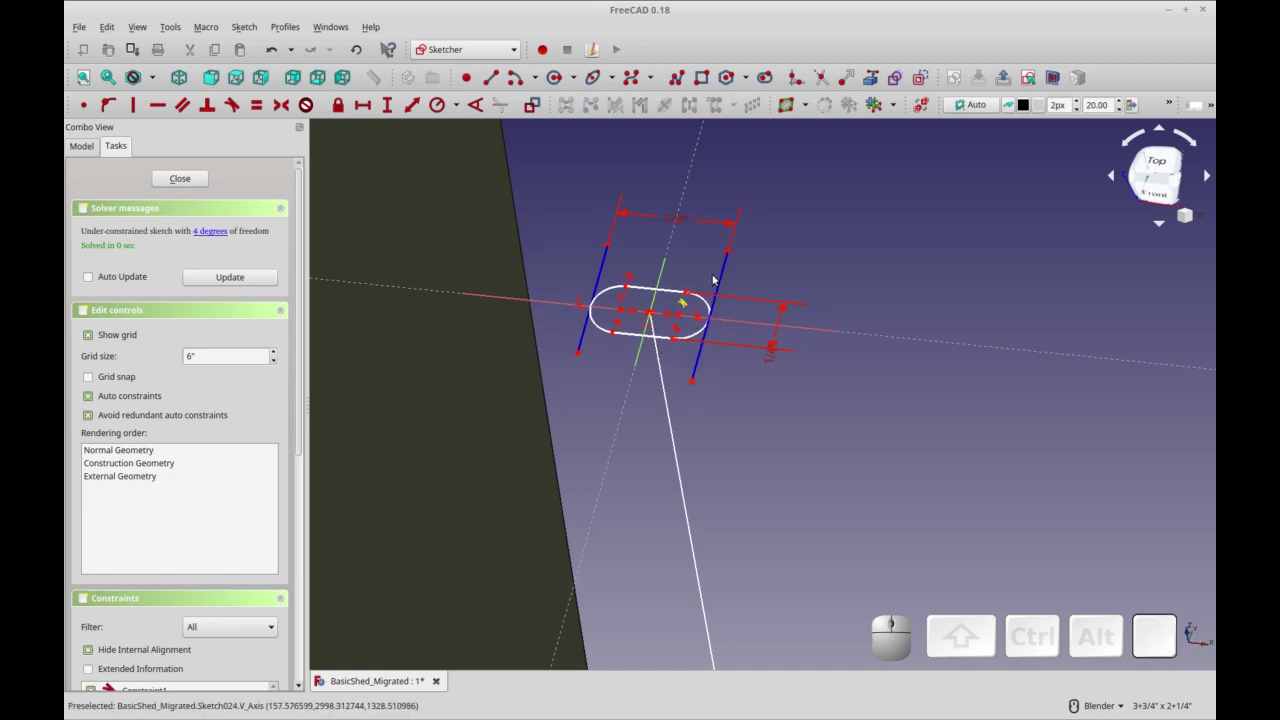
left_click(695, 380)
left_click(735, 382)
Close the finished cable profile sketch.
scroll("down", 3)
scroll("up", 3)
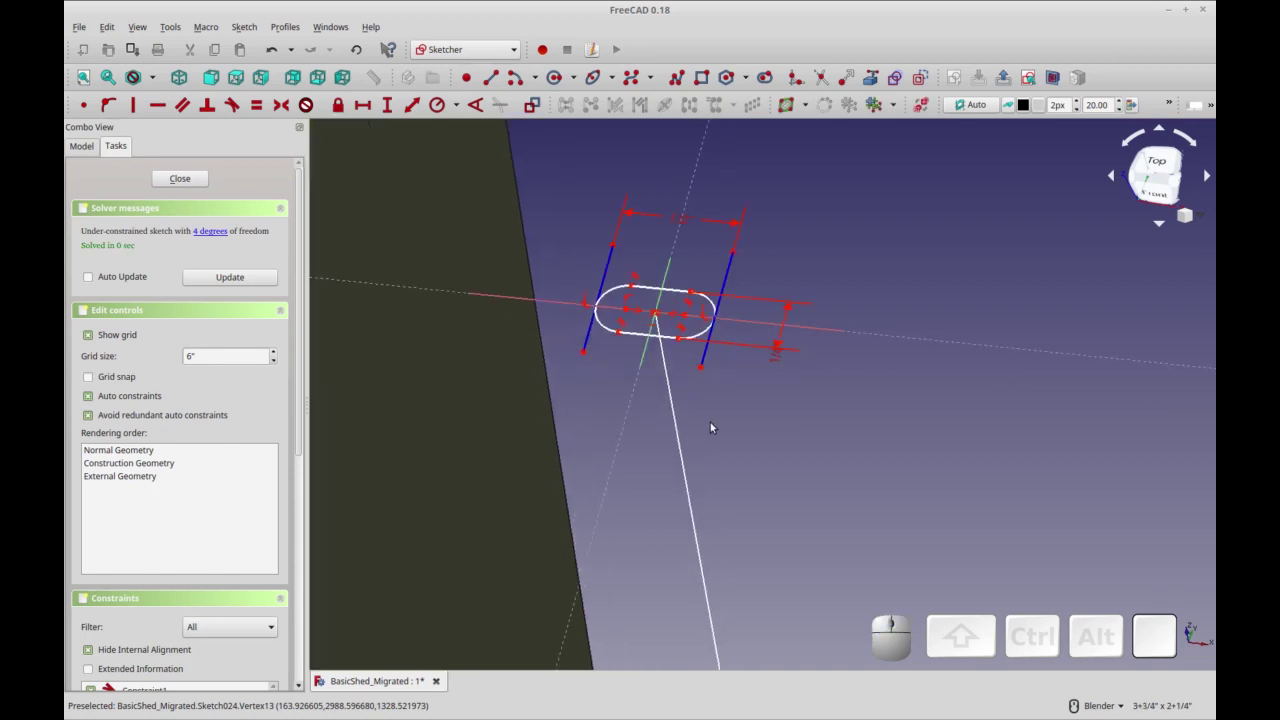
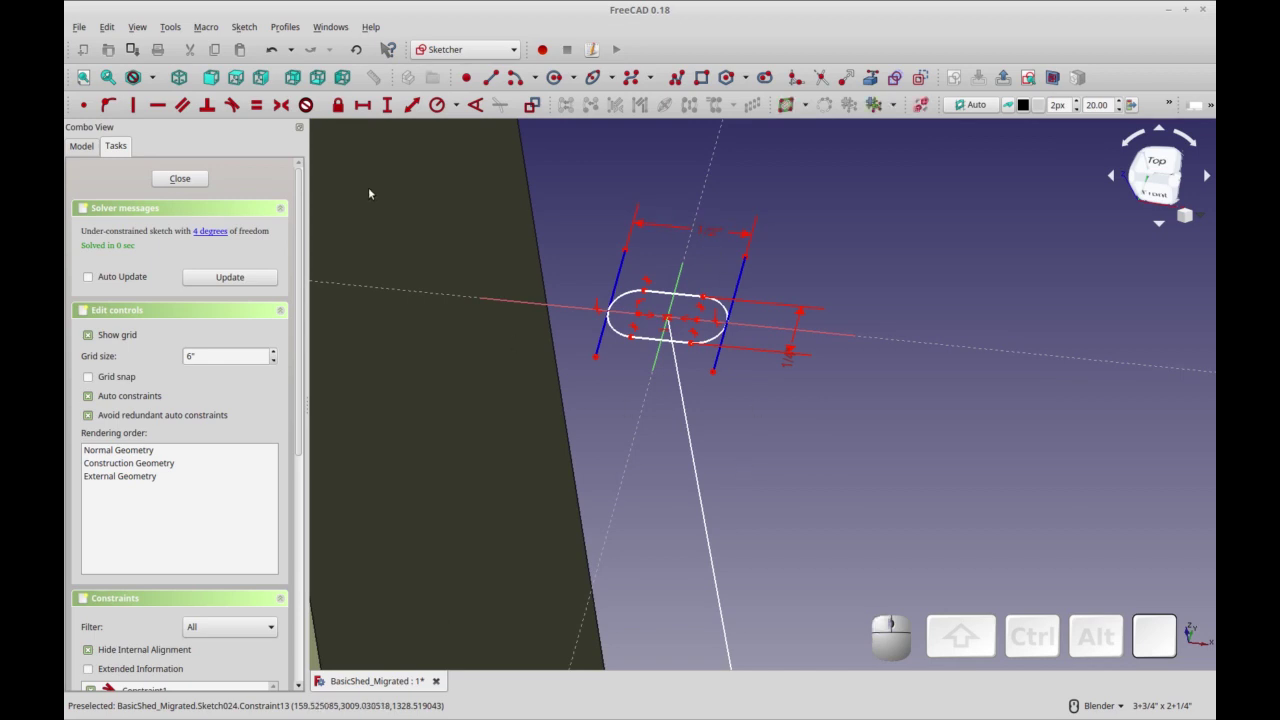
left_click(171, 180)
Start editing the profile sketch's placement z offset.
scroll("down", 3)
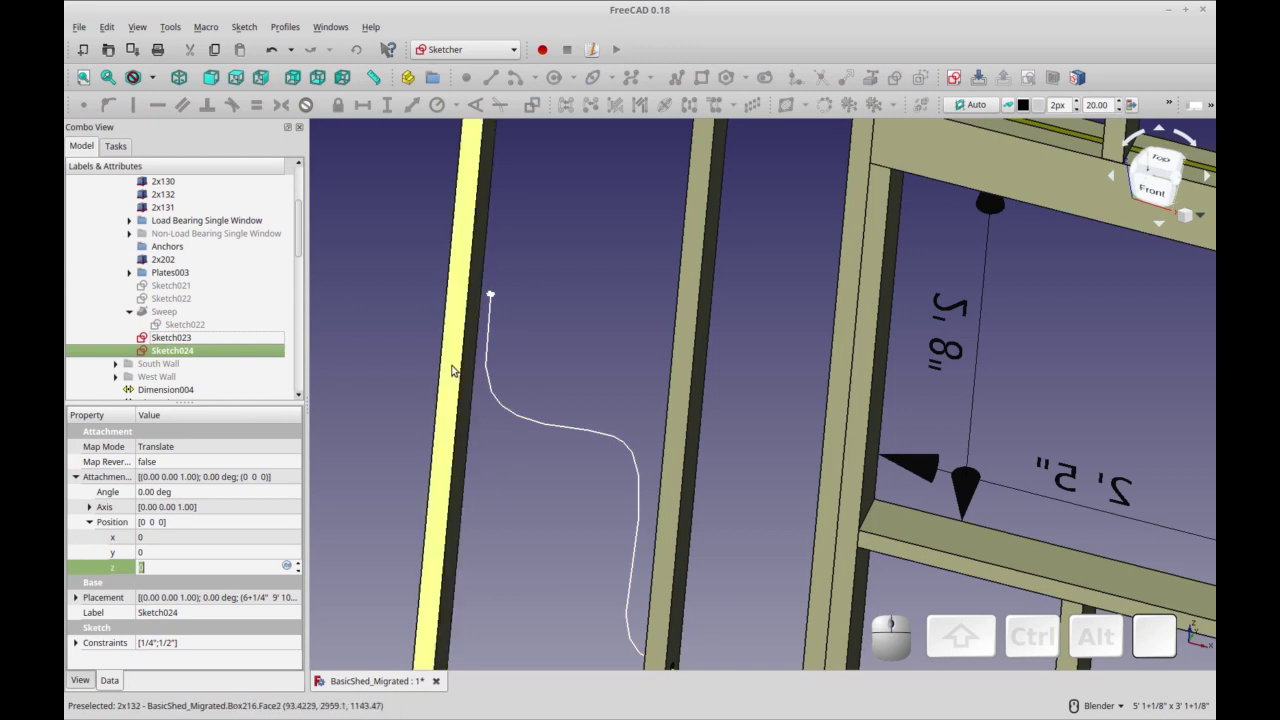
left_click(235, 339)
left_click(198, 344)
left_click(485, 45)
left_click(457, 232)
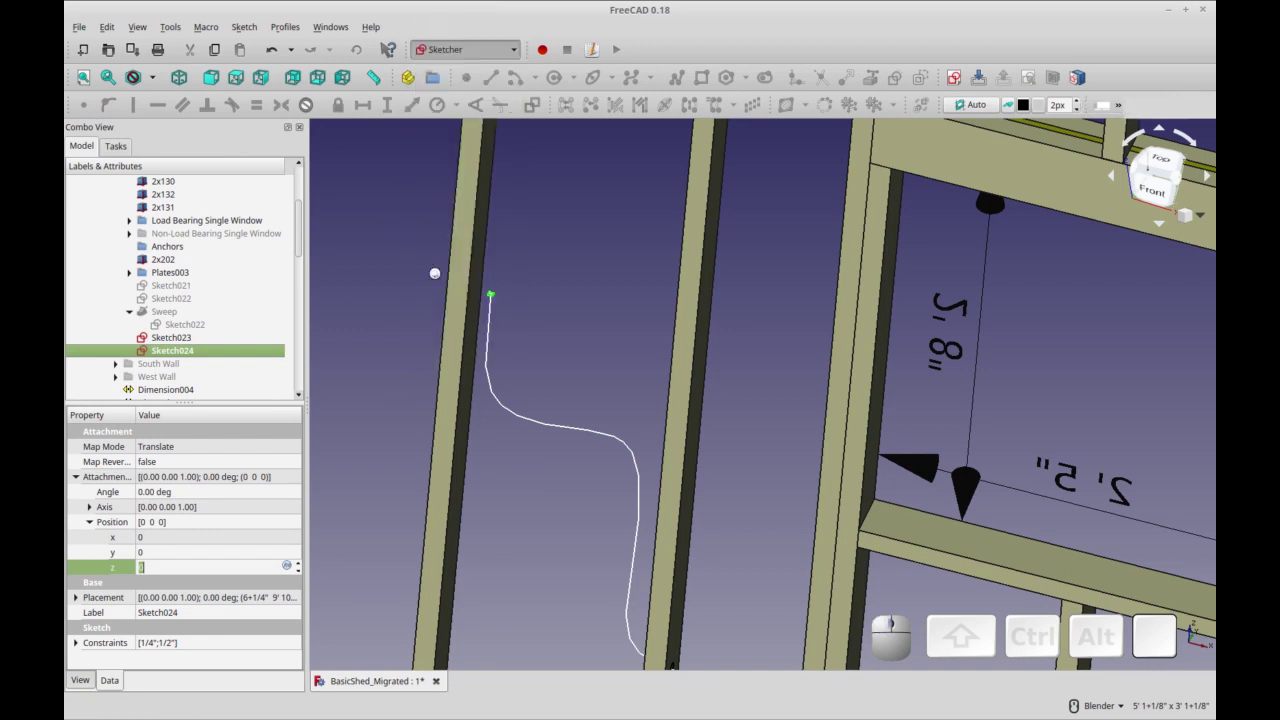
Switch to the Part workbench and start a new Sweep.
left_click_drag(587, 310, 750, 207)
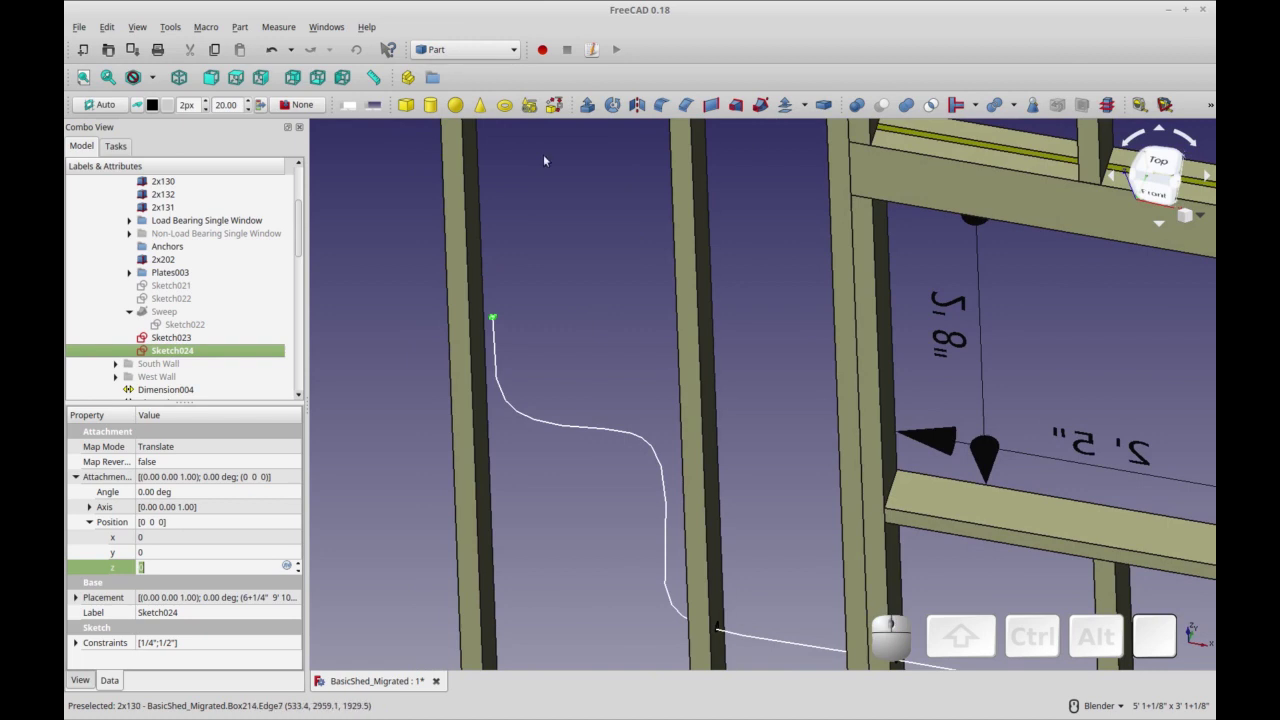
middle_click(553, 184)
middle_click(576, 196)
Add Sketch024 as the sweep profile and begin choosing the path.
left_click(761, 105)
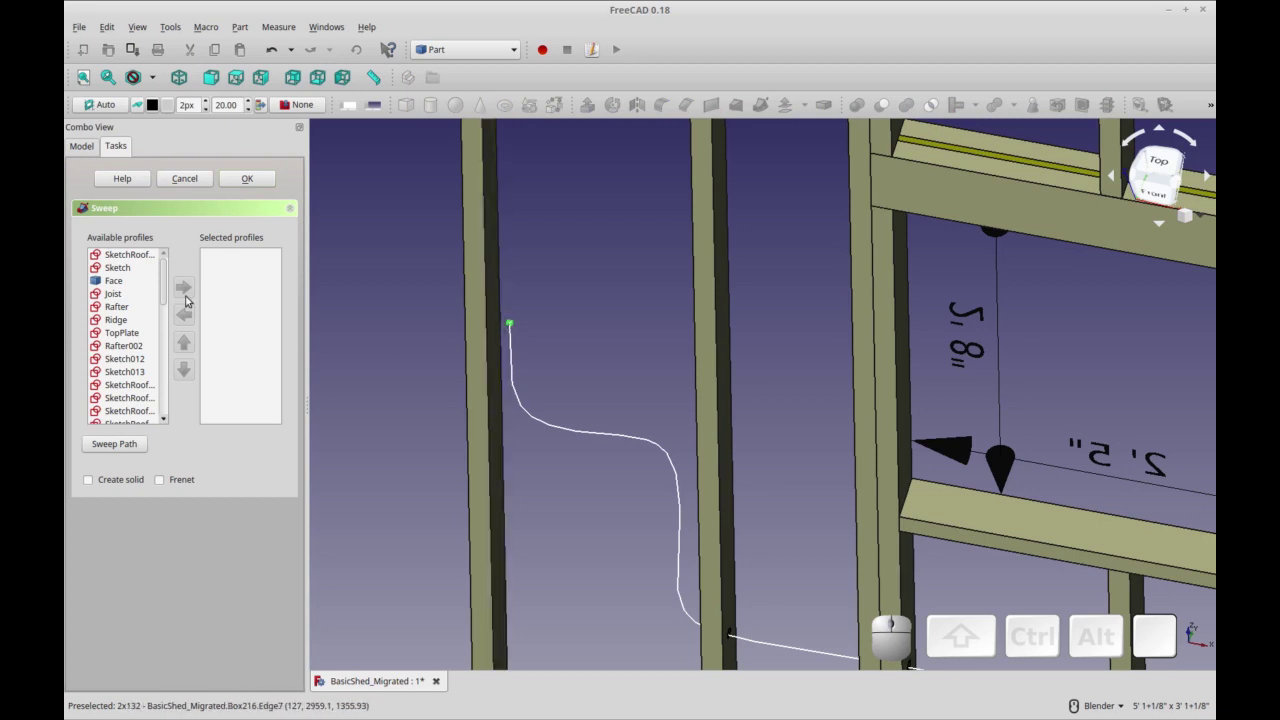
left_click_drag(165, 278, 156, 413)
left_click(137, 411)
left_click(134, 403)
left_click(132, 408)
Select the curved Sketch023 path edges and build the swept cable.
left_click(184, 288)
left_click(119, 447)
left_click(511, 317)
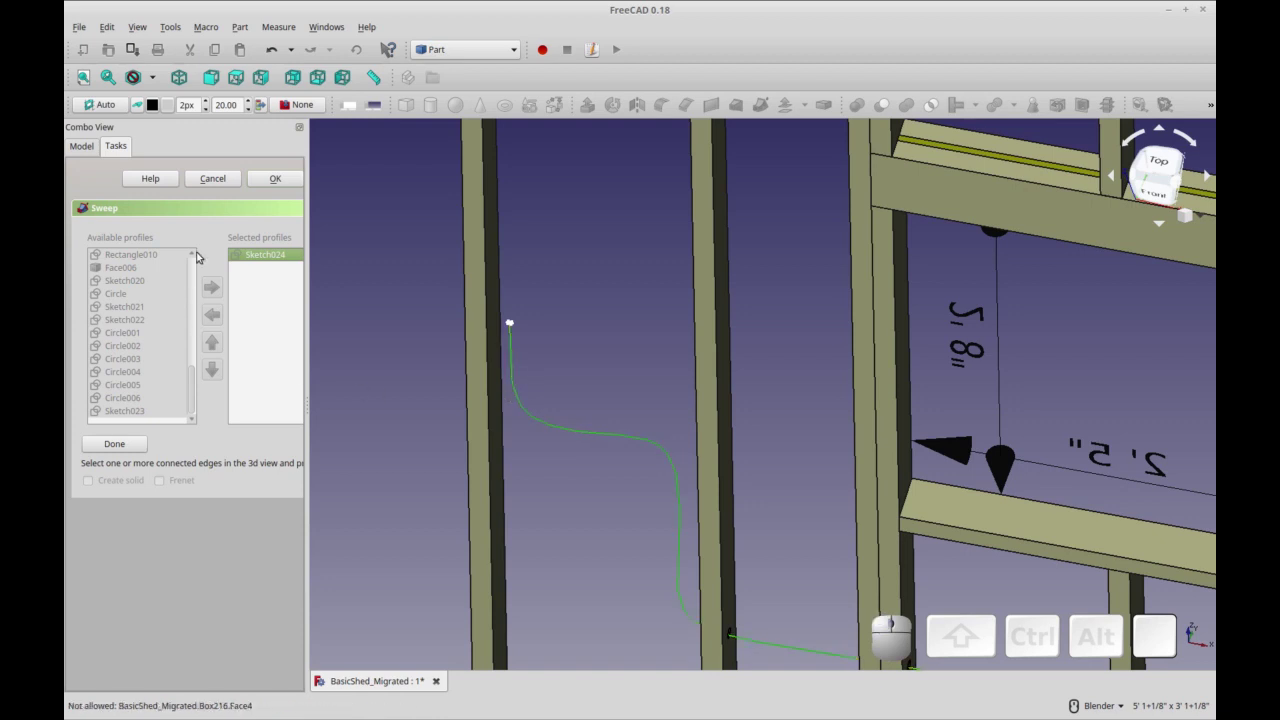
left_click(511, 317)
left_click(511, 317)
Orbit and zoom to inspect the new tube through the studs.
left_click_drag(595, 512, 549, 475)
scroll("up", 3)
scroll("up", 3)
left_click_drag(602, 449, 601, 525)
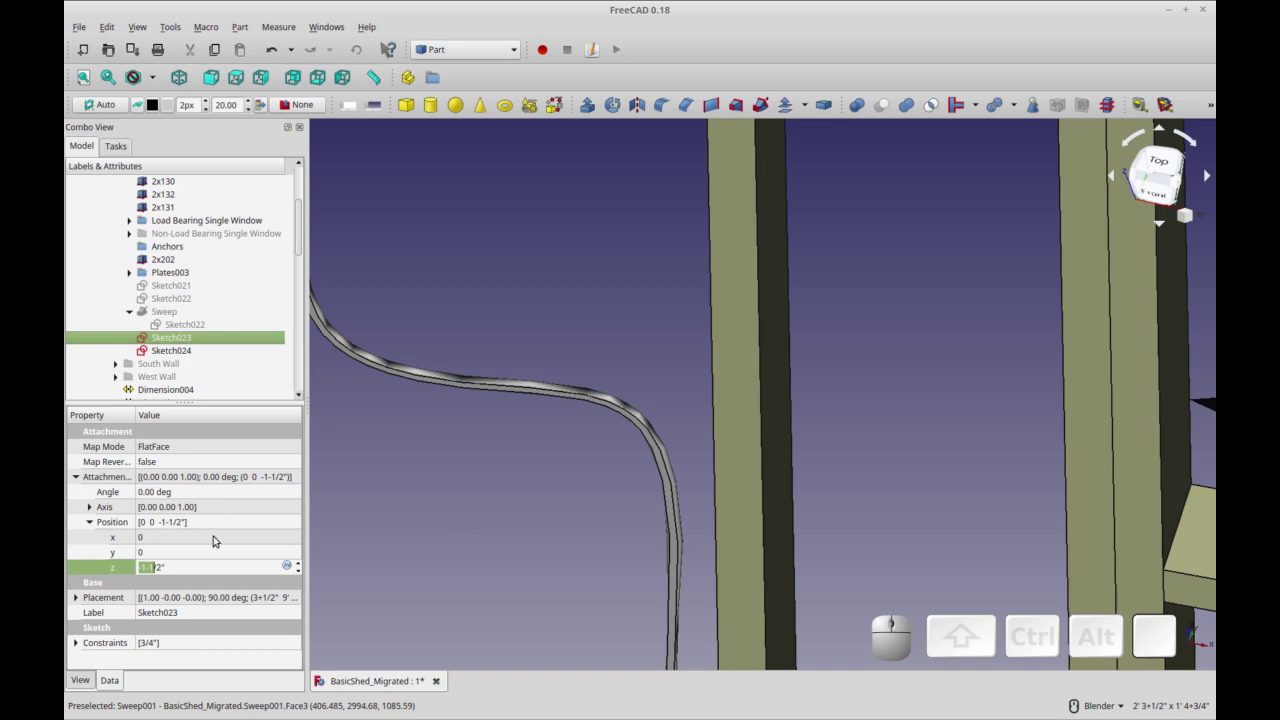
Set Sweep001's Deviation to 0.10 and Line Width to 1.00.
left_click(82, 681)
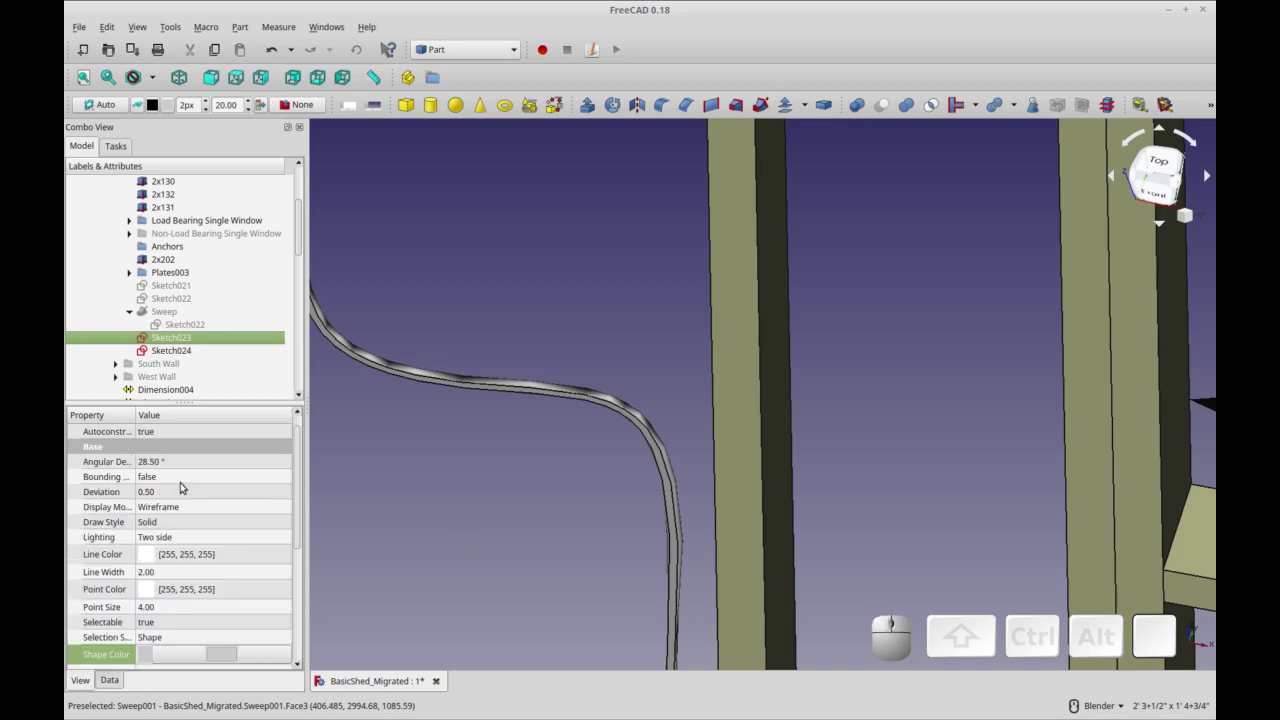
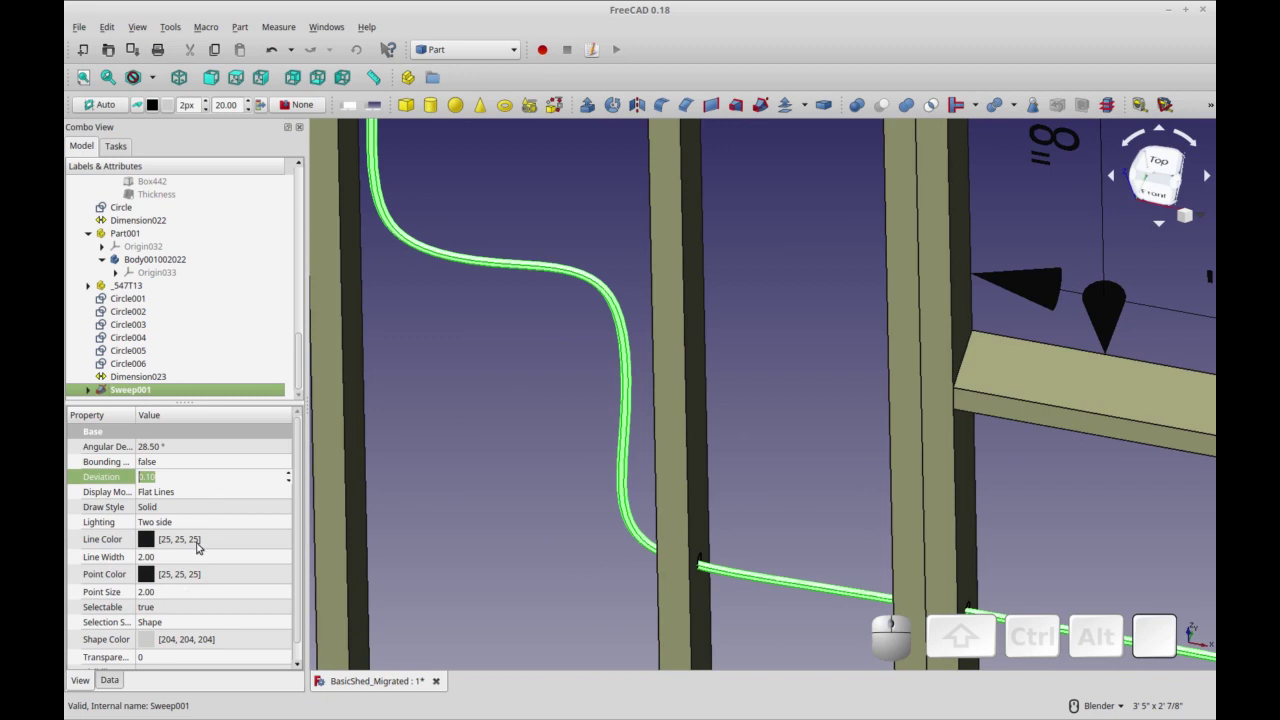
left_click(197, 555)
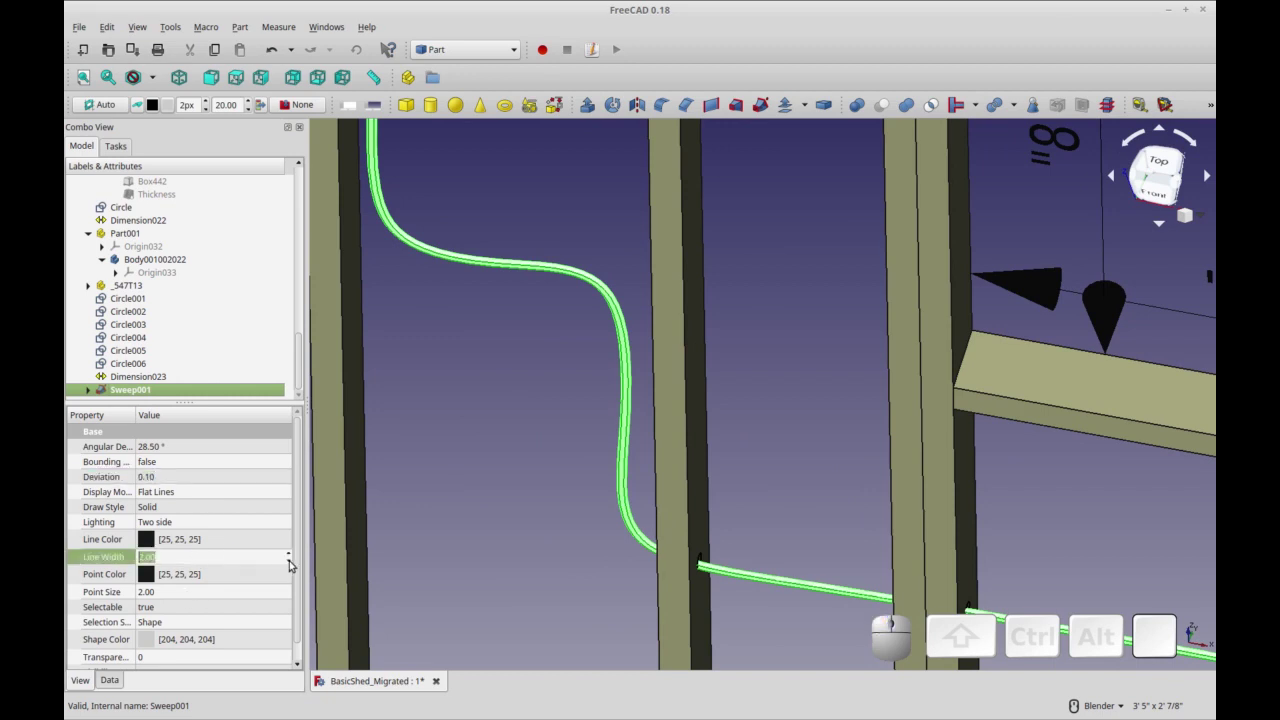
left_click(292, 561)
left_click(264, 589)
left_click(453, 458)
Check the smoother tube and reselect Sweep001 to change its shape colour.
scroll("down", 3)
left_click_drag(649, 543, 702, 488)
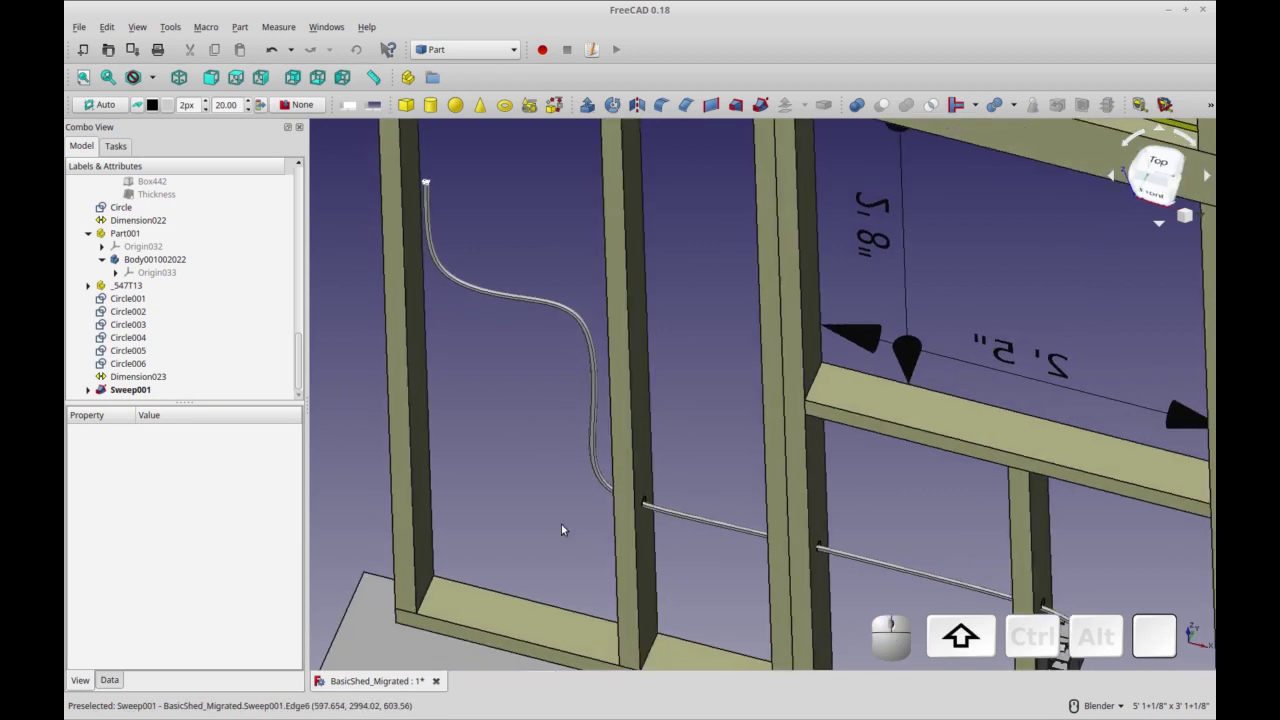
left_click(153, 394)
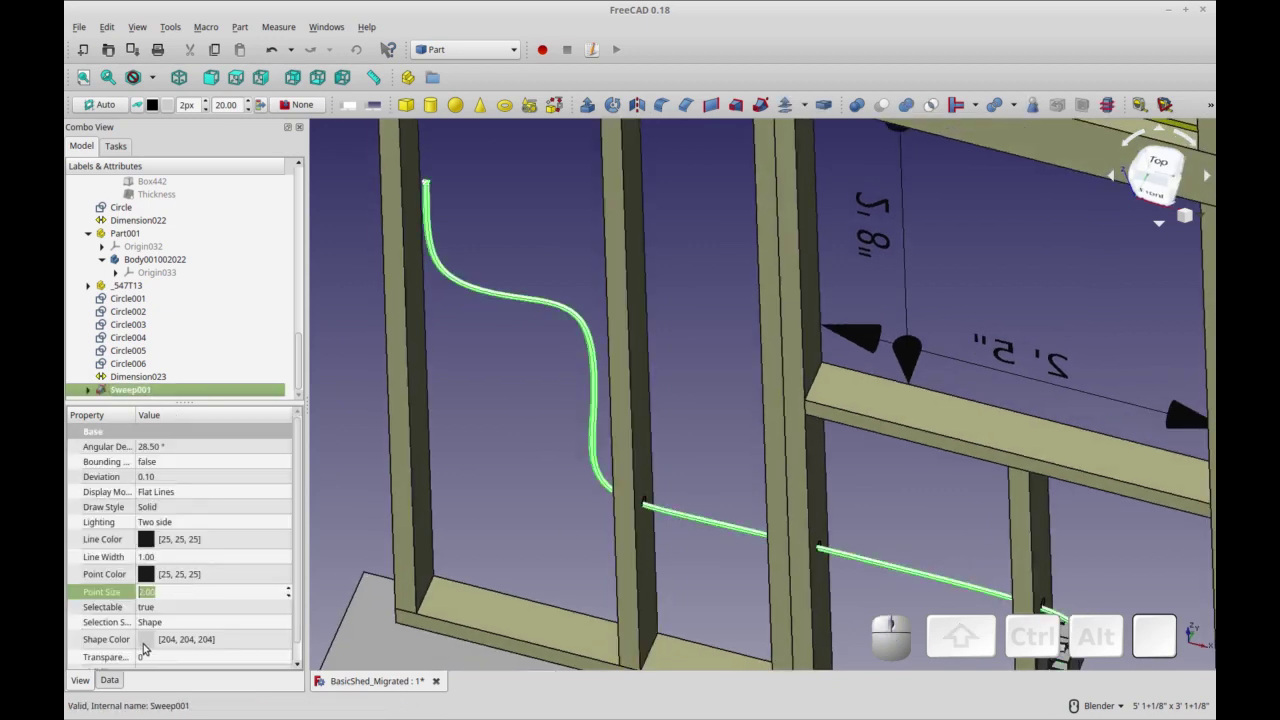
left_click(150, 640)
Pick yellow as Sweep001's shape colour and hide the profile sketch.
left_click(238, 633)
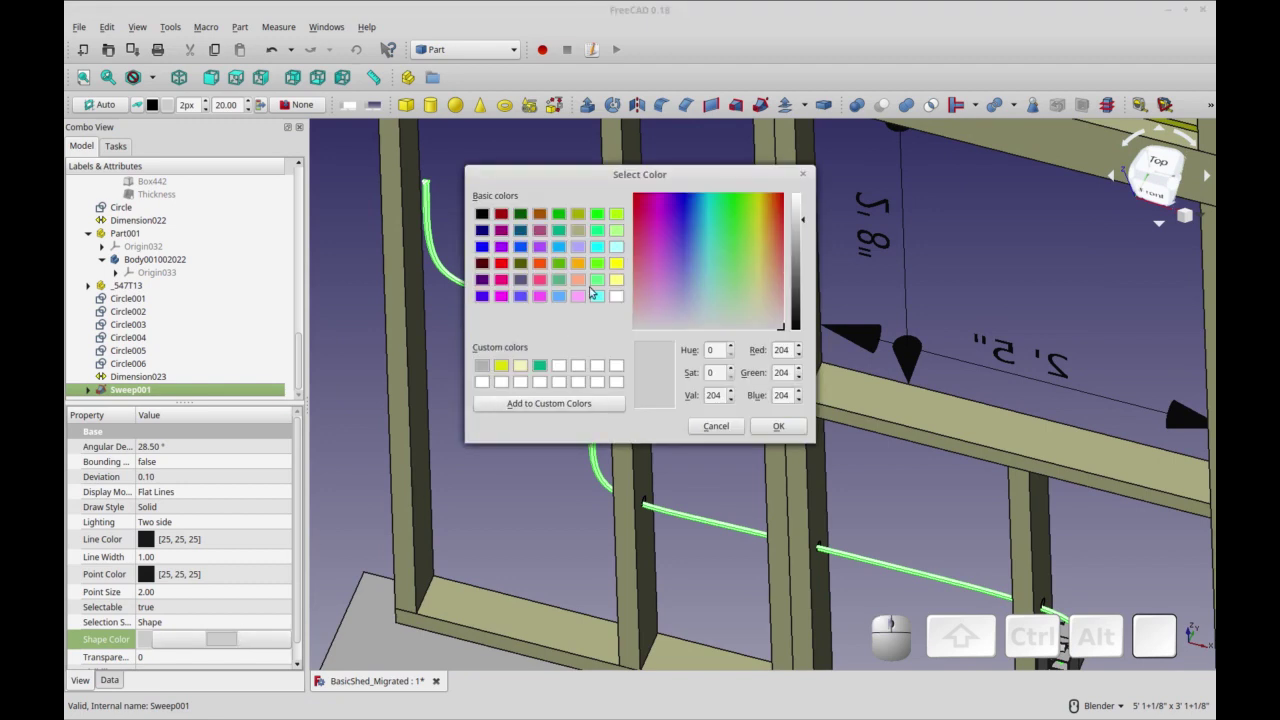
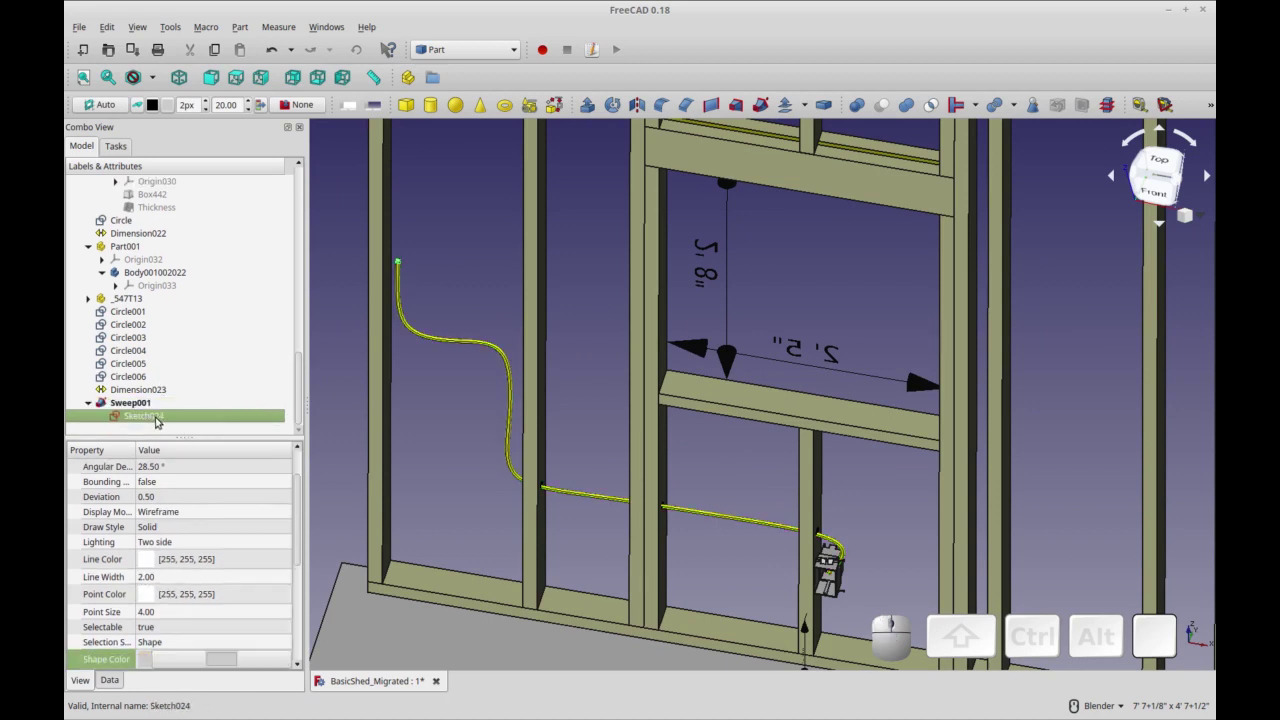
key("space")
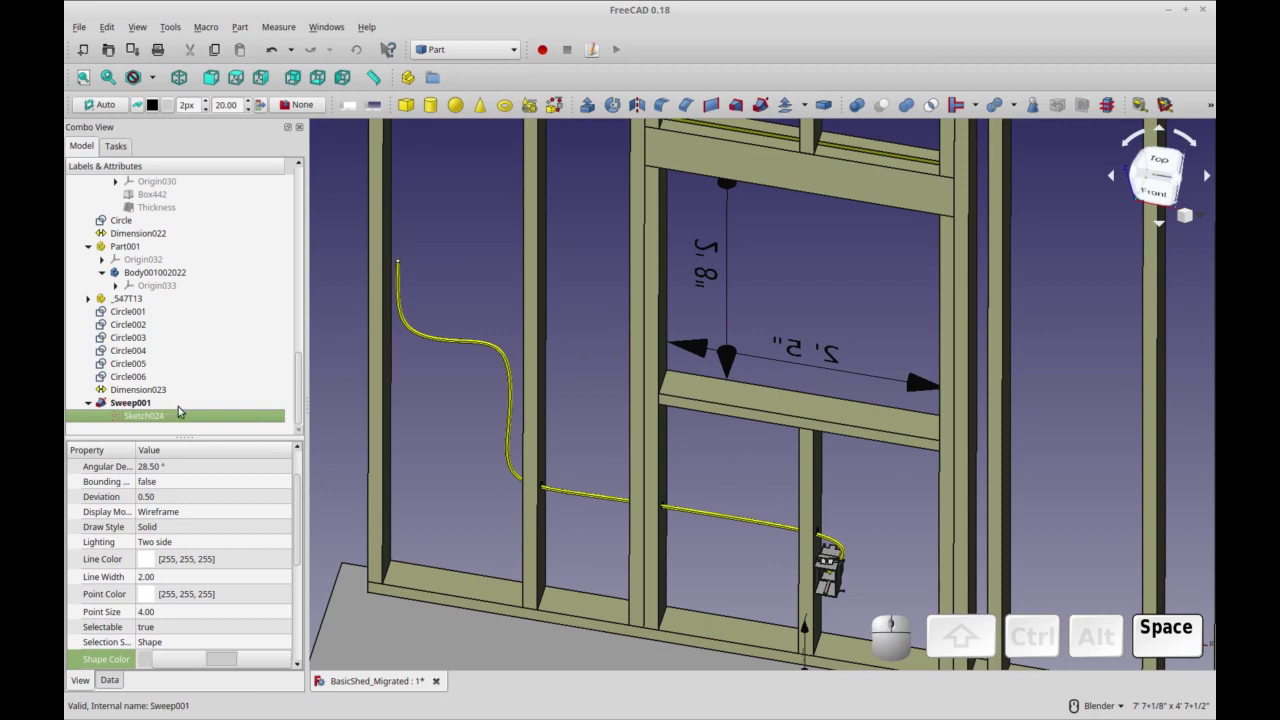
left_click_drag(295, 370, 186, 260)
Toggle visibility of the North Wall sketches to locate Sketch023 and Sketch024.
left_click(179, 246)
key("space")
left_click(173, 255)
key("space")
left_click(176, 248)
key("space")
left_click(176, 256)
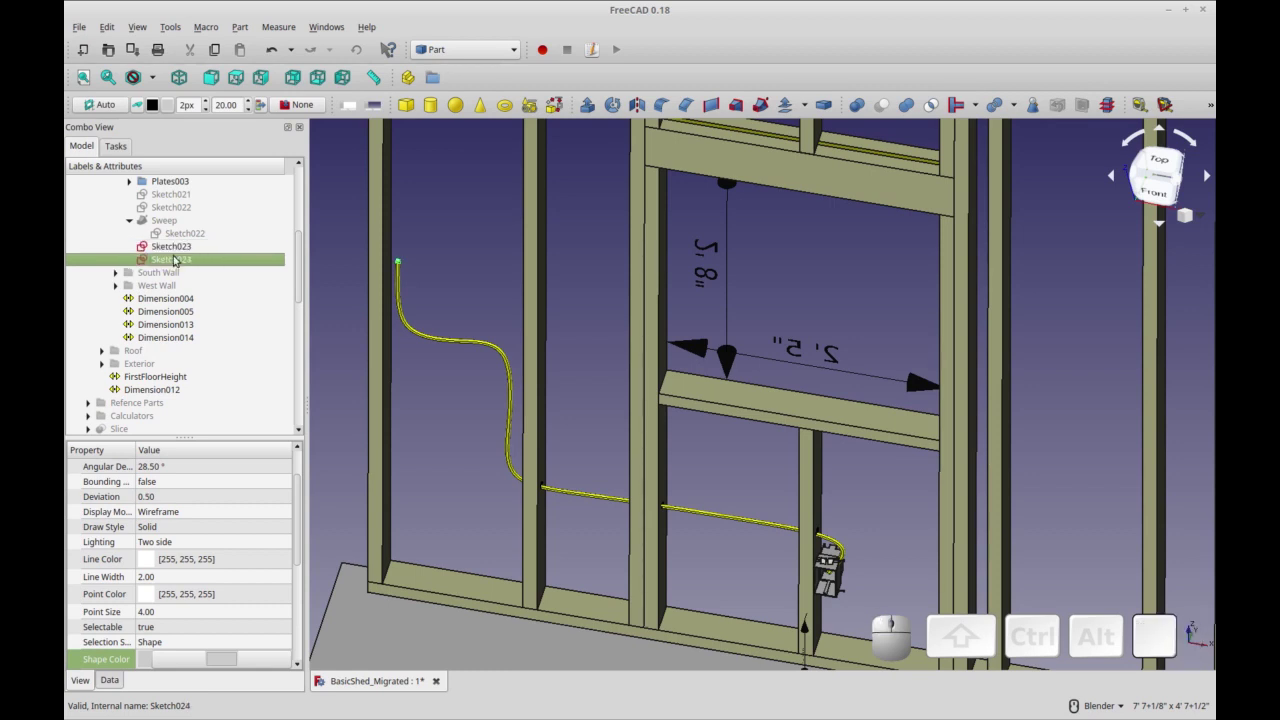
Reopen the Sketch023 cable path for editing.
left_click(181, 248)
left_click(182, 258)
left_click(182, 258)
left_click(203, 98)
left_click(170, 252)
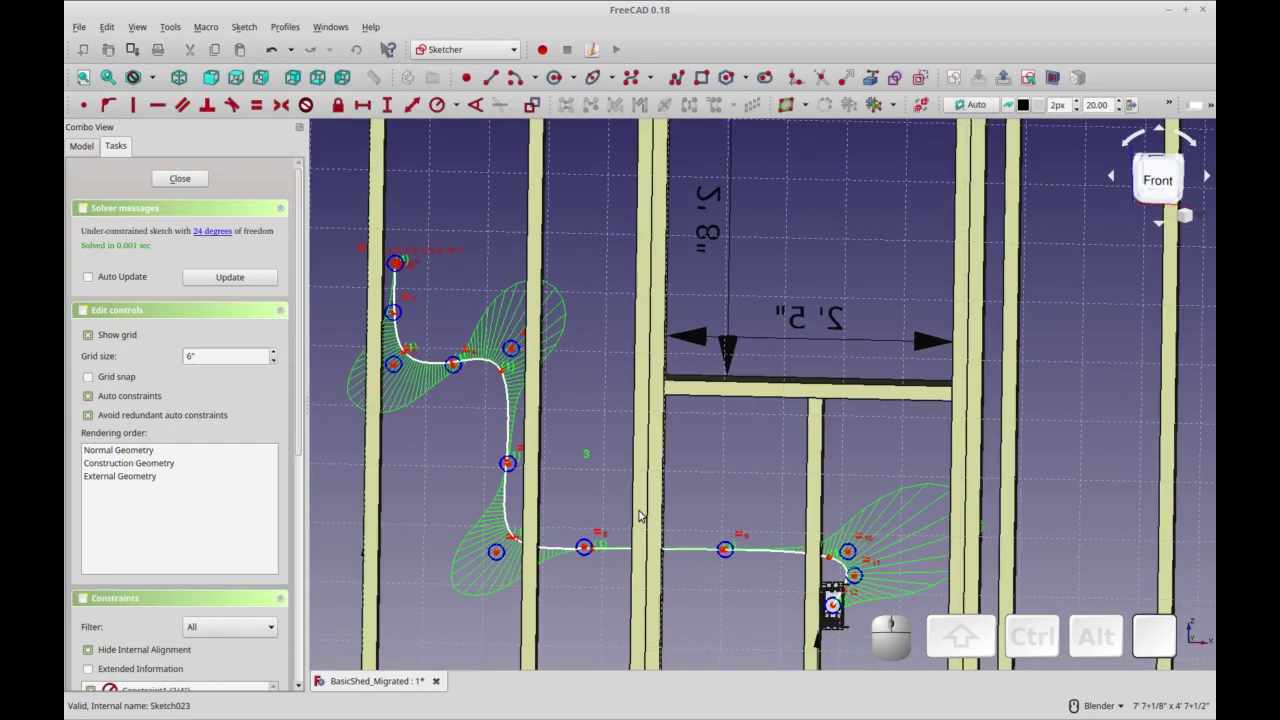
Orbit around the path down to the electrical box end, then close the sketch.
left_click_drag(672, 520, 701, 449)
middle_click(701, 449)
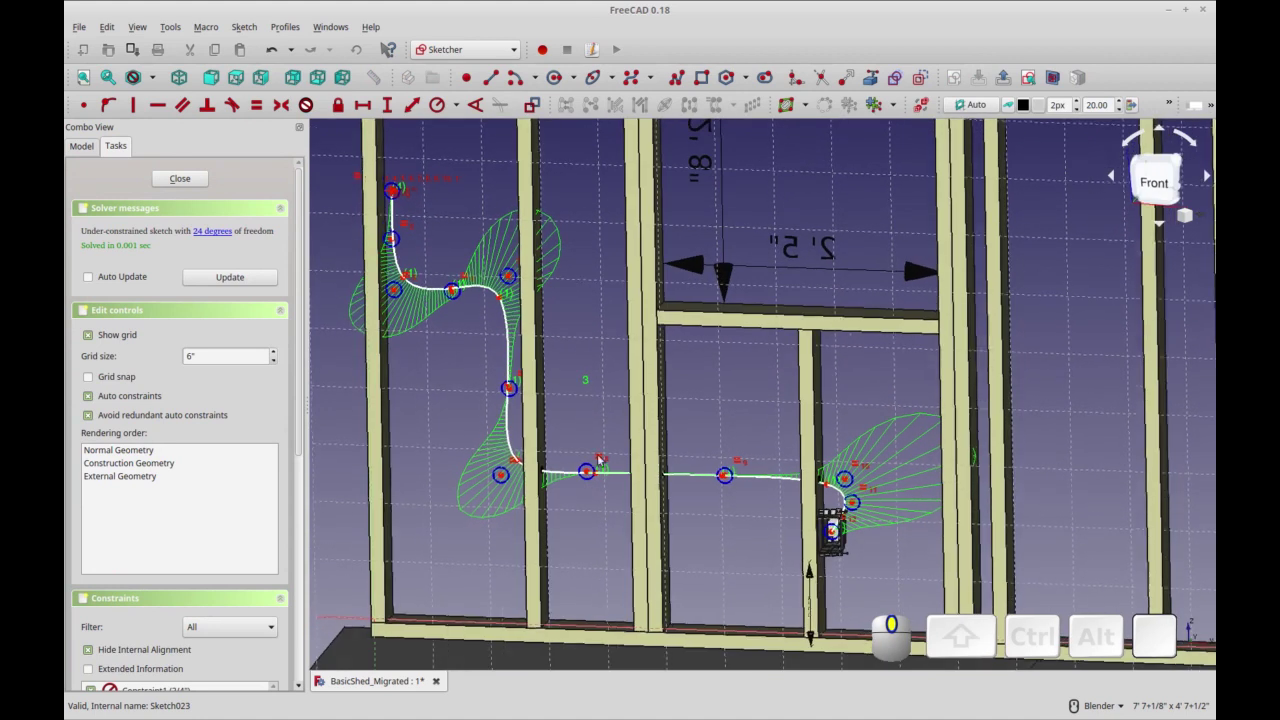
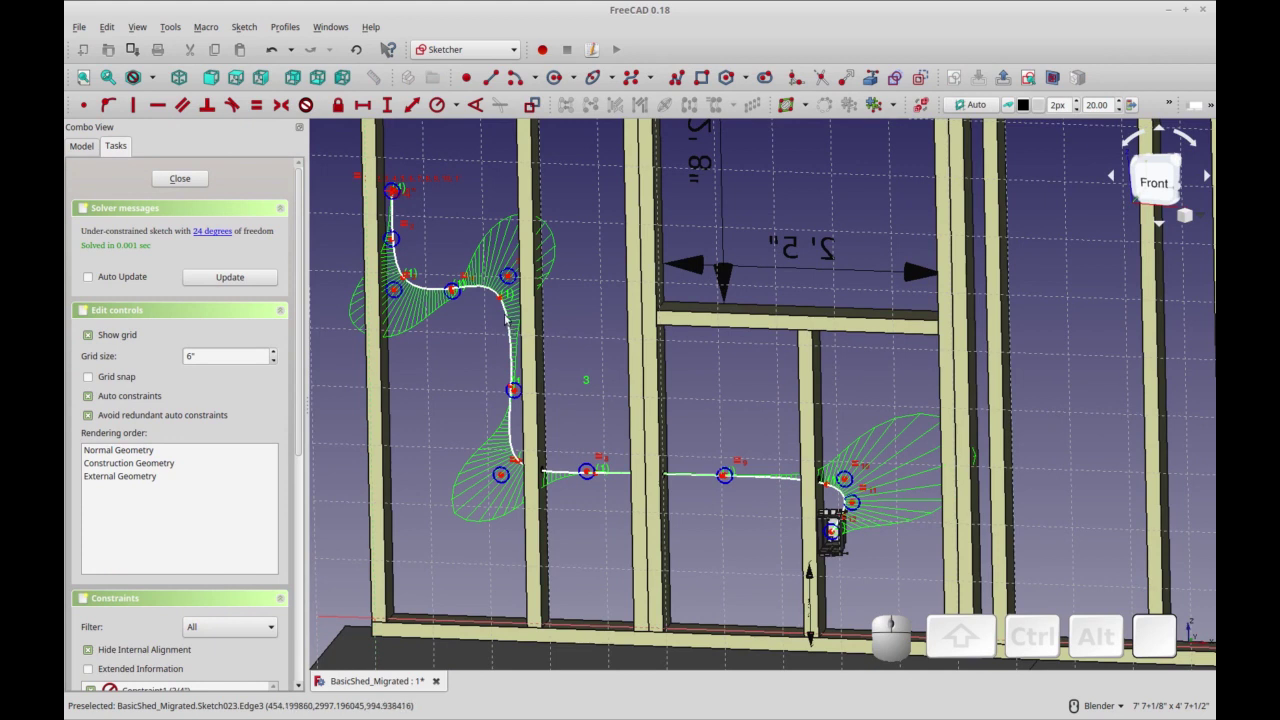
left_click_drag(728, 515, 709, 468)
left_click_drag(713, 461, 602, 461)
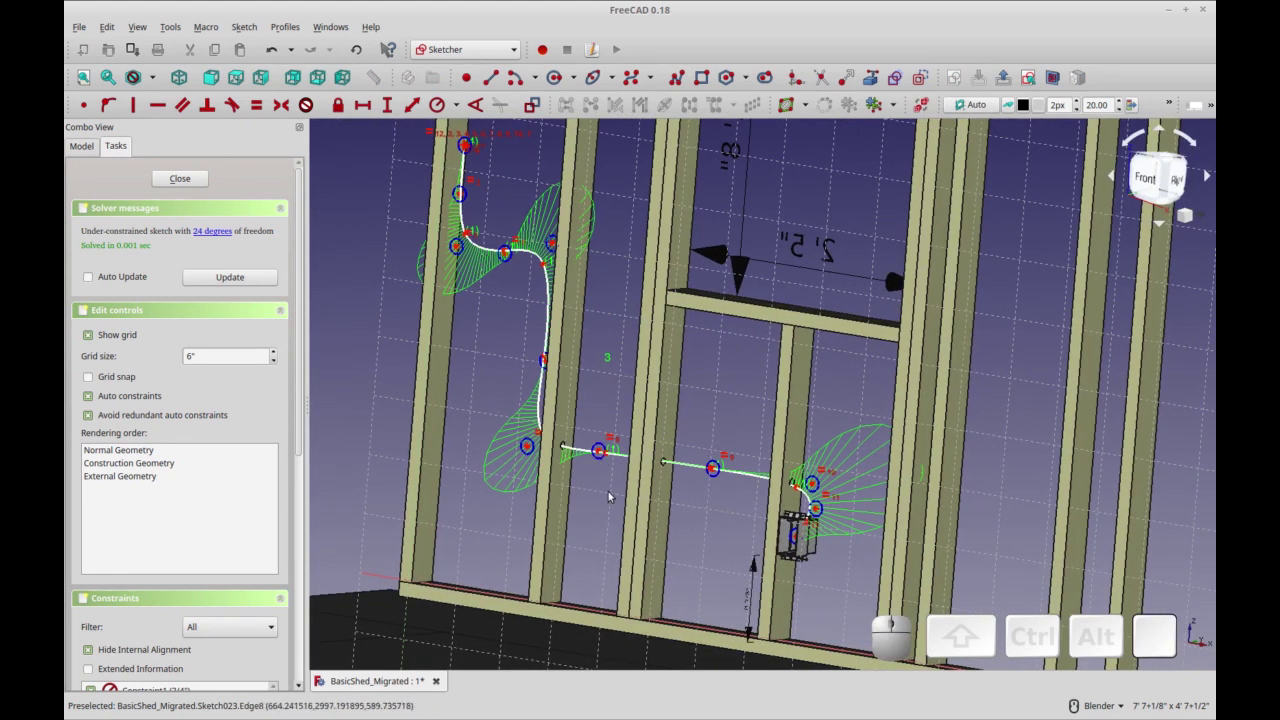
left_click_drag(545, 494, 602, 530)
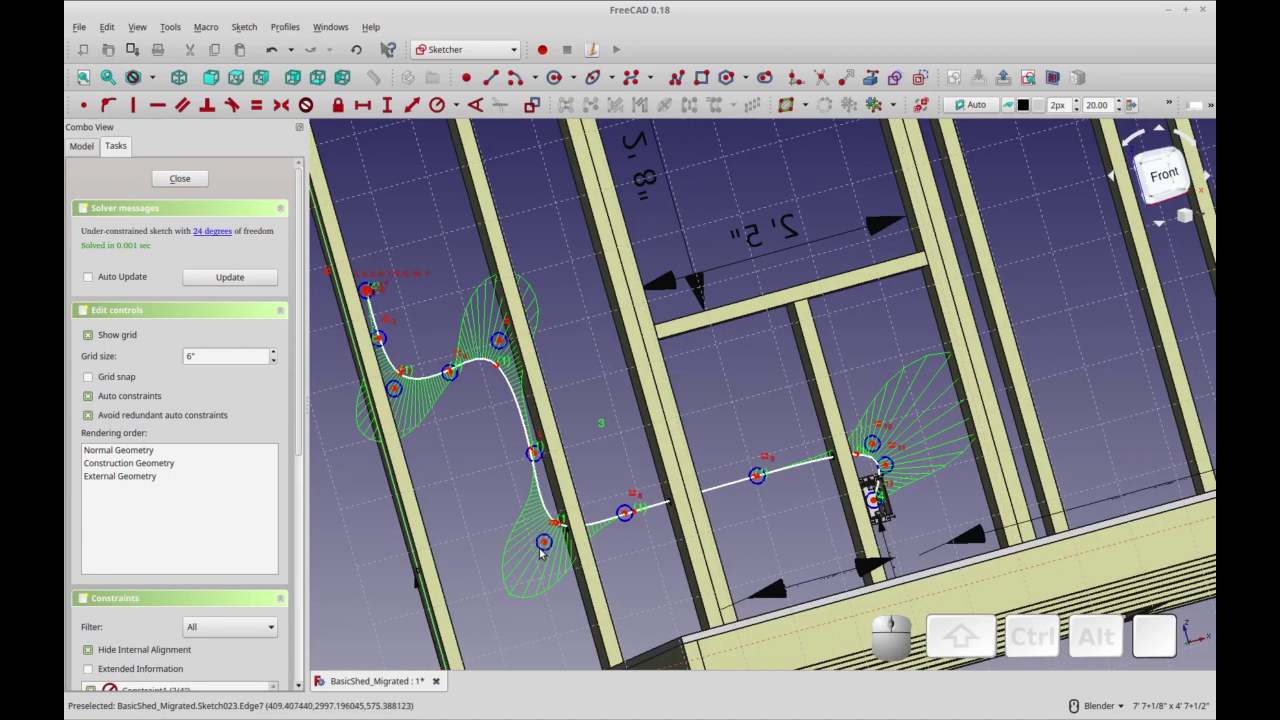
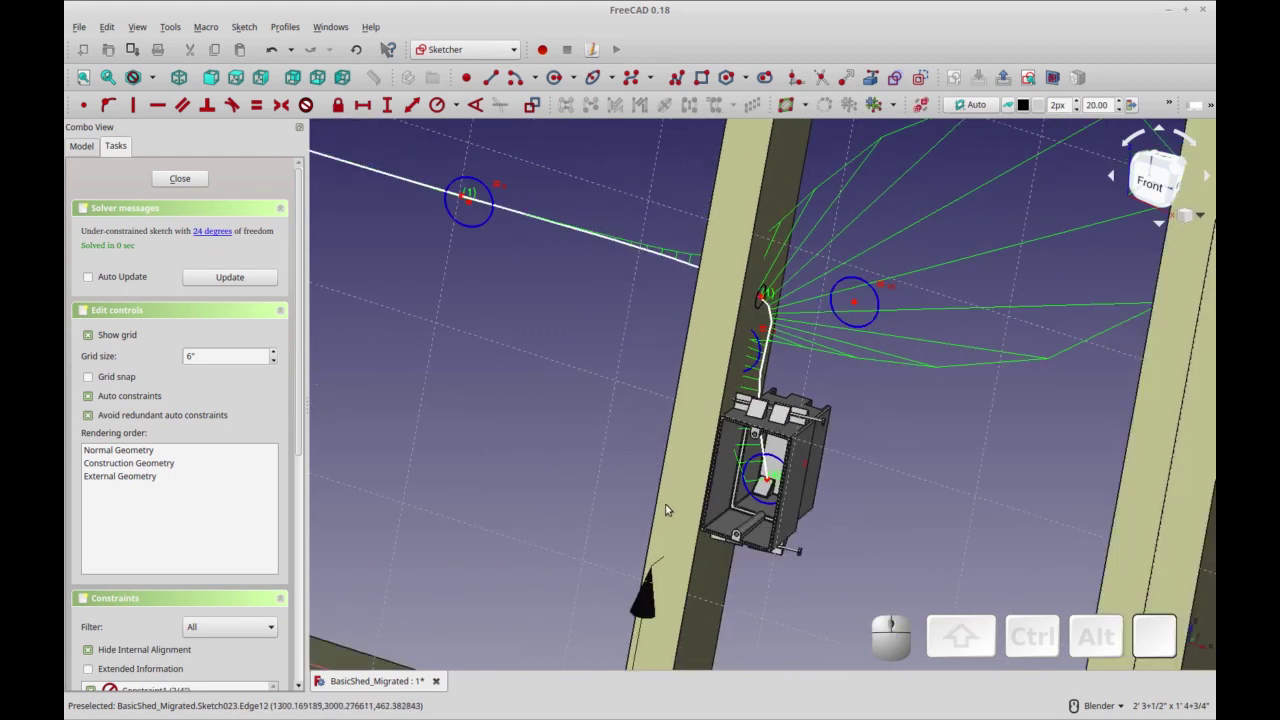
scroll("down", 3)
left_click_drag(719, 436, 600, 503)
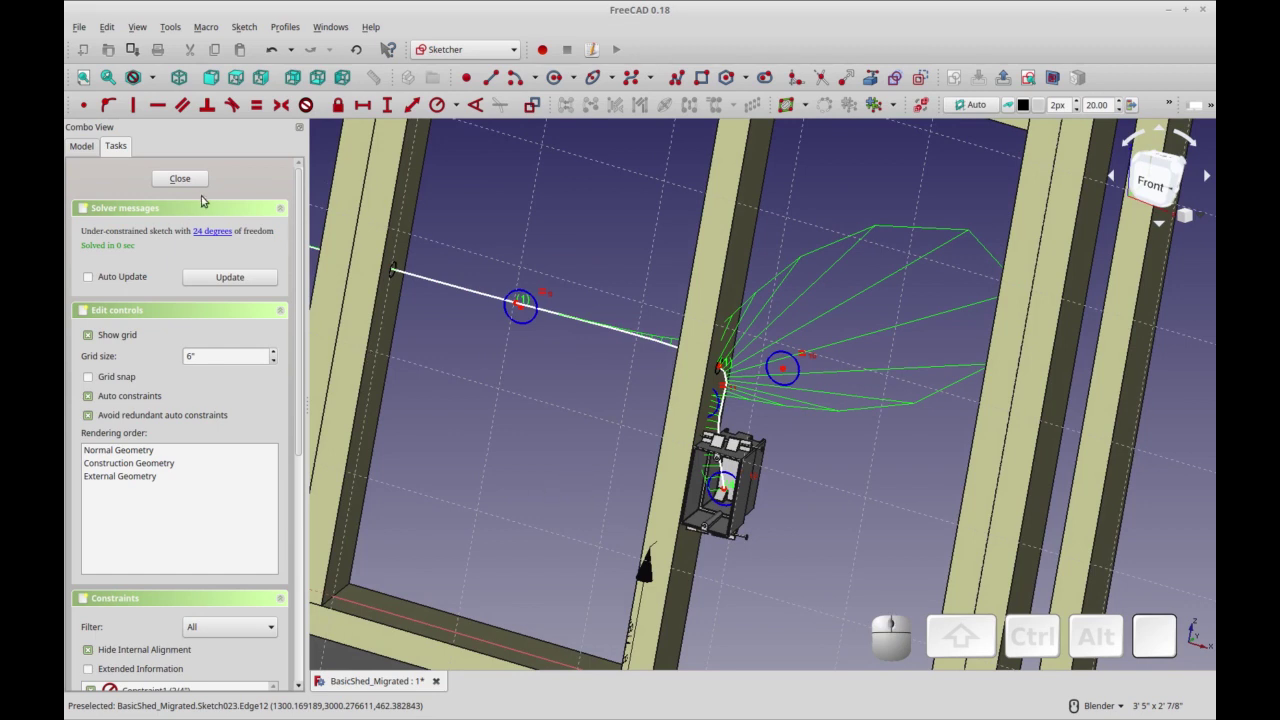
left_click(187, 177)
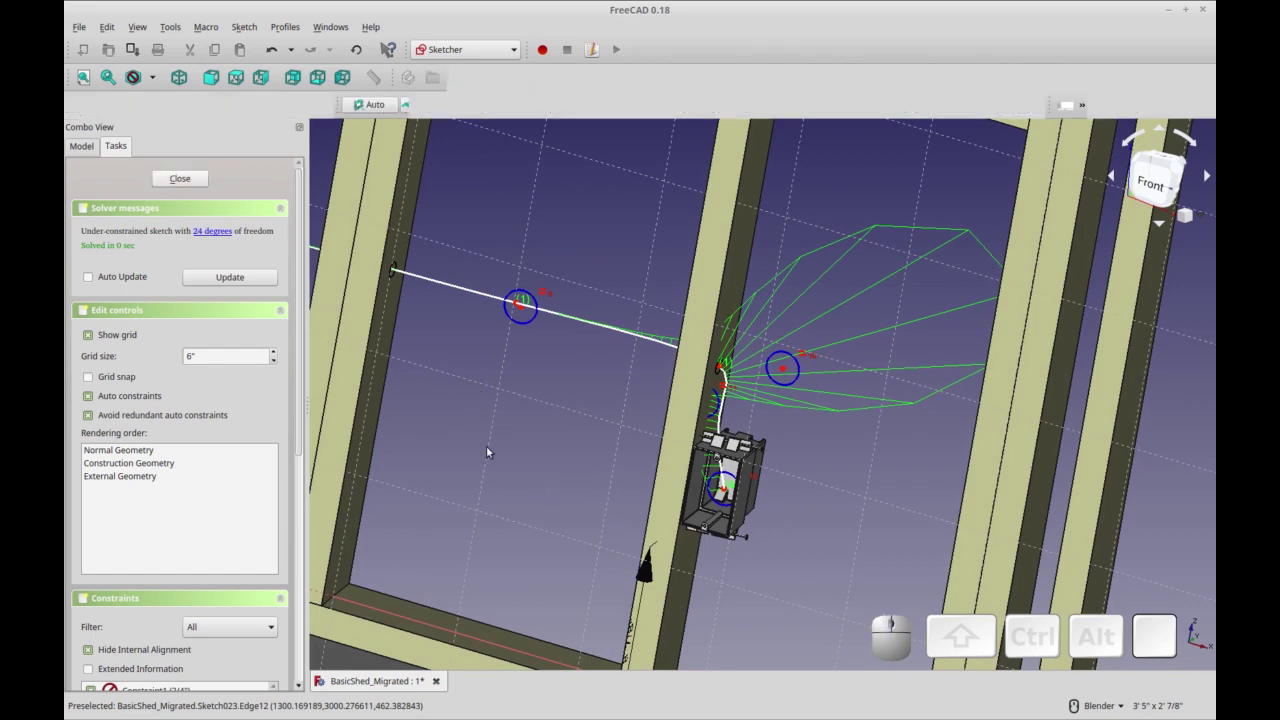
Make the hidden pale yellow panel at the cable's start visible again.
left_click_drag(713, 556, 722, 524)
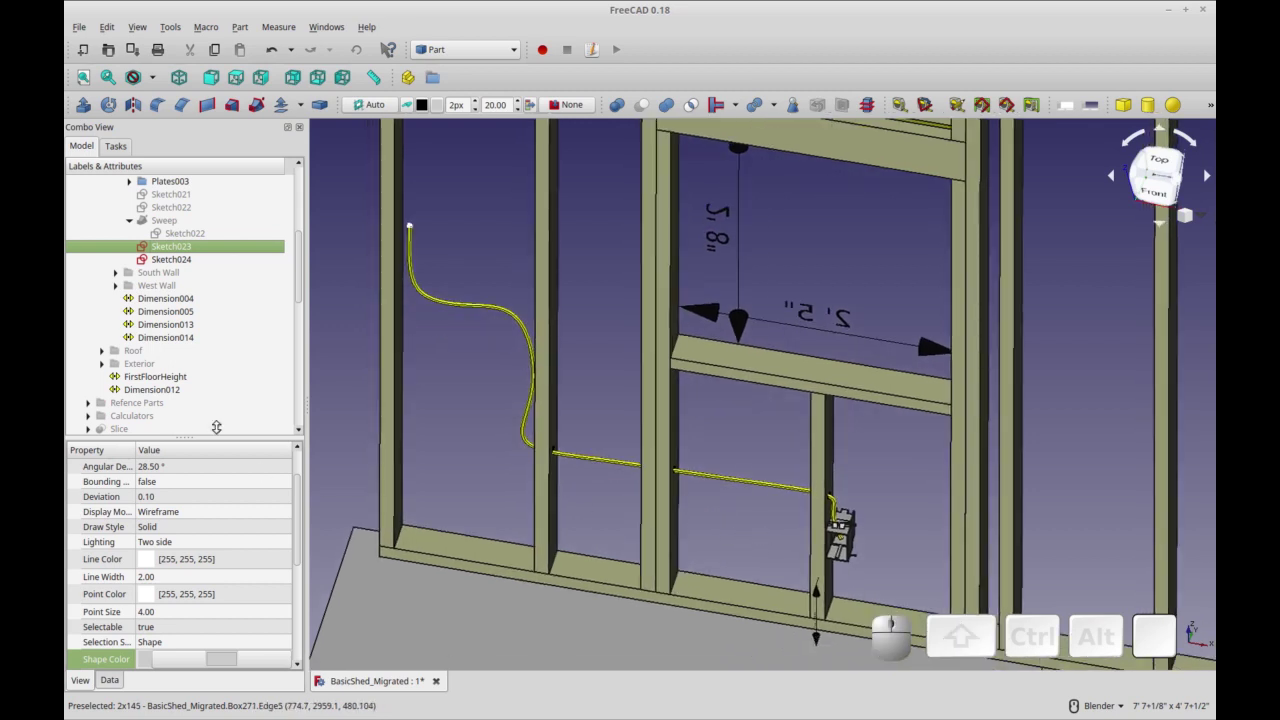
left_click_drag(299, 274, 173, 351)
left_click(168, 351)
key("space")
Orbit and zoom to view the whole north wall from higher up.
left_click(1207, 169)
middle_click(1207, 169)
middle_click(1207, 169)
scroll("up", 3)
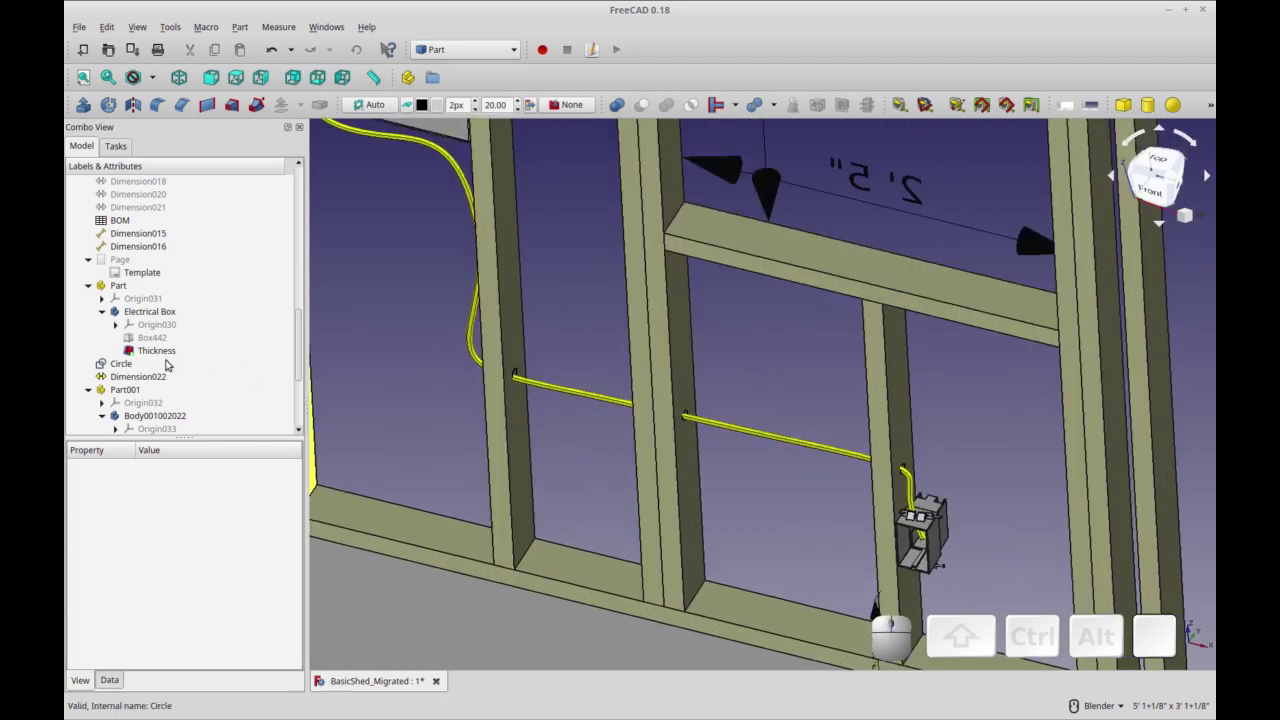
middle_click(1207, 169)
scroll("down", 3)
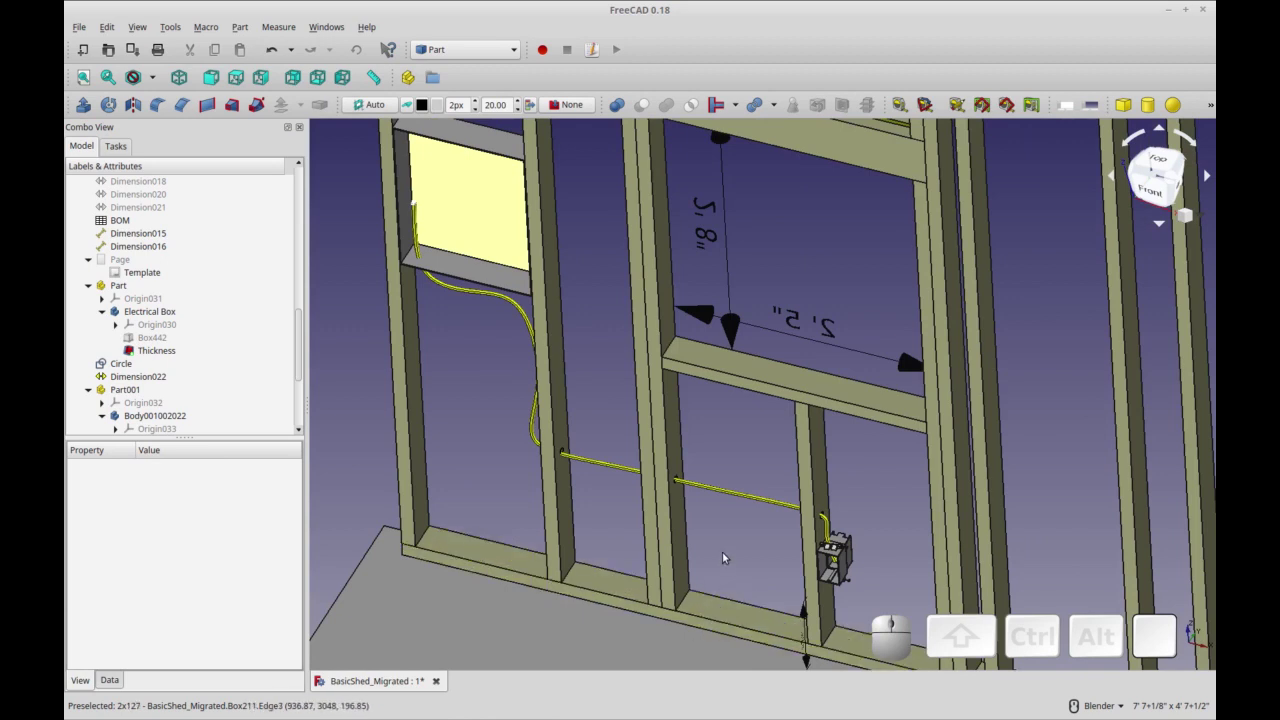
left_click_drag(1207, 169, 708, 550)
scroll("down", 3)
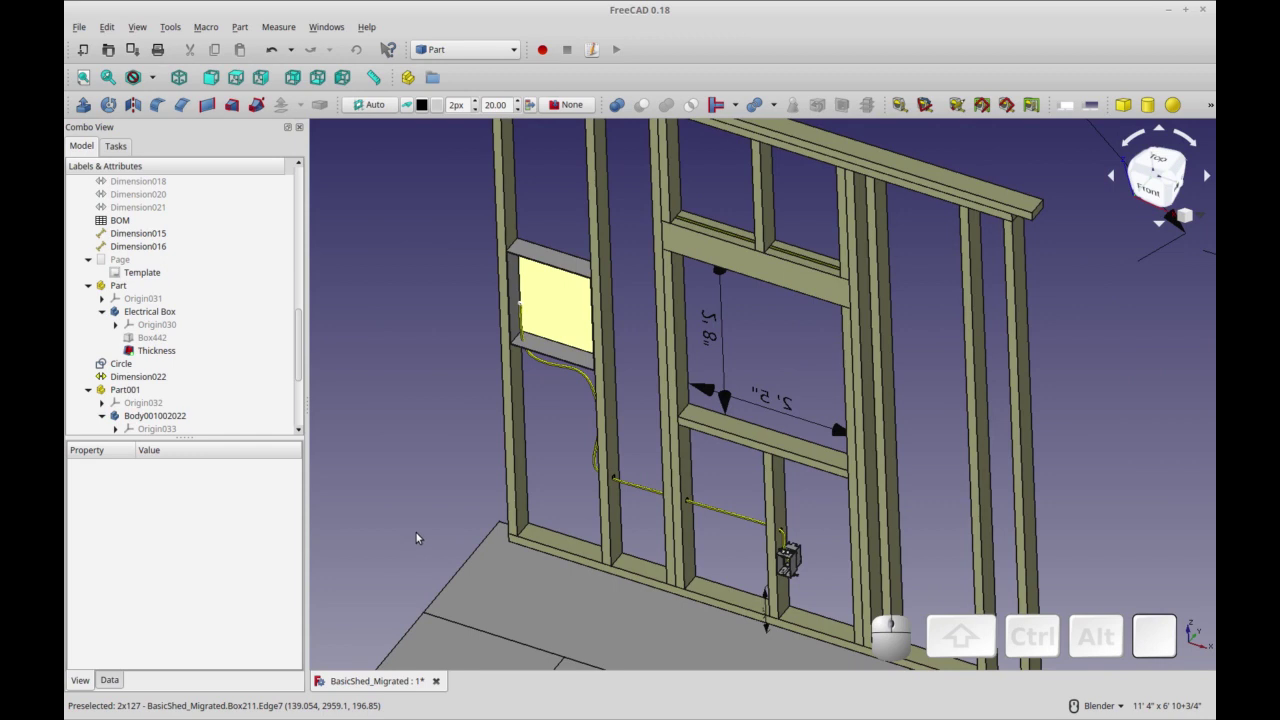
left_click_drag(421, 531, 412, 524)
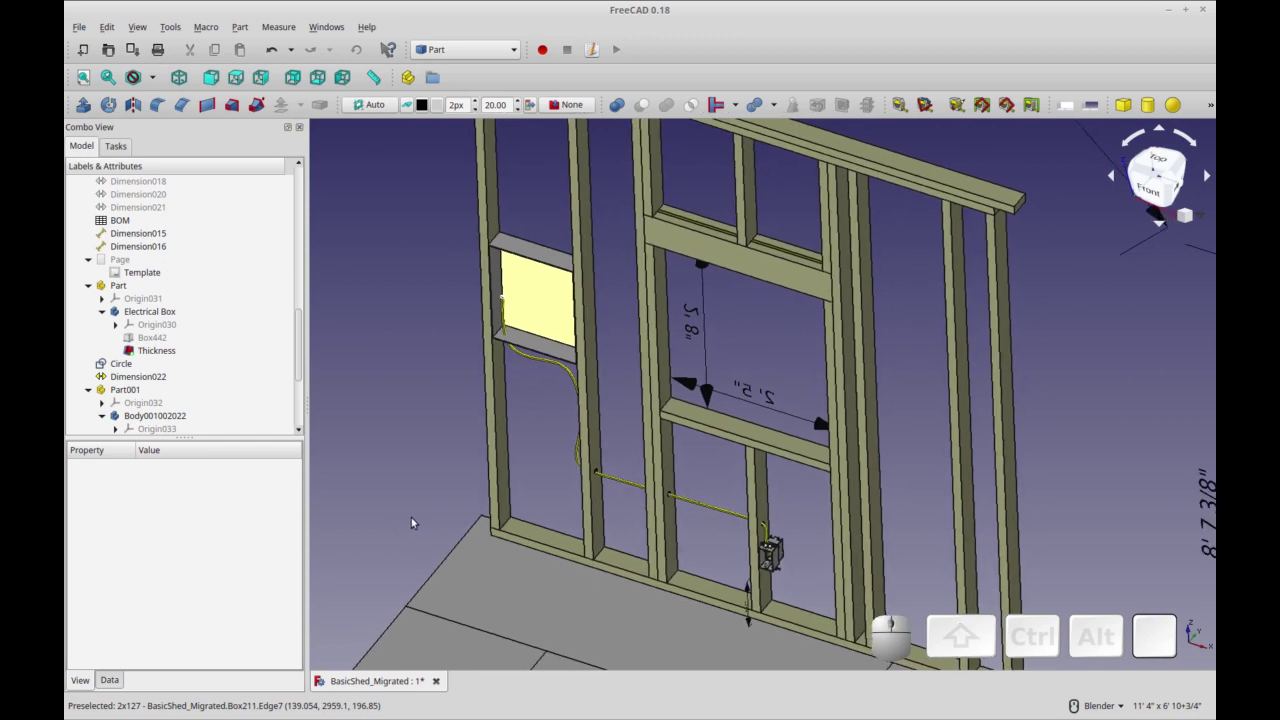